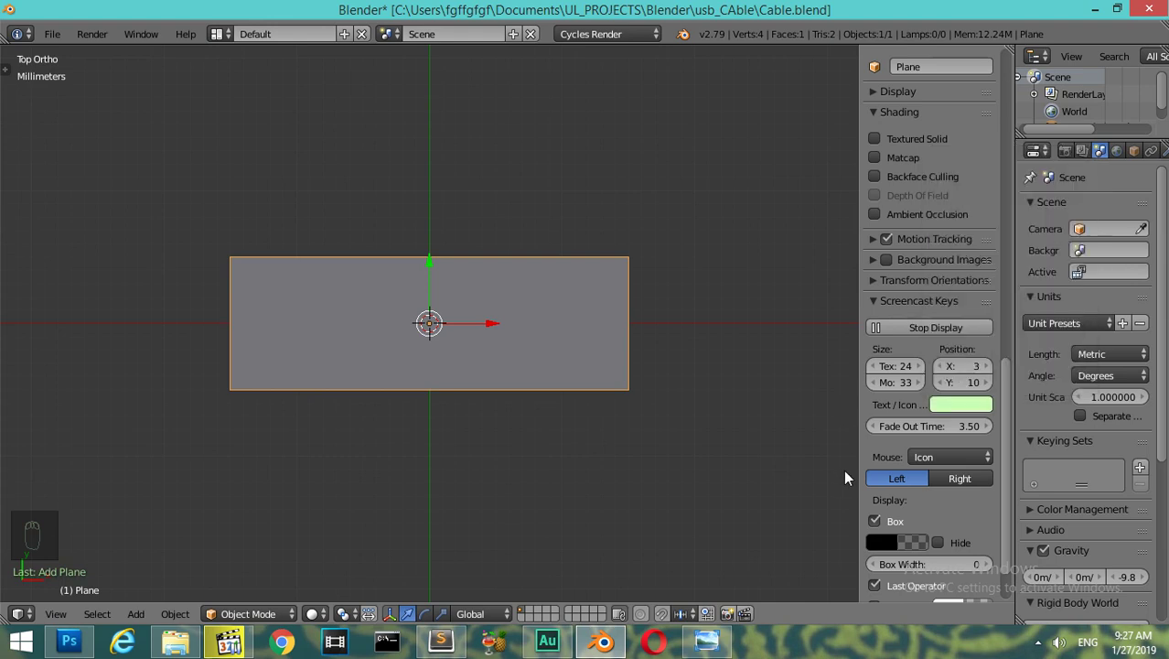
# - Extrude the scaled rectangle upward into a flat box and view it from the front
pyautogui.press('n')
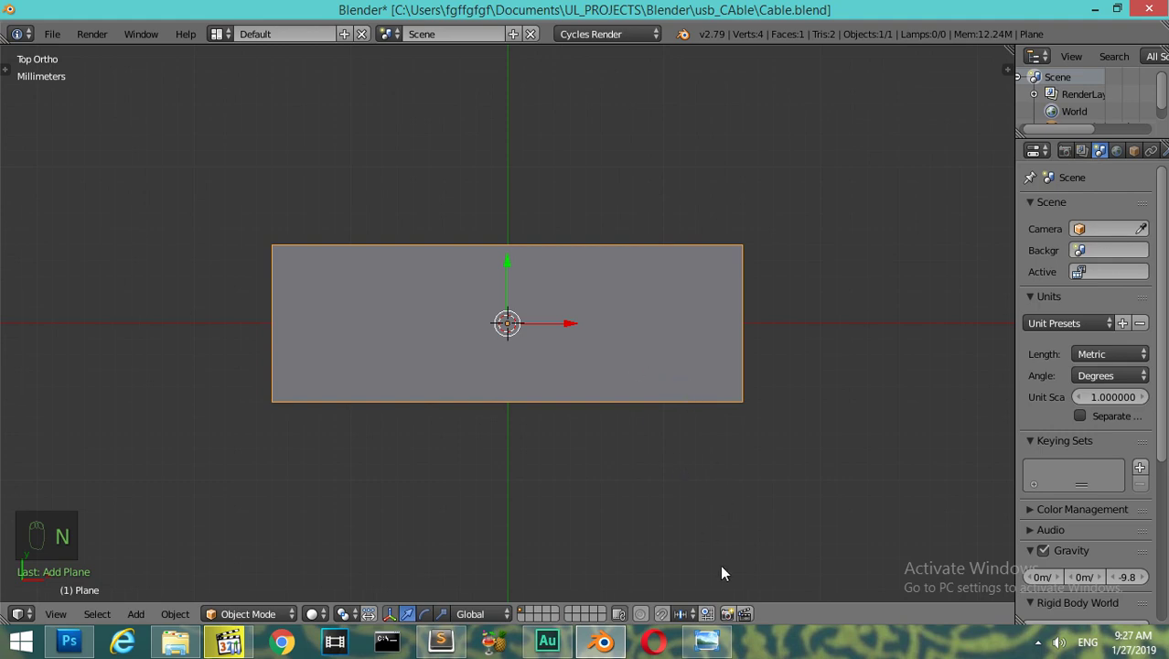
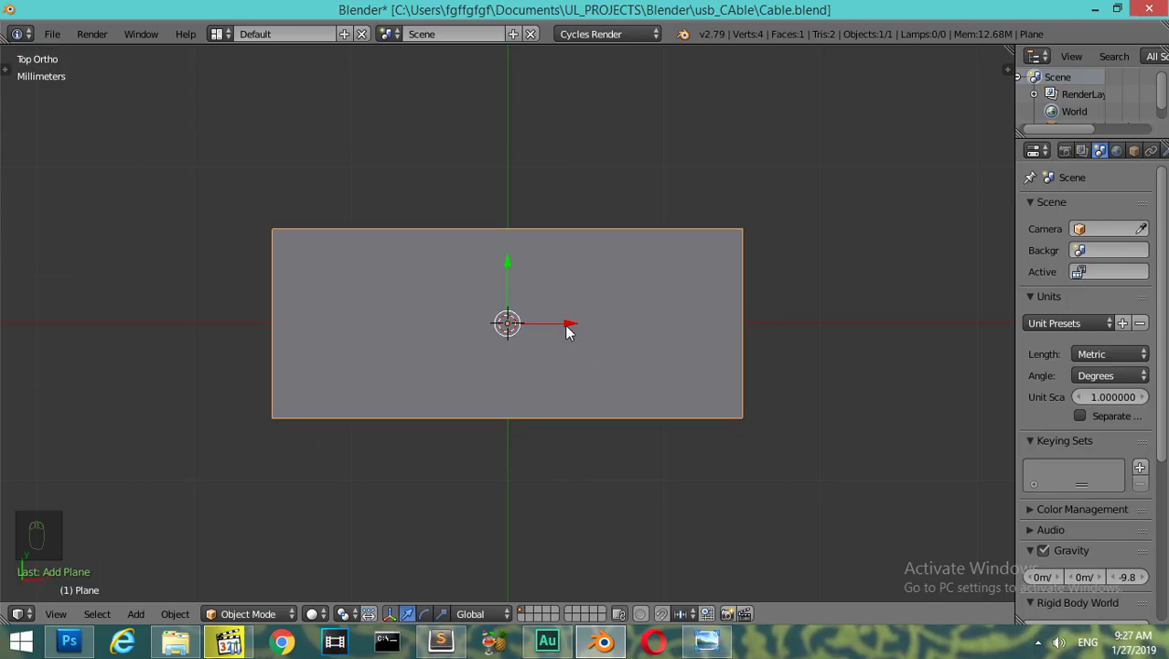
pyautogui.press('KP_1')
pyautogui.press('Tab')
pyautogui.press('a')
pyautogui.press('a')
pyautogui.press('e')
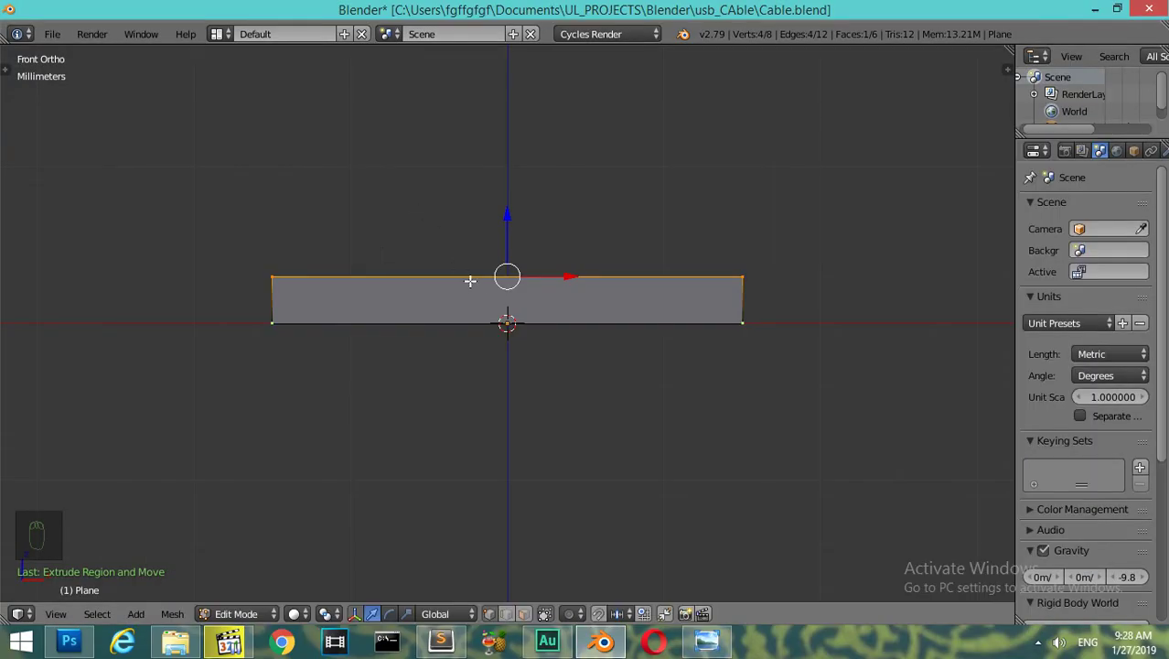
# - Loop-cut the box and raise its right section's top into a taller stepped shape
pyautogui.press('ctrl+r')
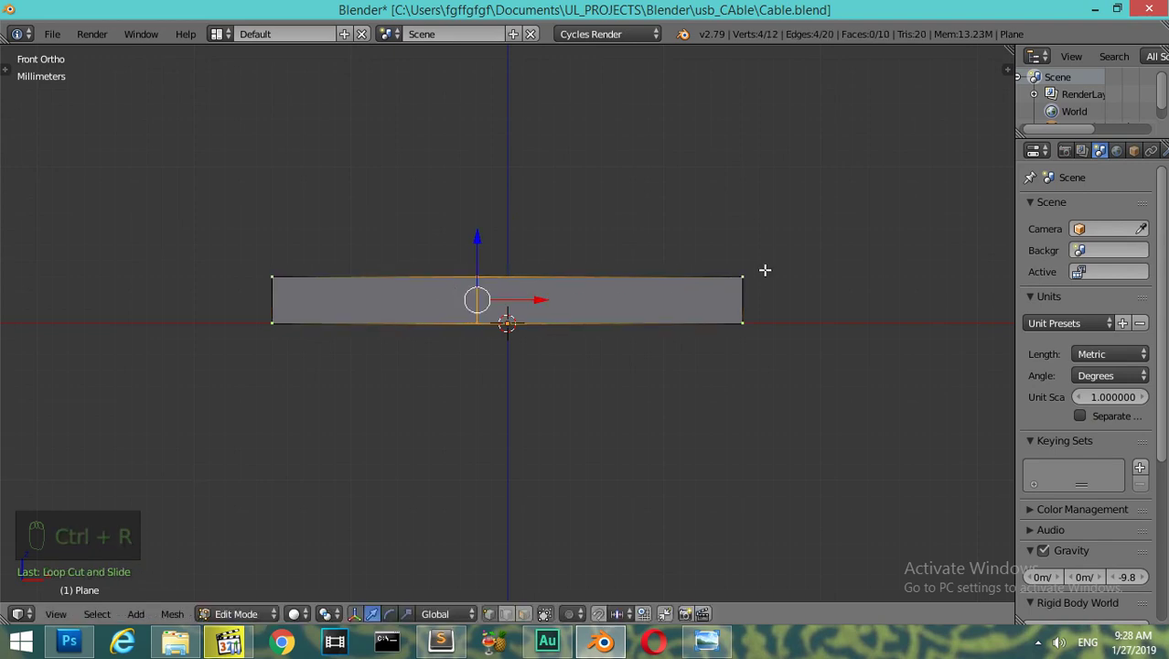
pyautogui.press('z')
pyautogui.press('a')
pyautogui.press('b')
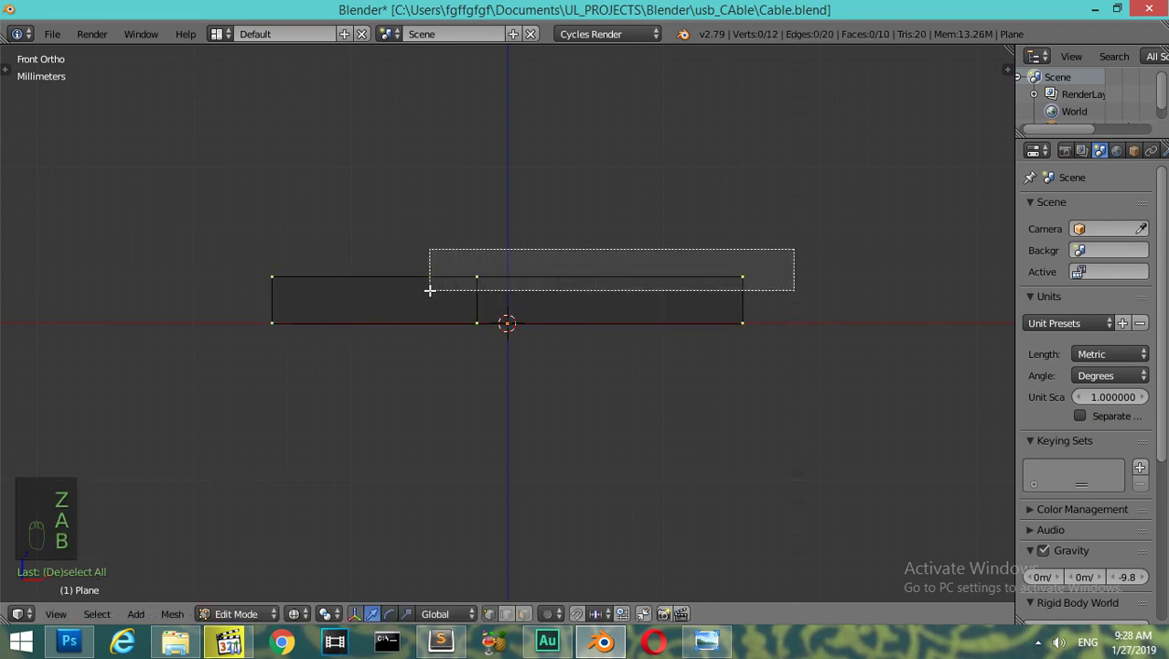
pyautogui.press('e')
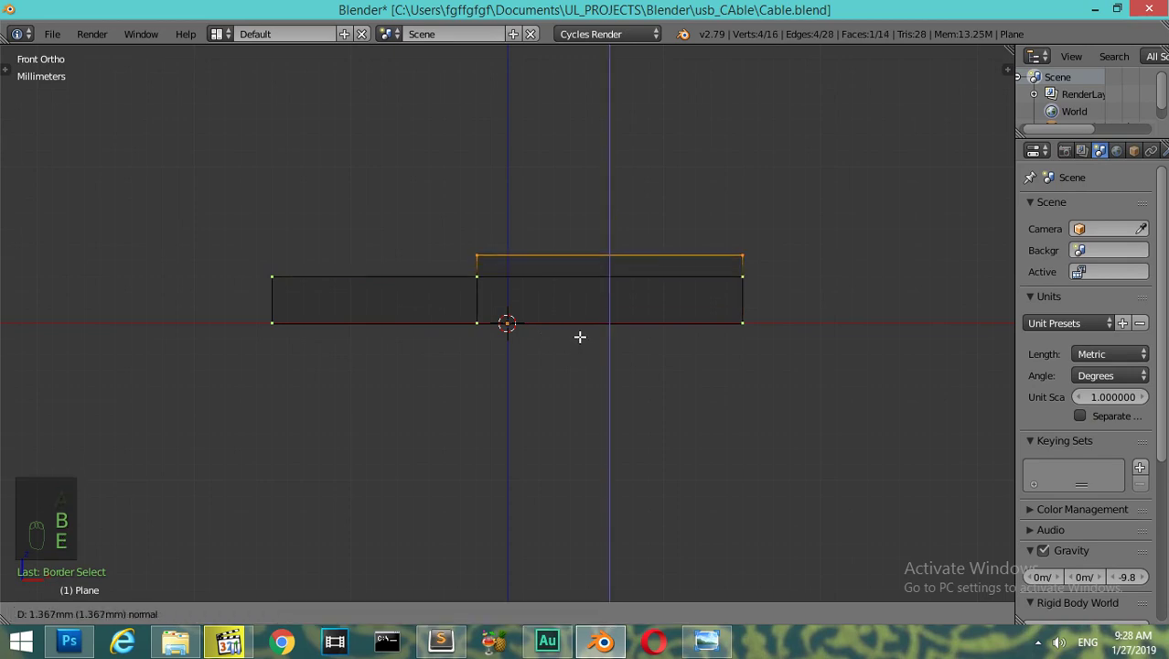
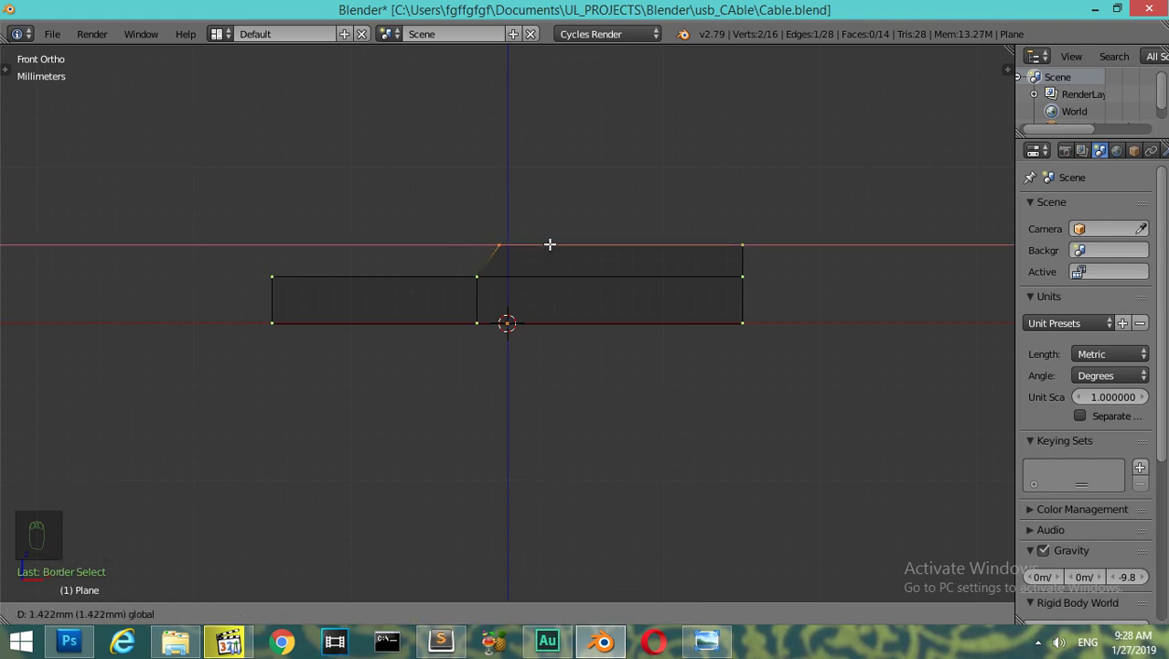
pyautogui.press('z')
pyautogui.press('Tab')
pyautogui.moveTo(562, 336); pyautogui.dragTo(555, 341)
# - Duplicate the lower section's top face and separate it as its own object, Plane.001
pyautogui.press('KP_7')
pyautogui.press('Tab')
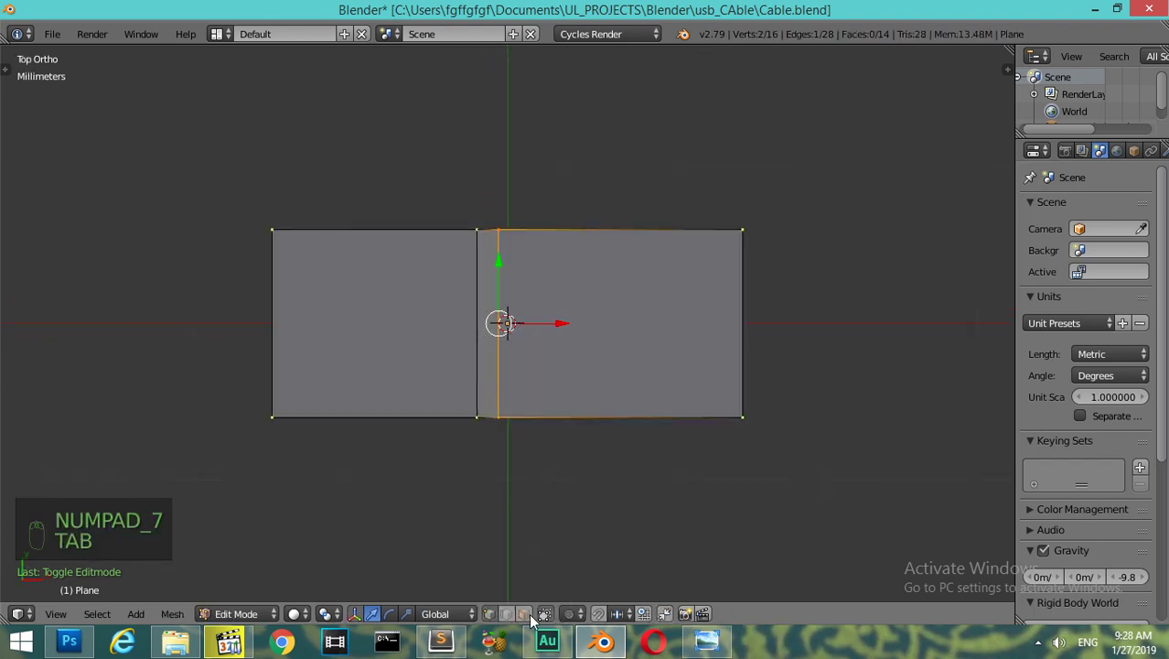
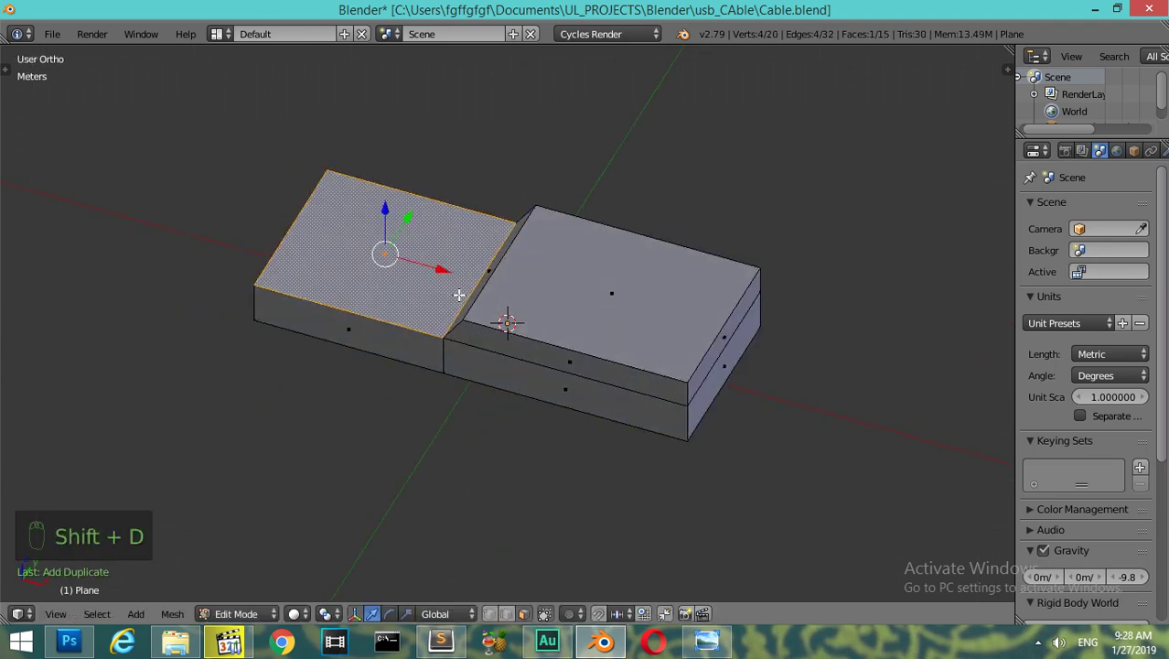
pyautogui.press('p')
pyautogui.press('Tab')
pyautogui.rightClick(435, 280)
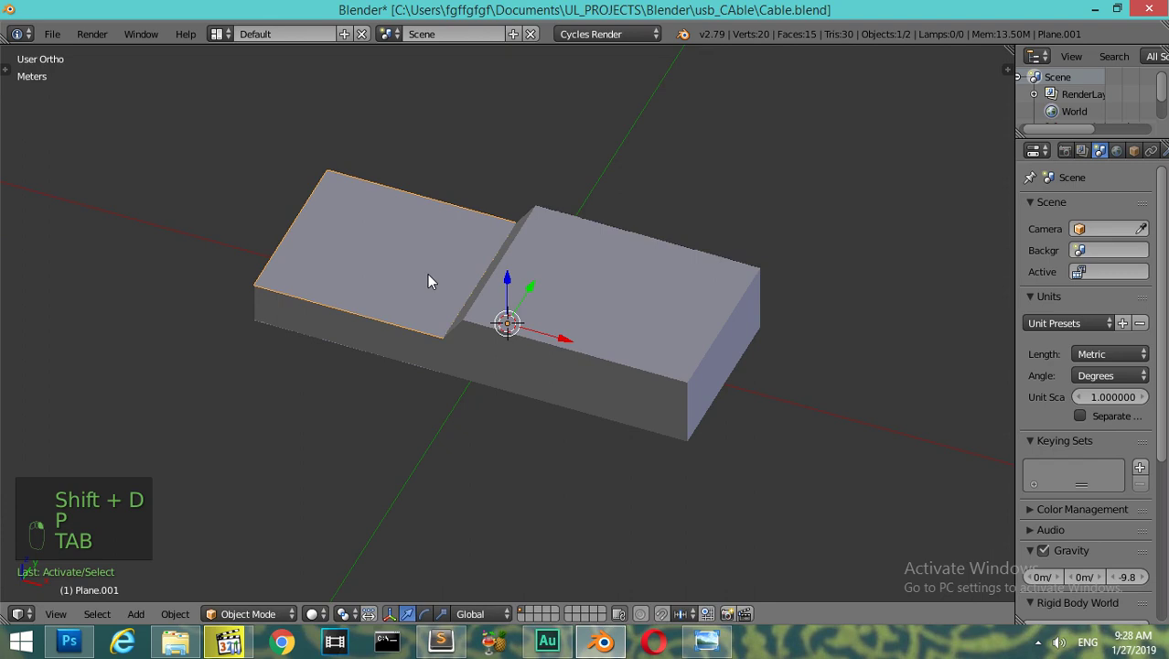
pyautogui.press('KP_7')
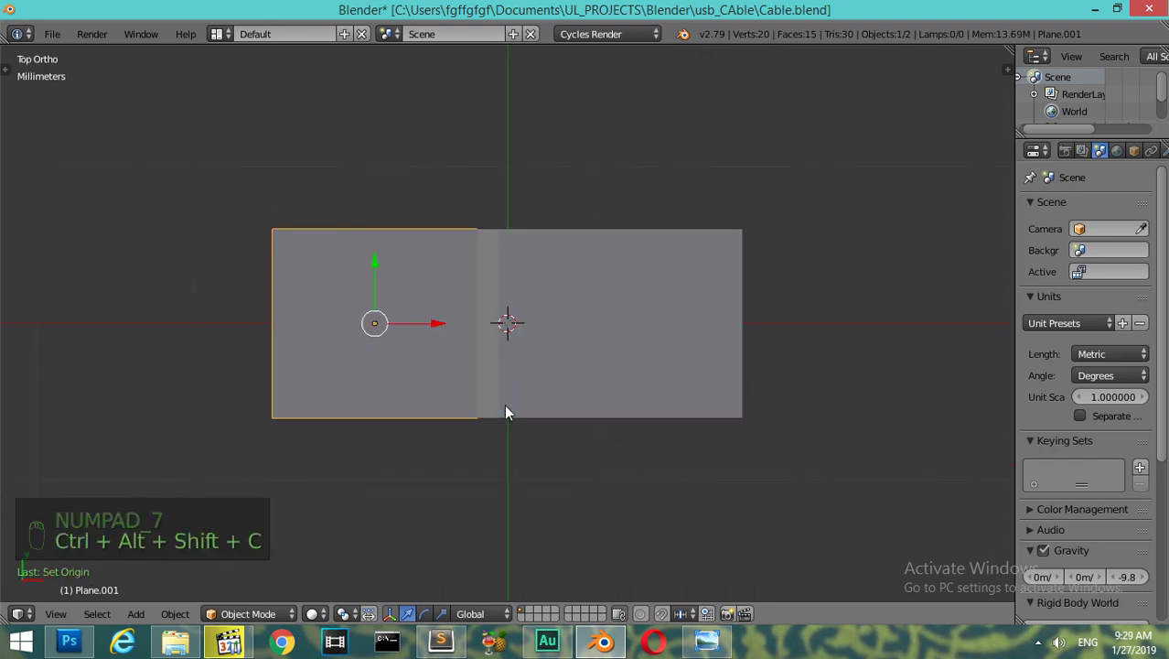
# - Scale the separated face down and squash it along Y into a thin bar on the lower slab
pyautogui.press('ctrl+shift+alt+s')
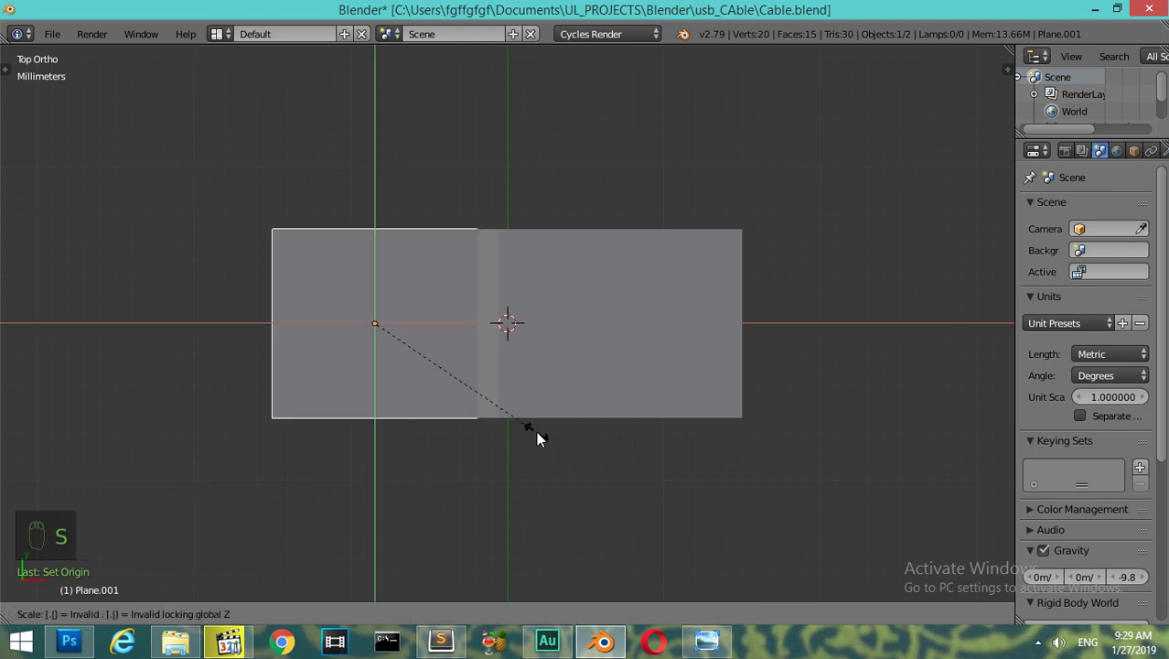
pyautogui.press('s')
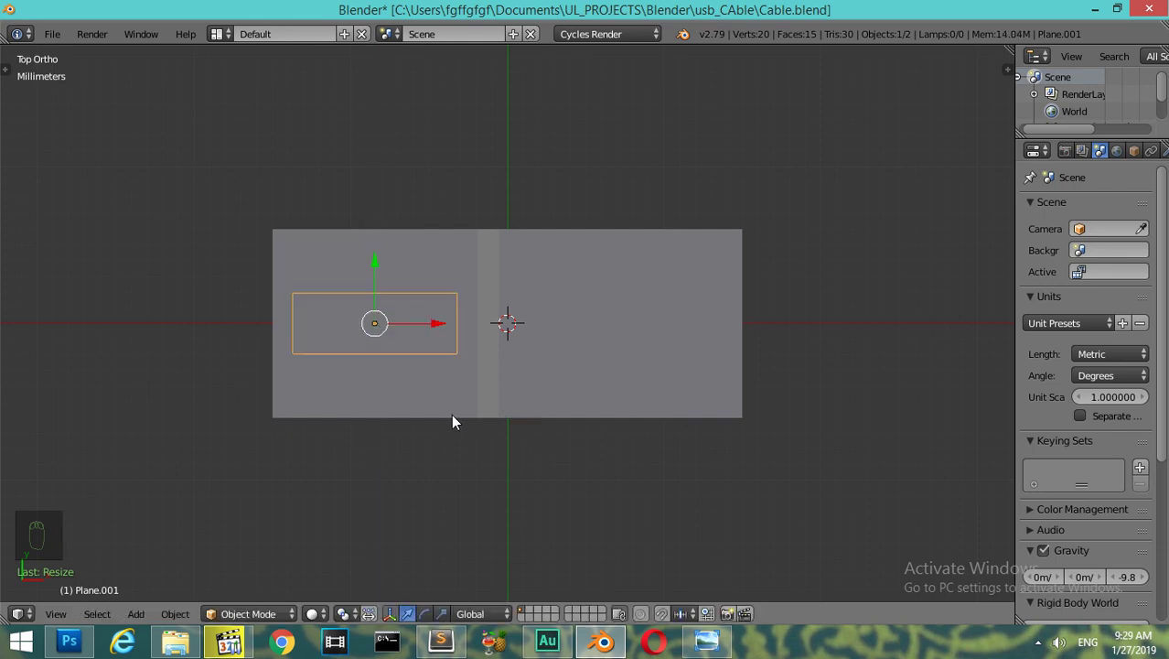
pyautogui.press('KP_Add')
pyautogui.press('s')
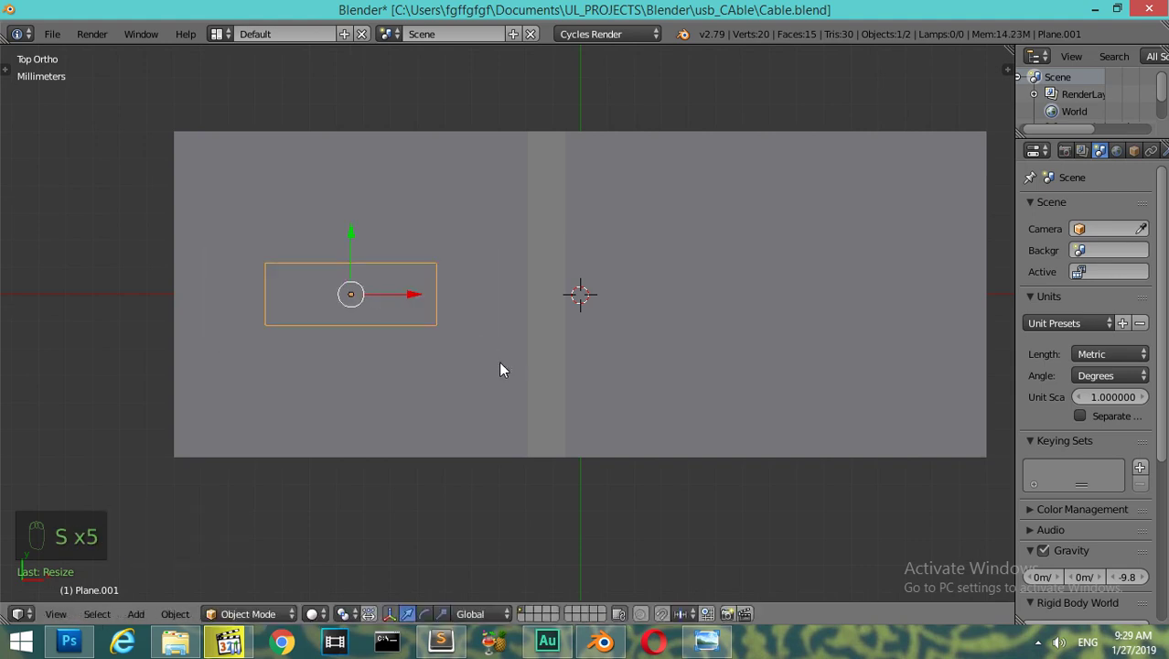
pyautogui.press('s')
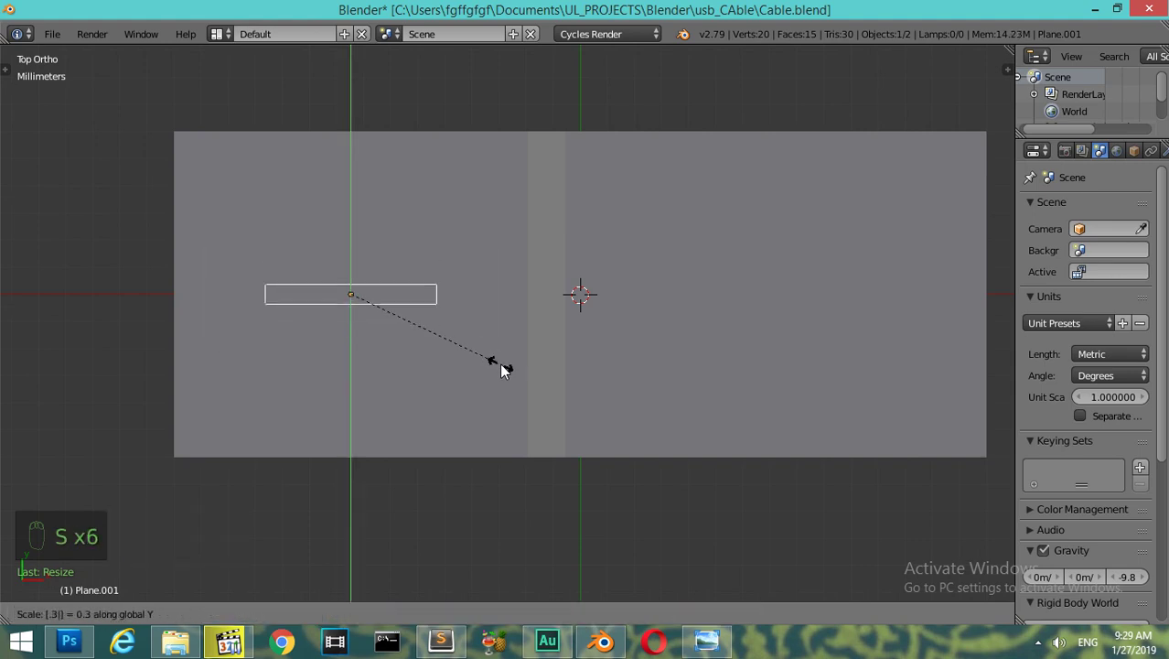
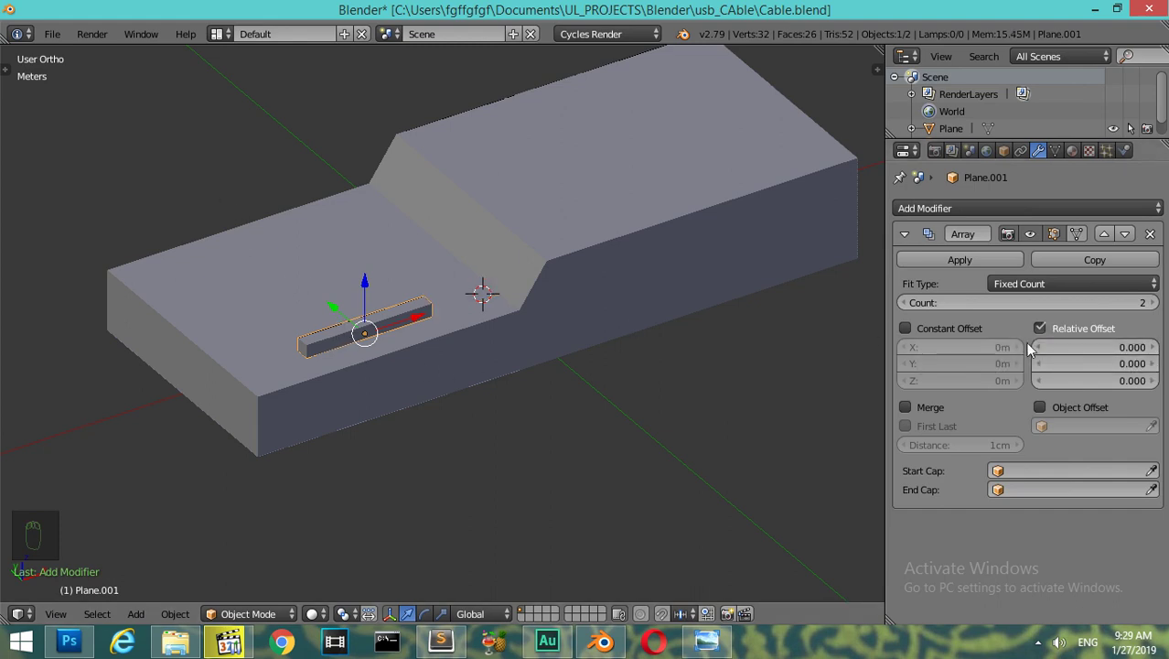
# - Set the Array modifier to Count 4 with Relative Offset Y 3.5, X and Z at 0
pyautogui.moveTo(1082, 361); pyautogui.dragTo(1086, 369)
pyautogui.click(1155, 305)
pyautogui.moveTo(478, 360); pyautogui.dragTo(1159, 368)
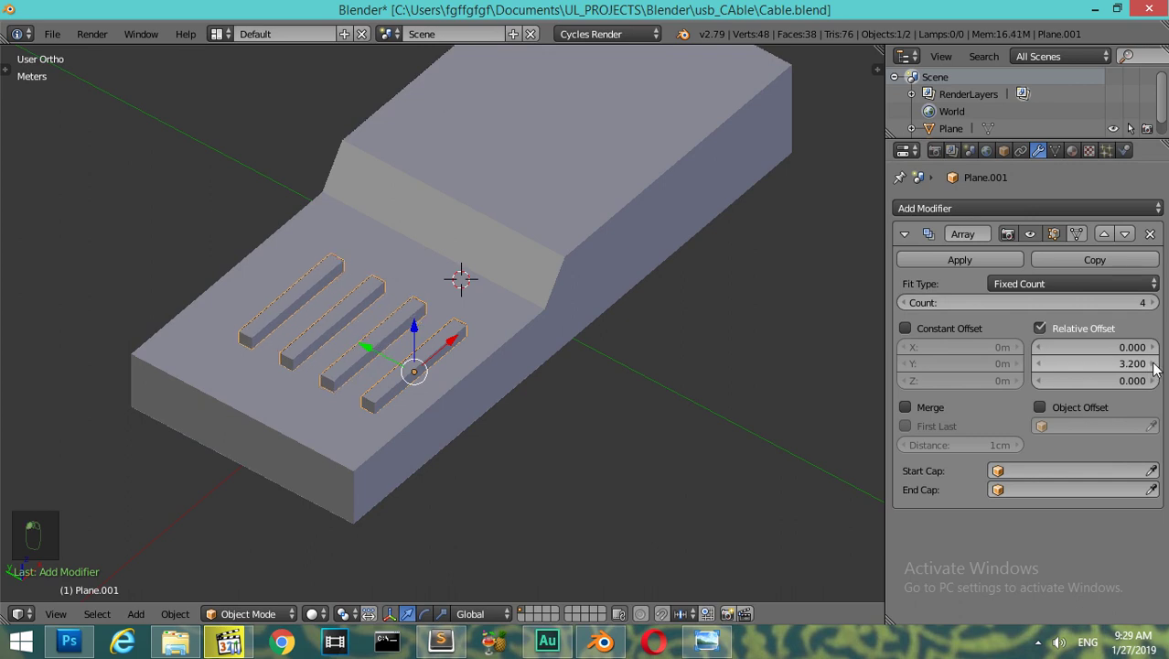
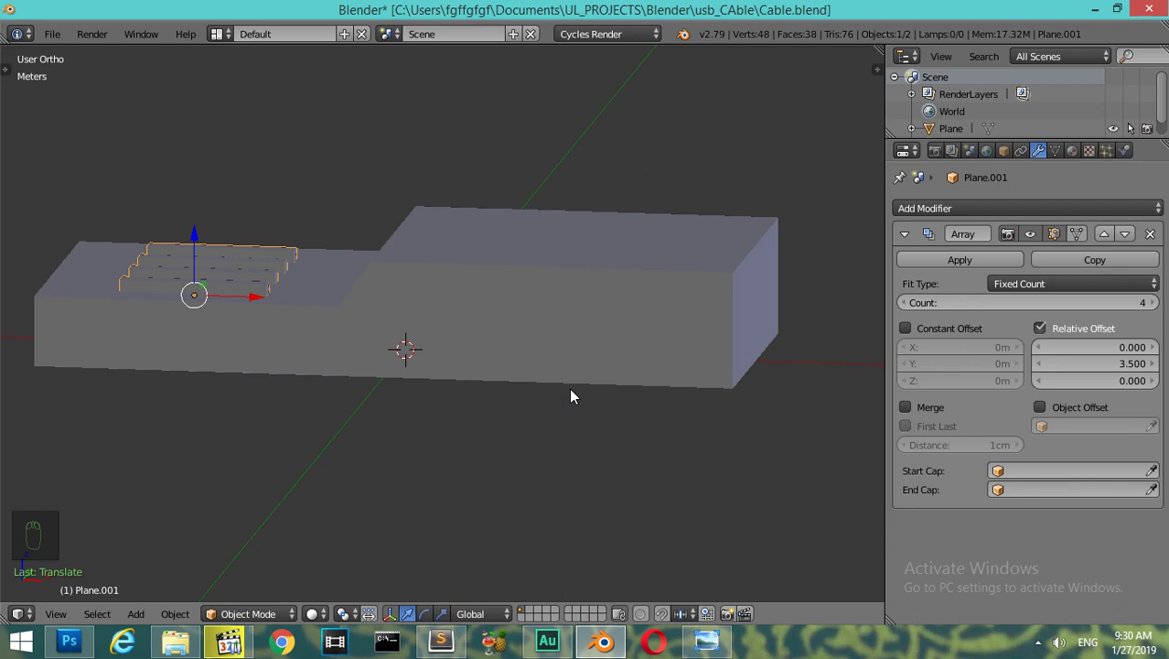
# - Frame the housing from above, select it and enter Edit Mode on its mesh
pyautogui.press('KP_7')
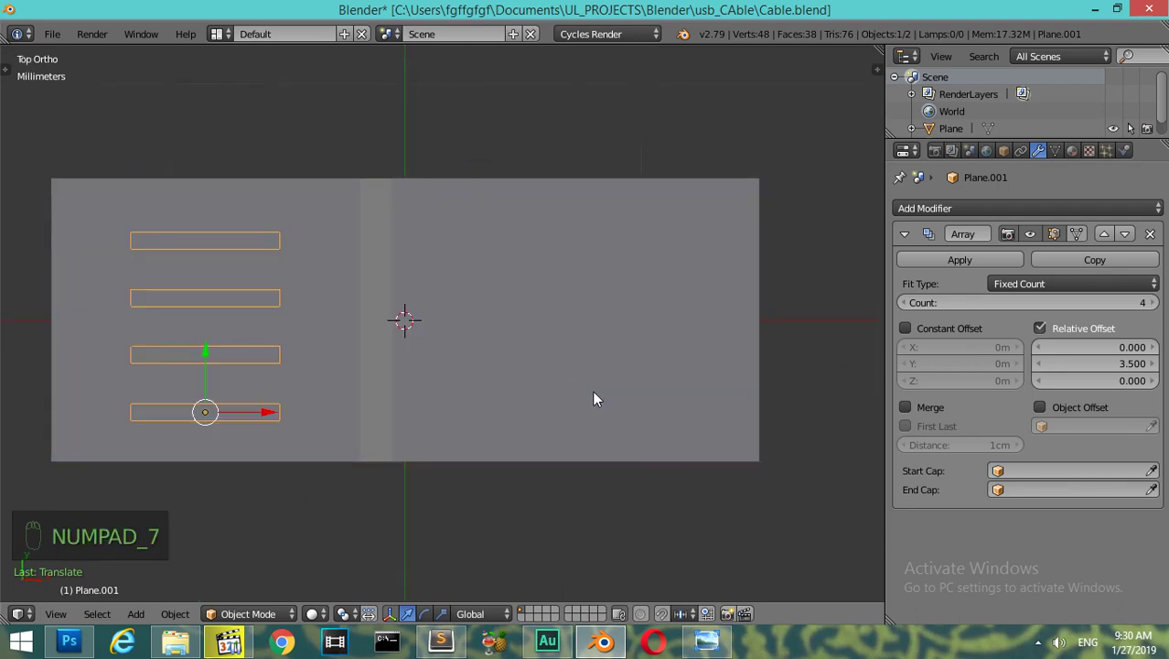
pyautogui.moveTo(563, 386); pyautogui.dragTo(325, 379)
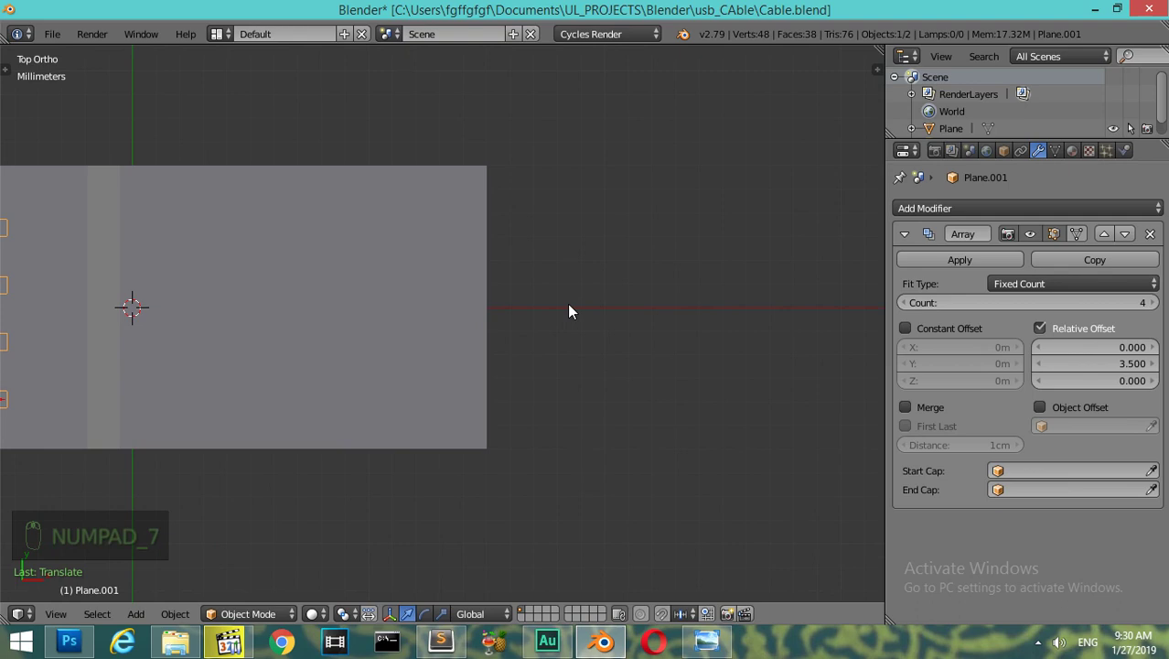
pyautogui.press('shift+c')
pyautogui.press('shift+a')
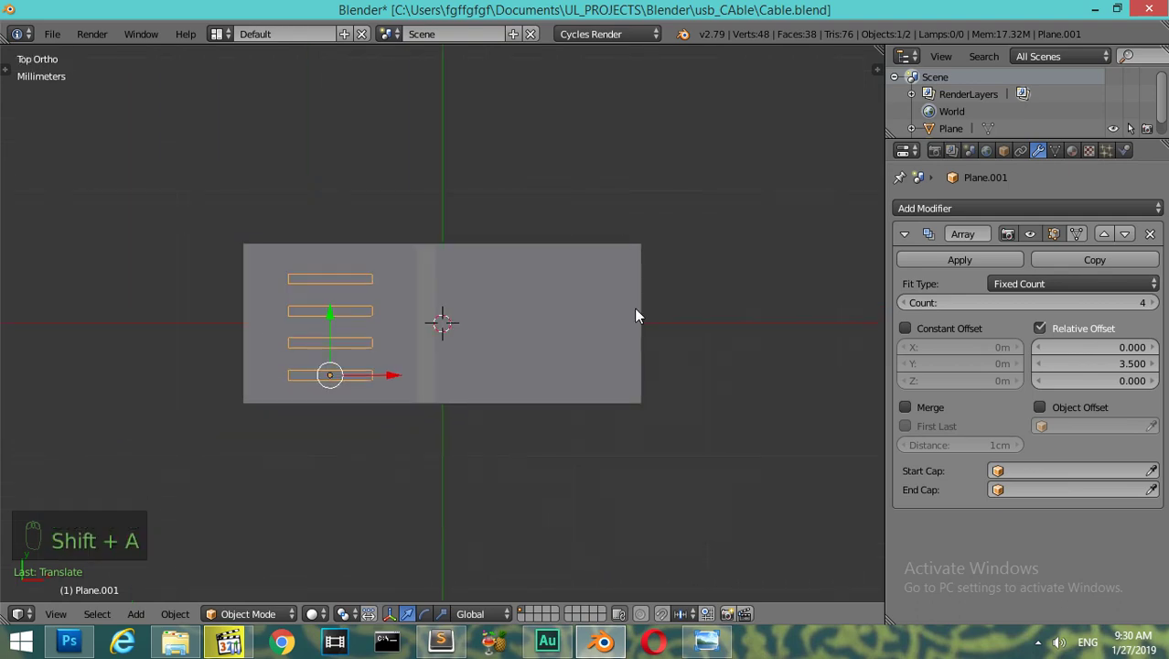
pyautogui.rightClick(594, 345)
pyautogui.press('Tab')
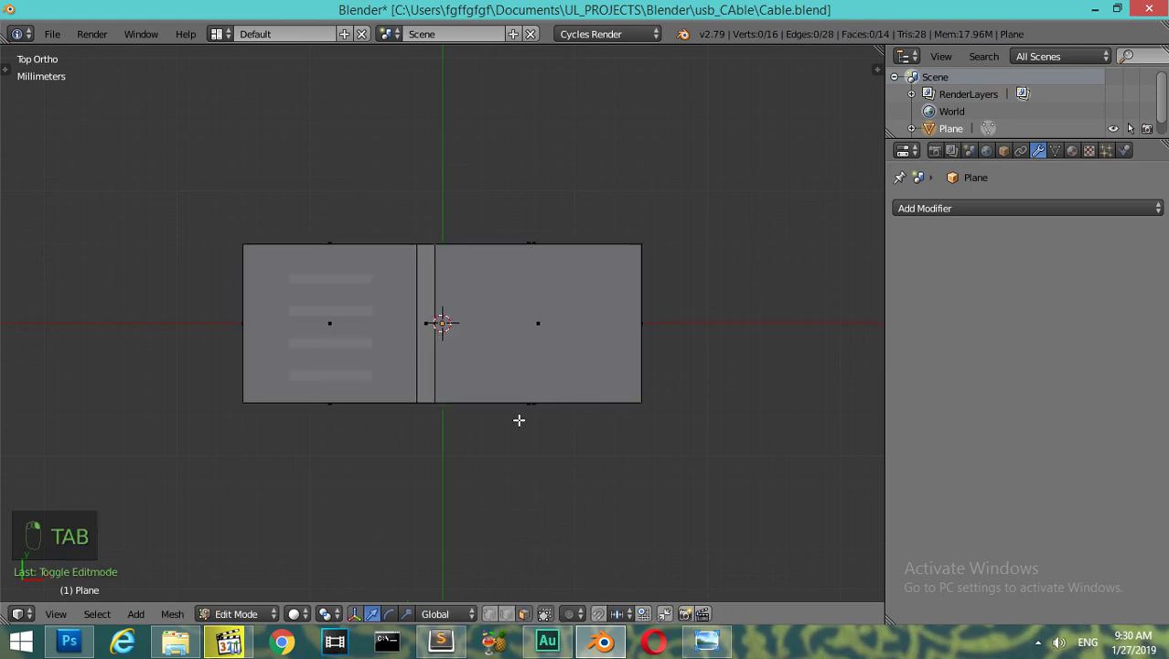
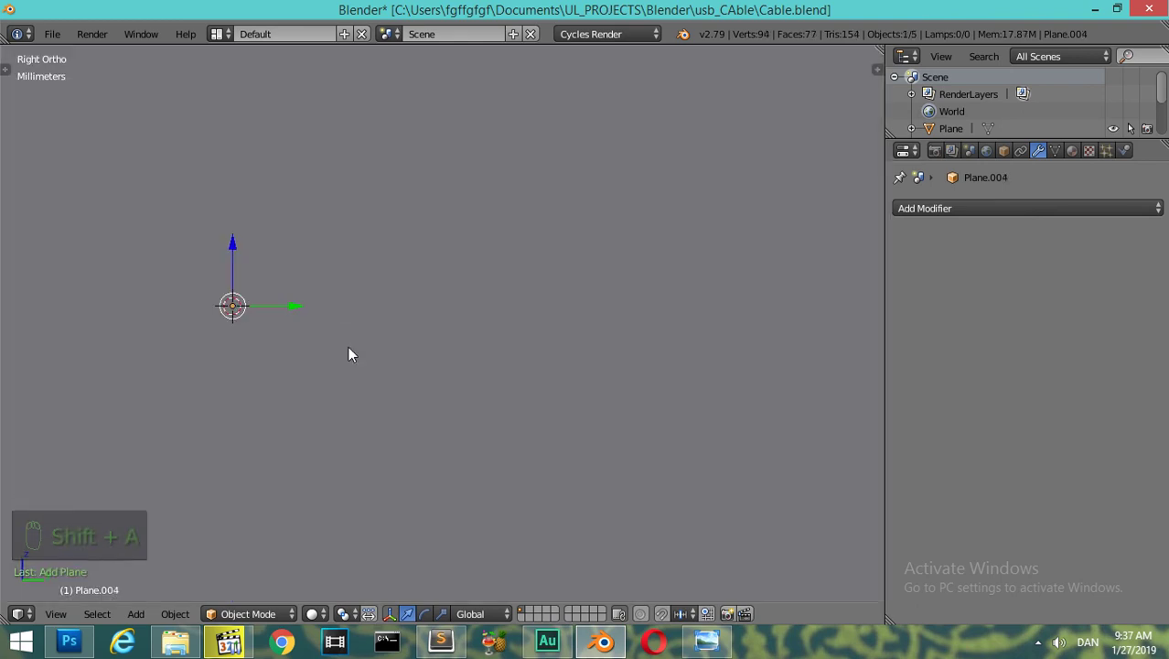
# - Shrink the new plane Plane.004 in wireframe to fit on the housing's front step
pyautogui.press('s')
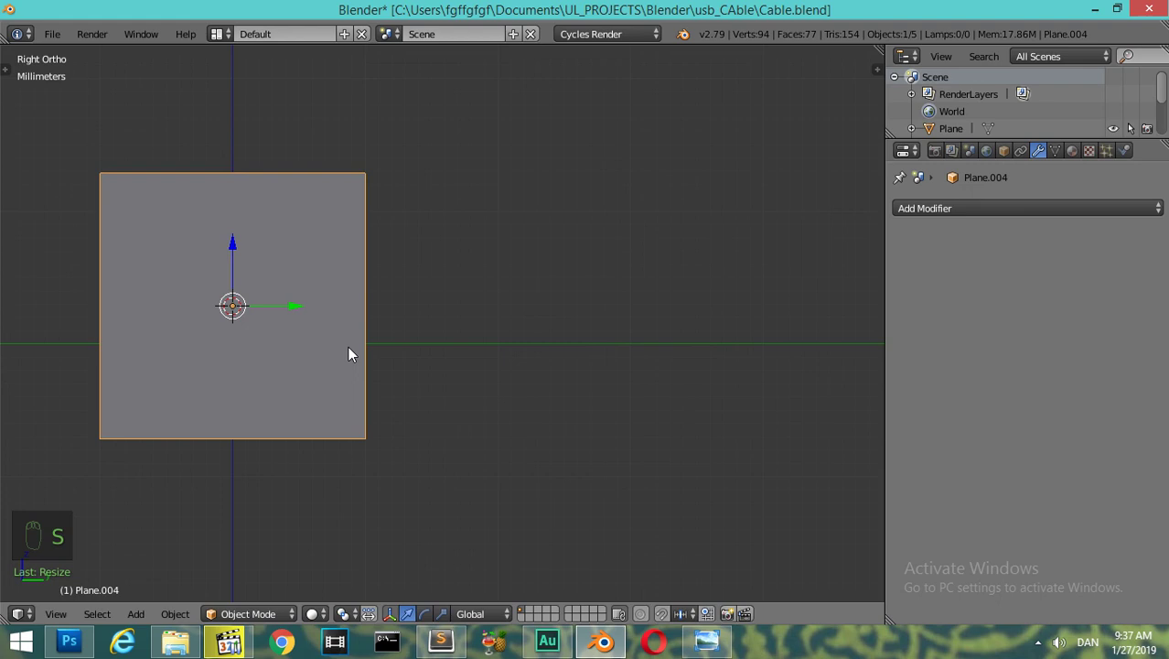
pyautogui.press('s')
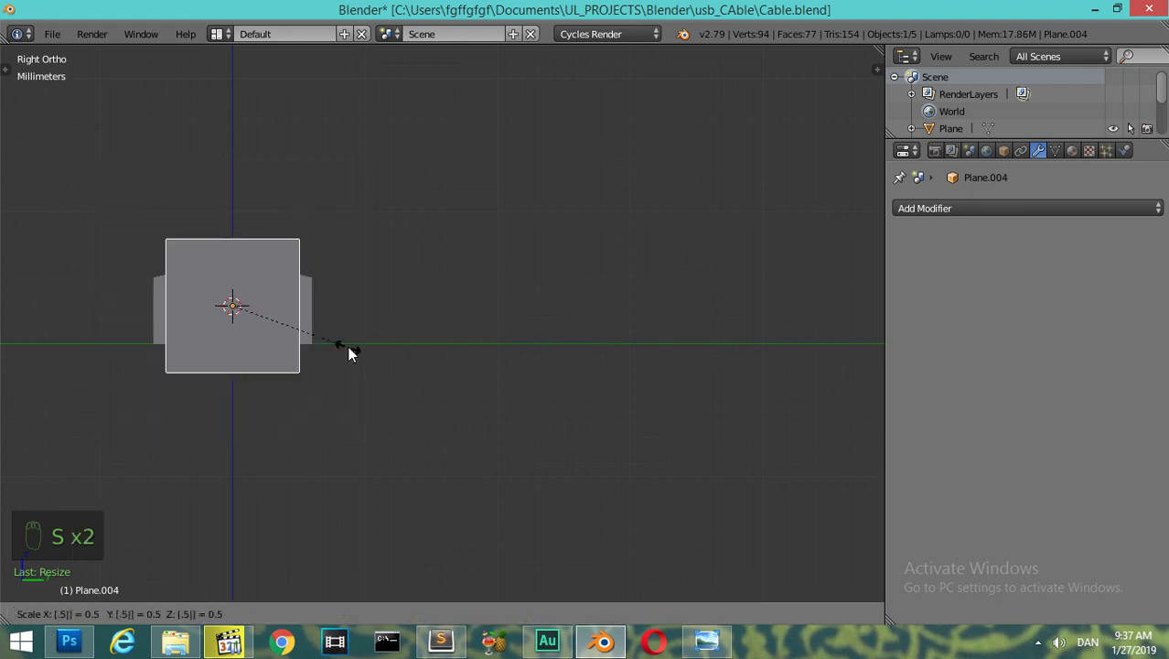
pyautogui.press('z')
pyautogui.press('z')
pyautogui.press('s')
pyautogui.press('z')
pyautogui.moveTo(278, 319); pyautogui.dragTo(431, 390)
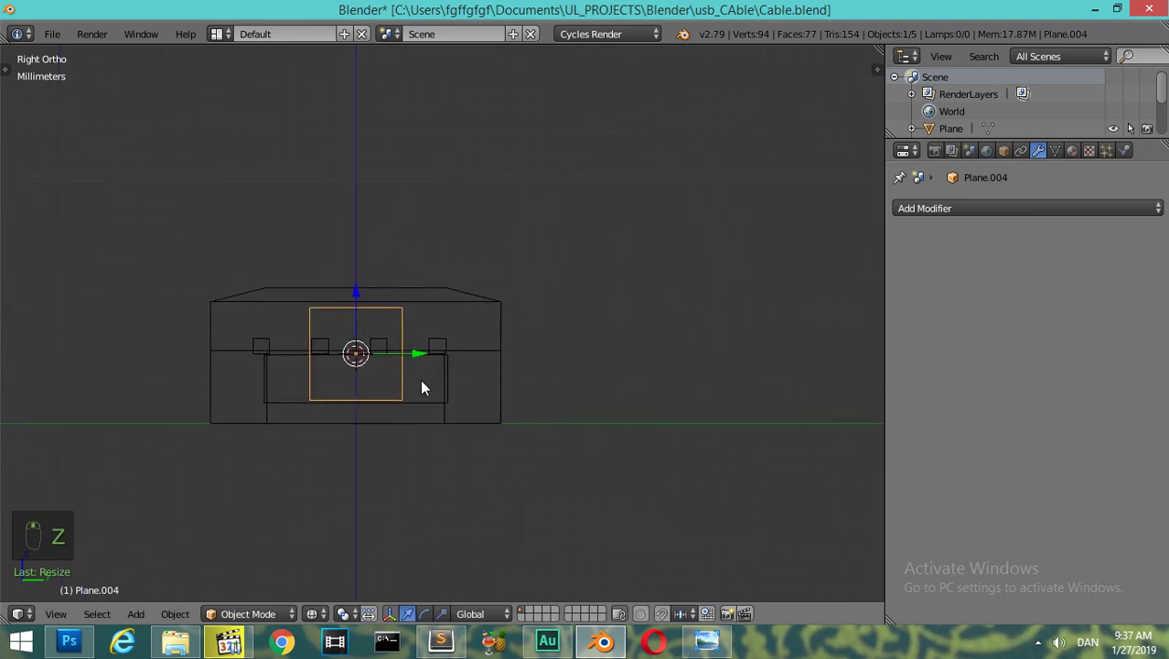
pyautogui.press('z')
pyautogui.press('s')
pyautogui.press('z')
pyautogui.press('z')
pyautogui.press('s')
# - Resize the plane on the connector's end face and extrude it outward into a small box
pyautogui.moveTo(455, 423); pyautogui.dragTo(426, 405)
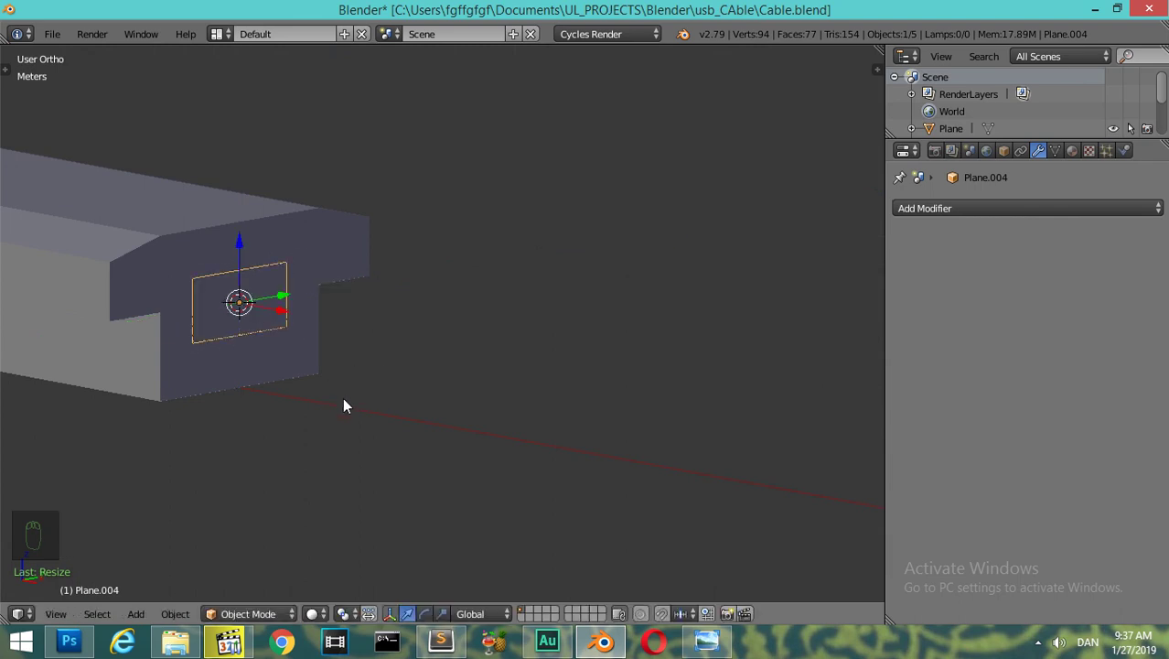
pyautogui.press('s')
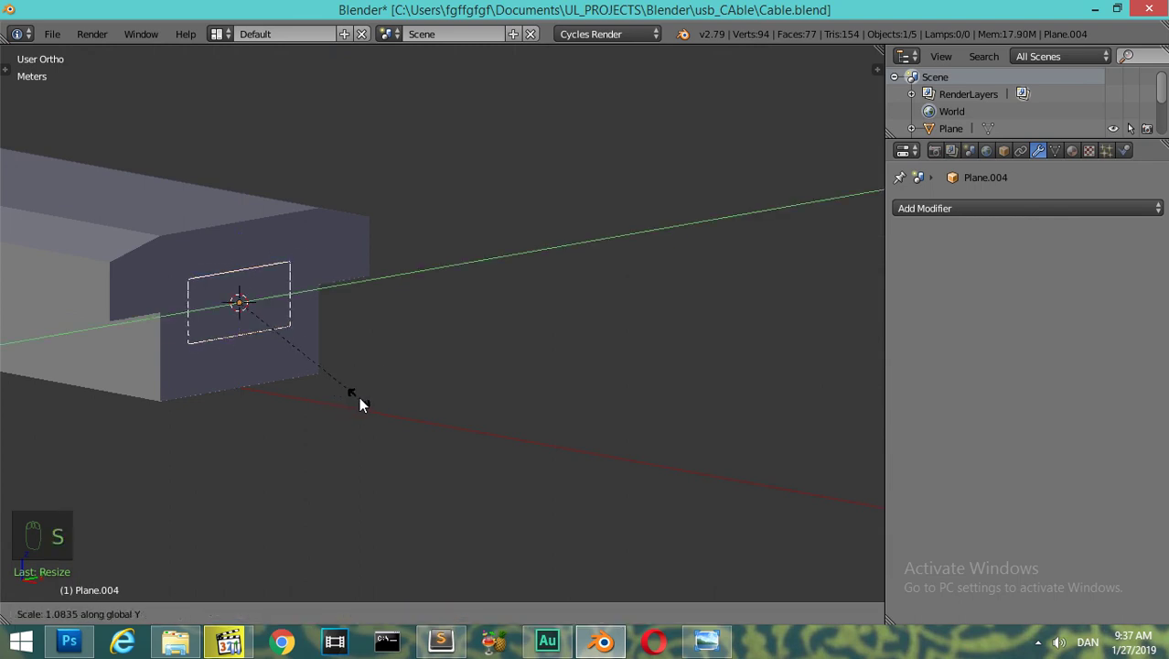
pyautogui.moveTo(282, 348); pyautogui.dragTo(336, 476)
pyautogui.click(236, 242)
pyautogui.press('s')
pyautogui.moveTo(335, 476); pyautogui.dragTo(333, 453)
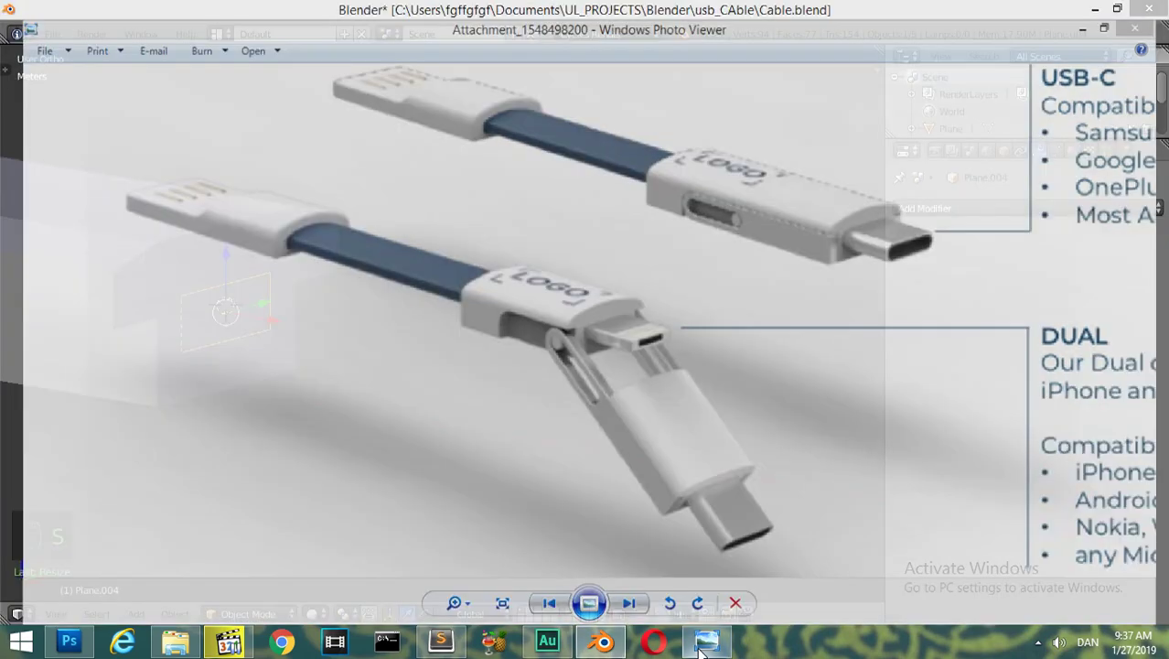
pyautogui.press('Tab')
# - Add a horizontal loop cut around the tip block and bevel it into a narrow band
pyautogui.press('a')
pyautogui.press('a')
pyautogui.press('e')
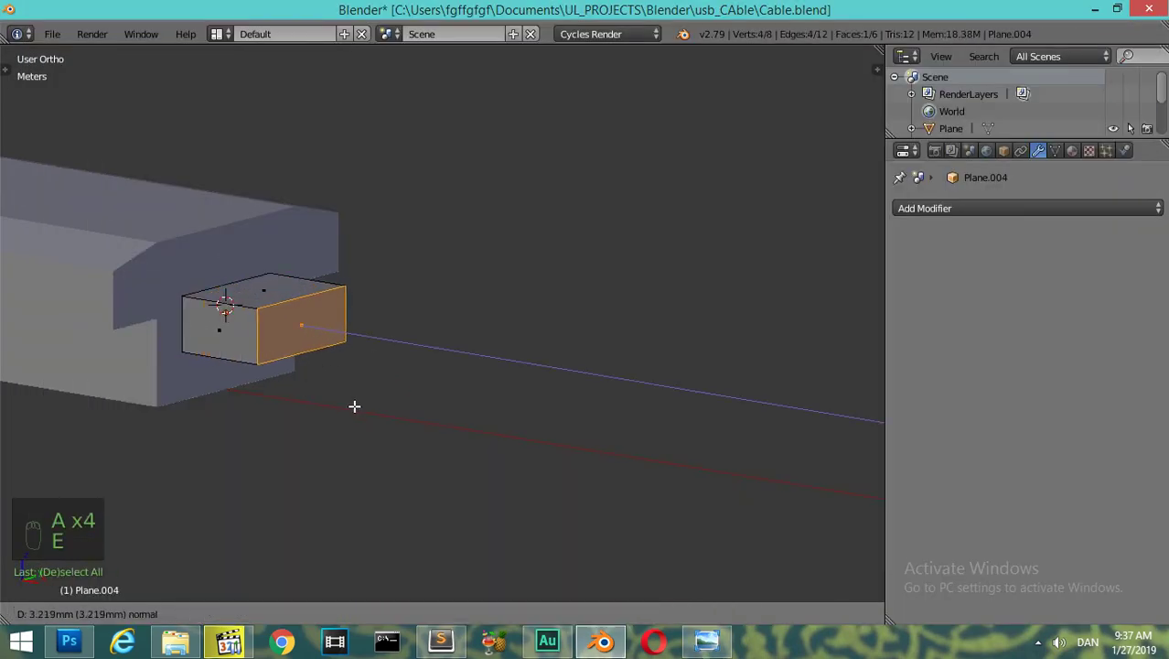
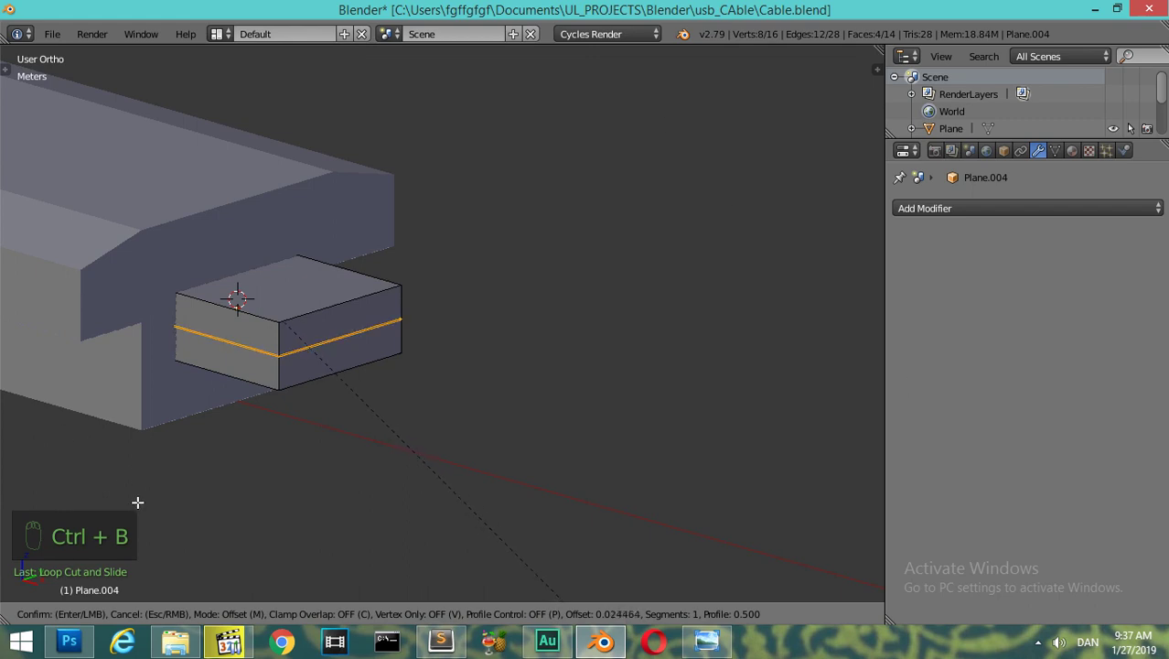
pyautogui.press('Tab')
pyautogui.press('ctrl+a')
pyautogui.press('Tab')
pyautogui.press('ctrl+b')
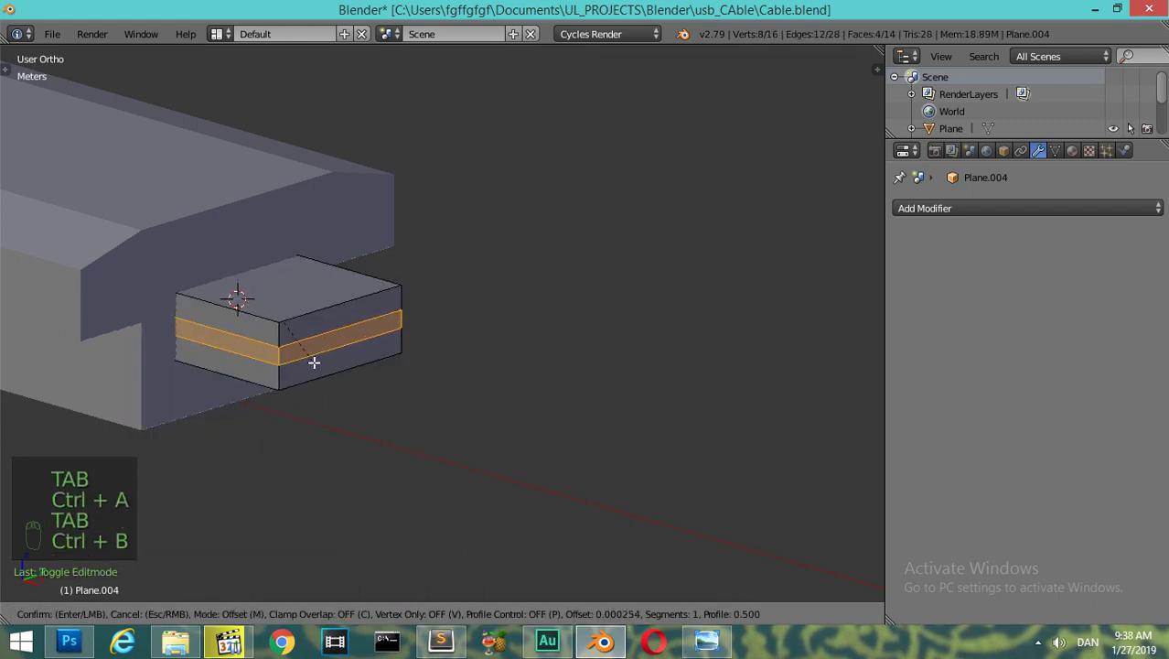
# - Add vertical loop cuts across the tip block and scale the loops to shape the front slot
pyautogui.press('ctrl+r')
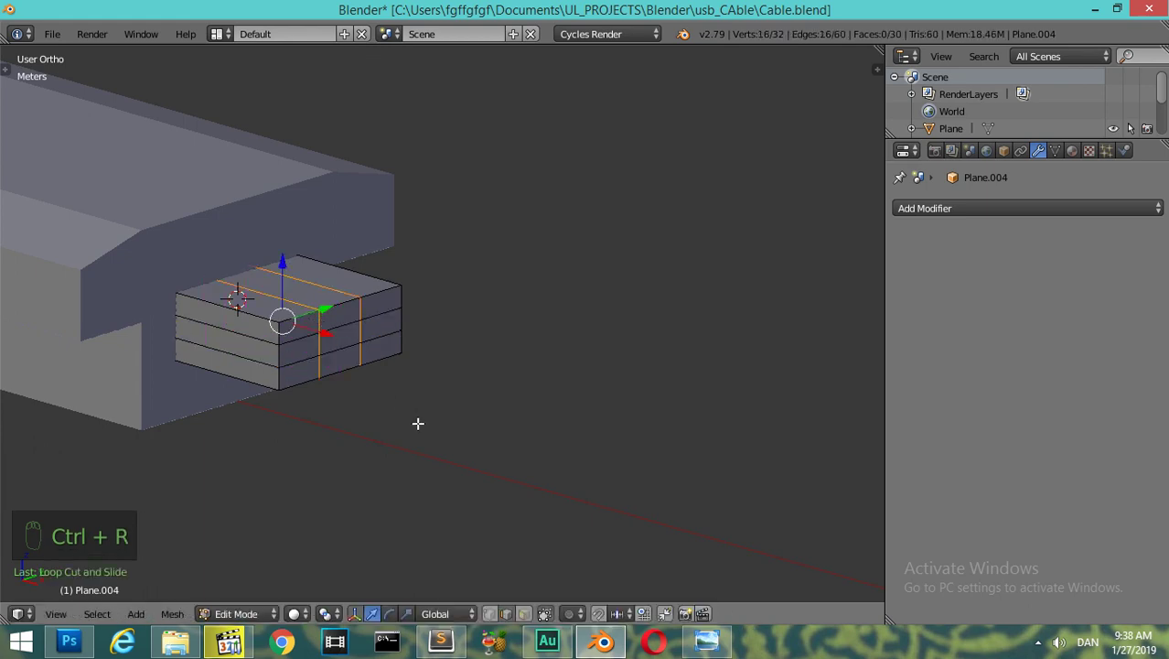
pyautogui.press('s')
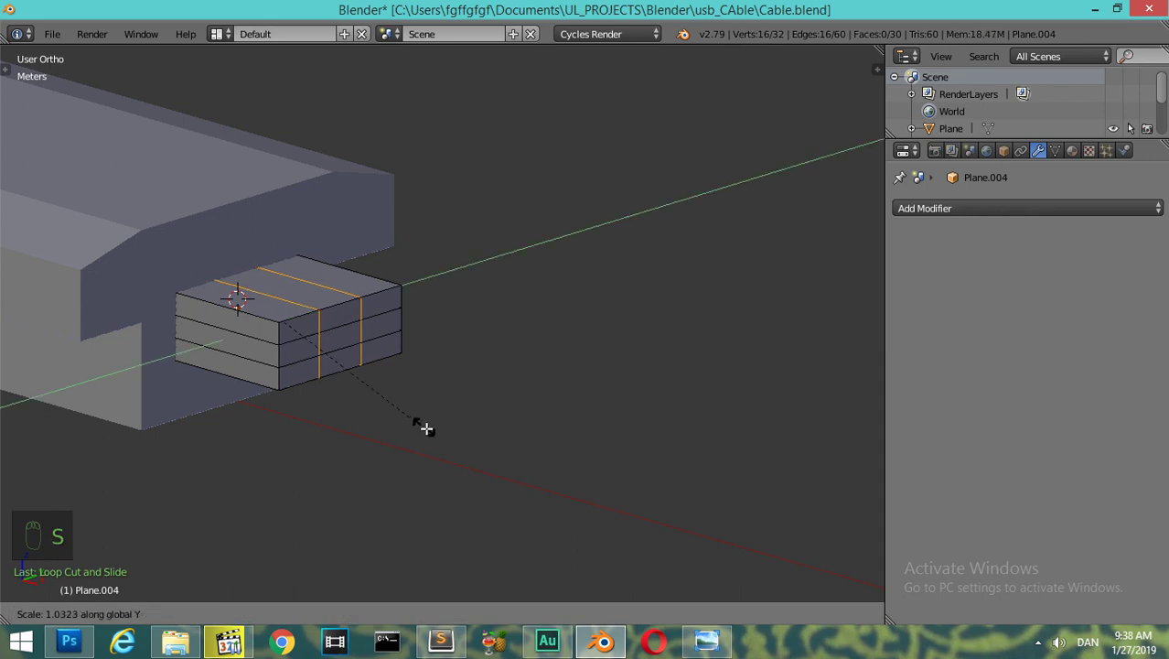
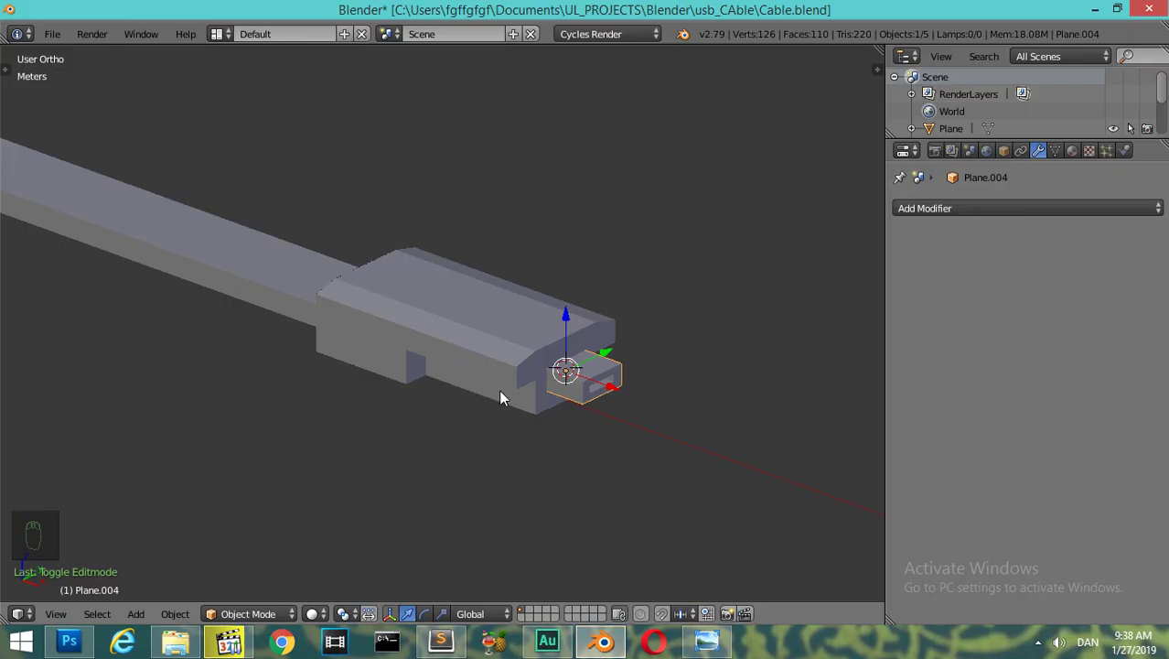
pyautogui.moveTo(490, 379); pyautogui.dragTo(548, 495)
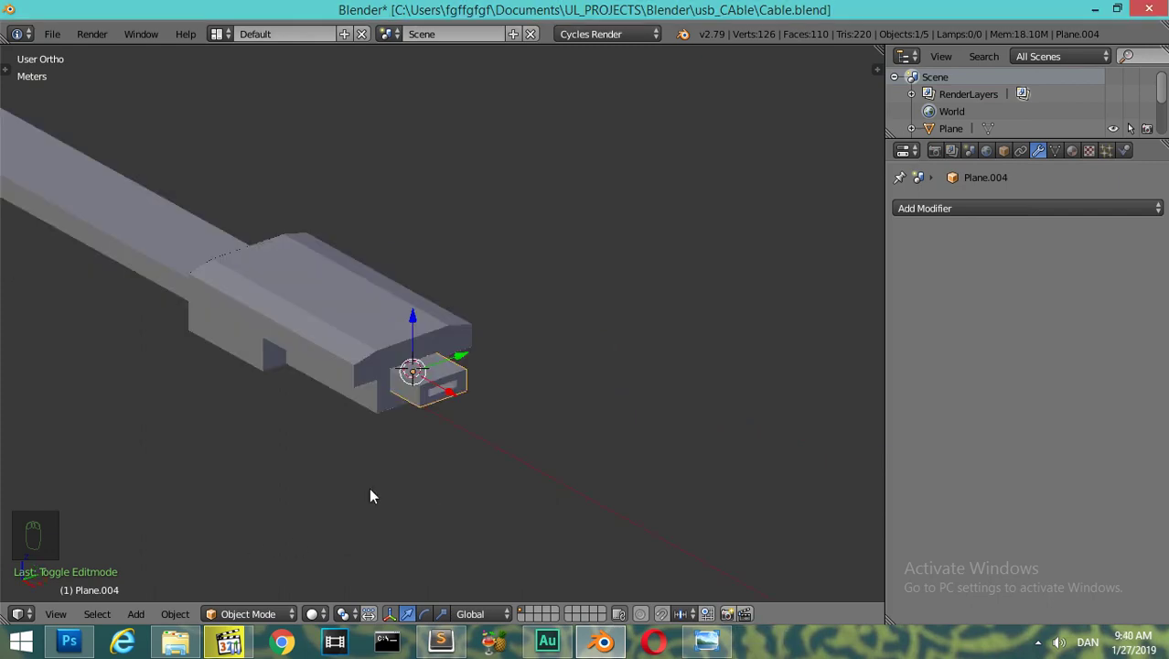
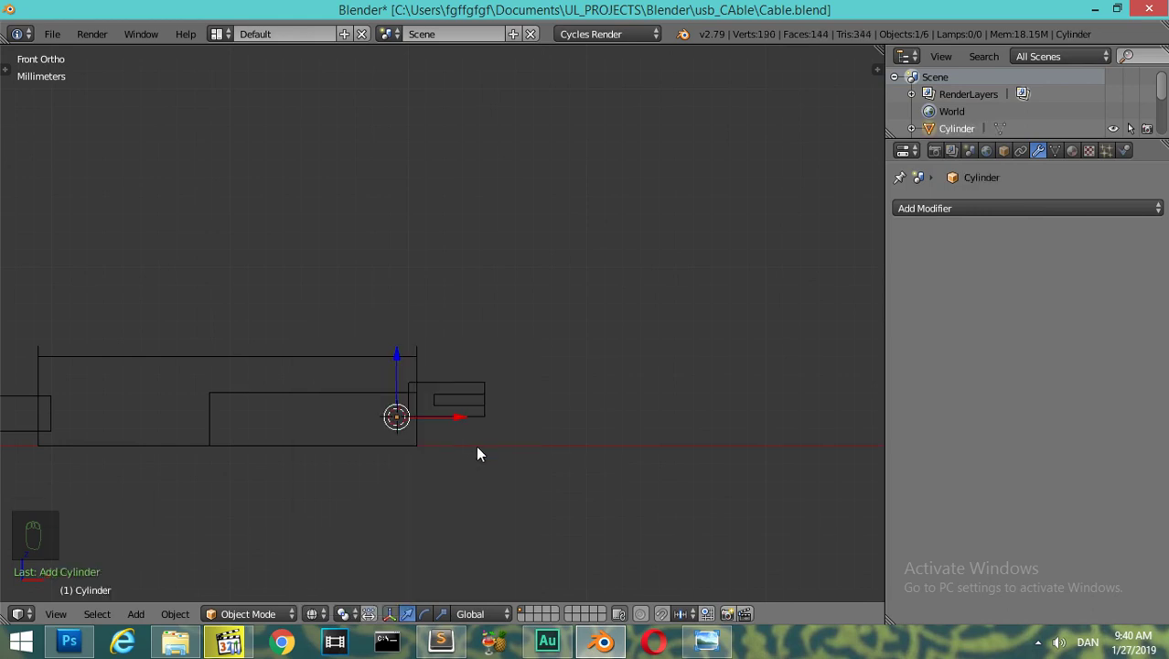
# - Scale the 12-sided, 1 cm cylinder down into a small pin and place it by the housing front
pyautogui.press('F6')
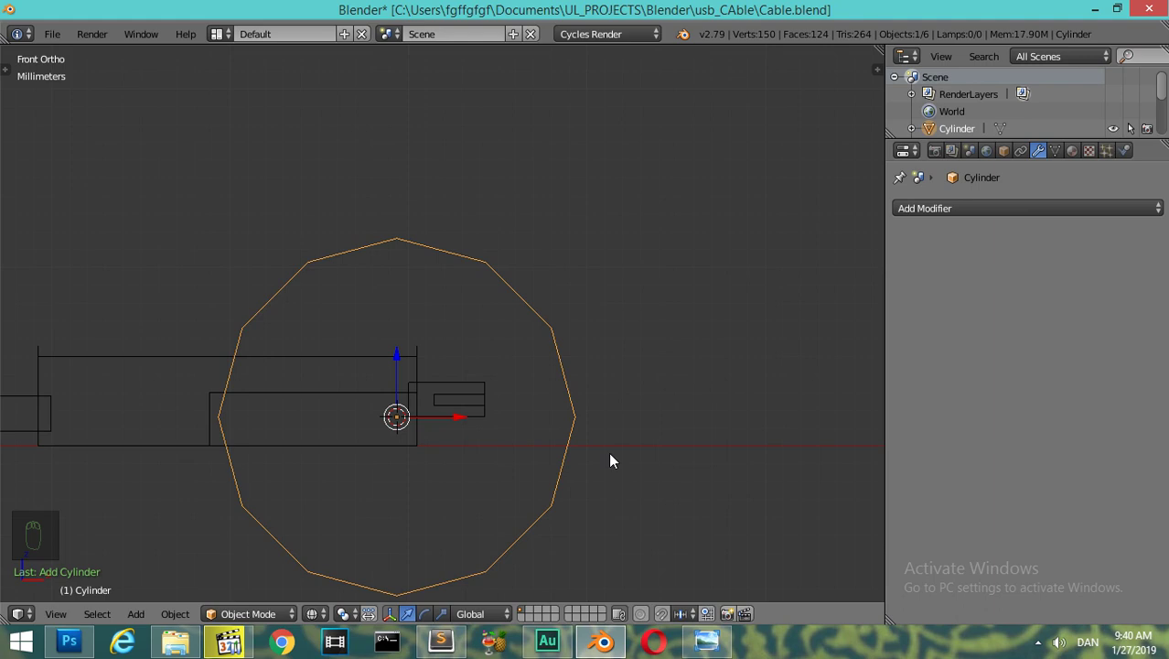
pyautogui.press('s')
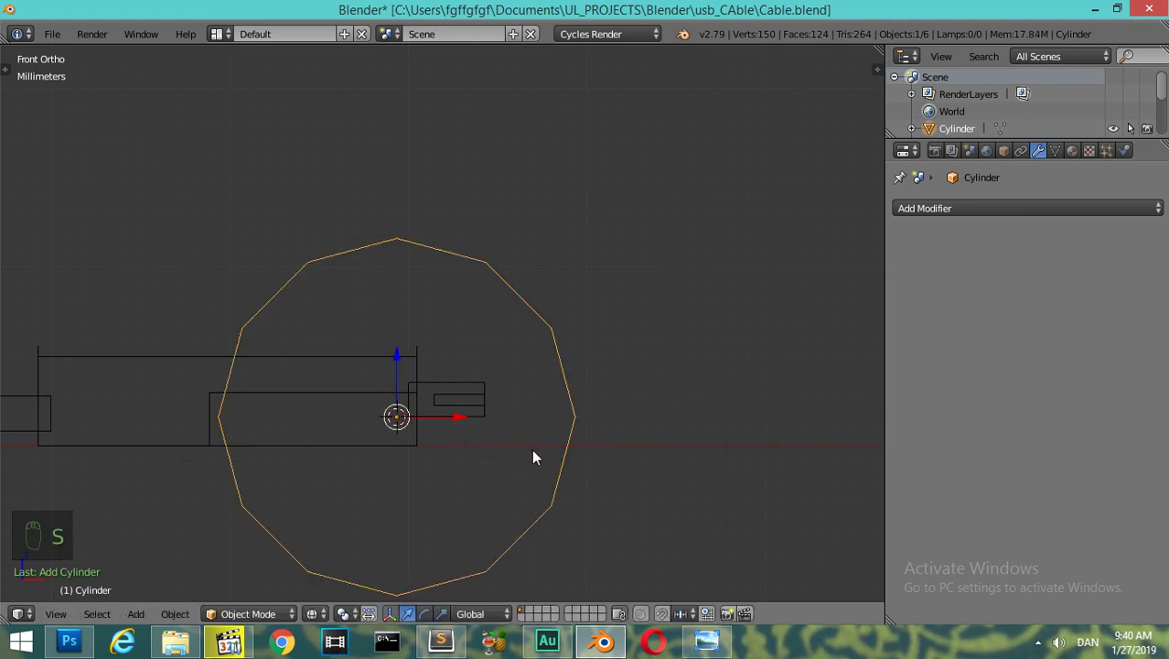
pyautogui.press('s')
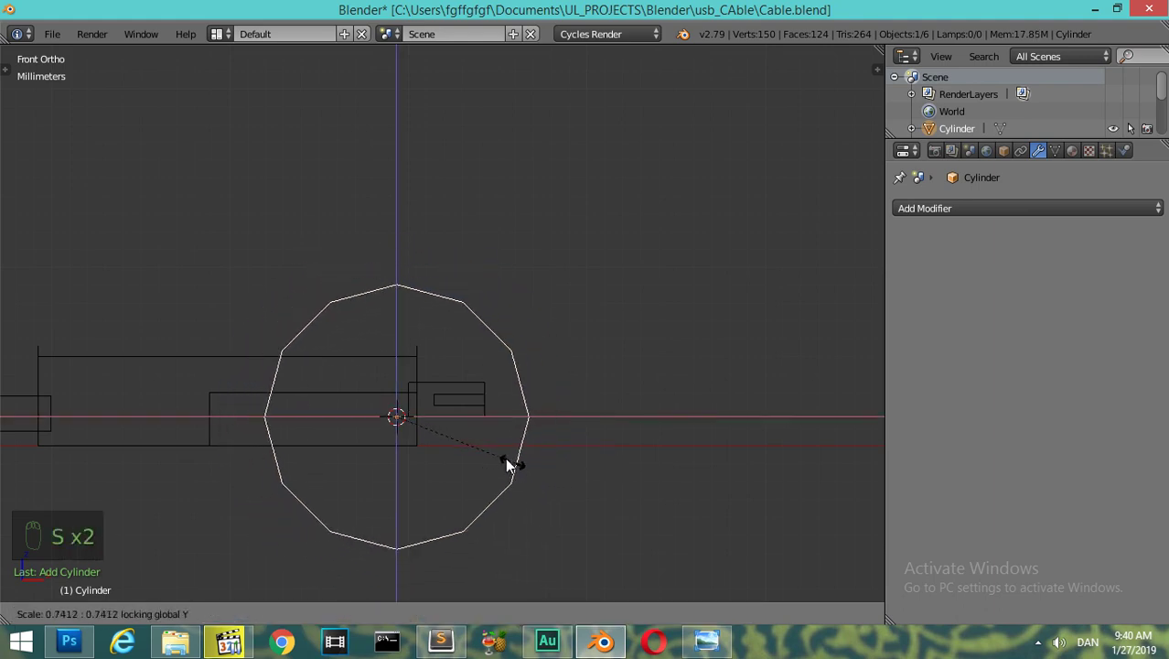
pyautogui.press('KP_Add')
pyautogui.press('KP_Add')
pyautogui.moveTo(462, 370); pyautogui.dragTo(491, 433)
pyautogui.press('s')
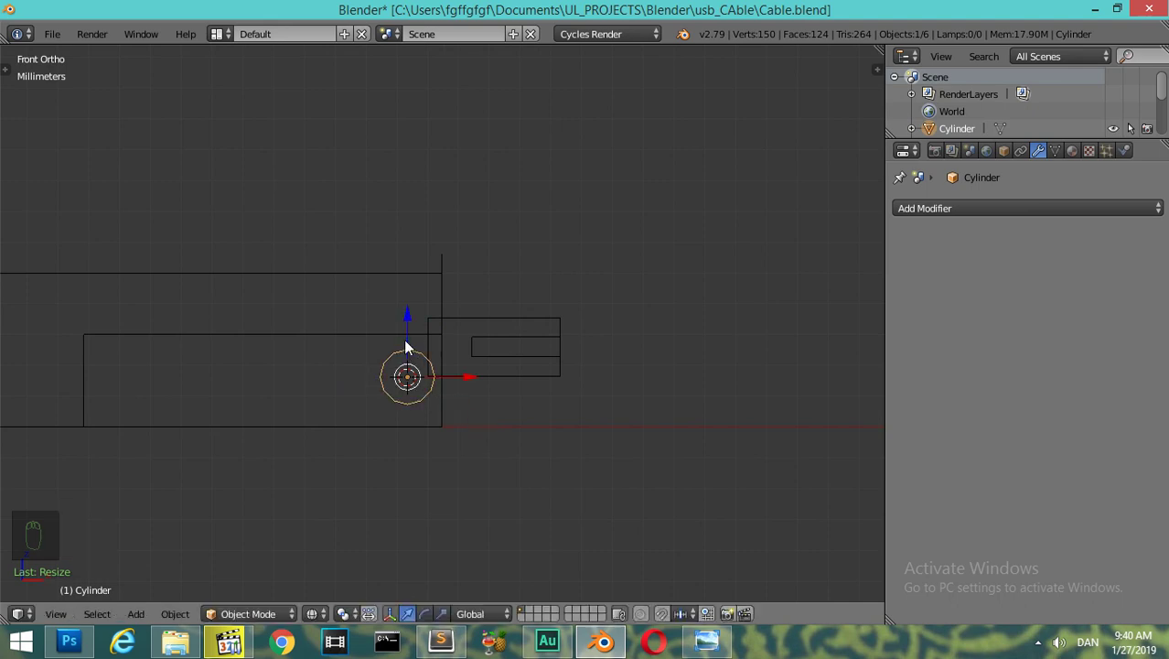
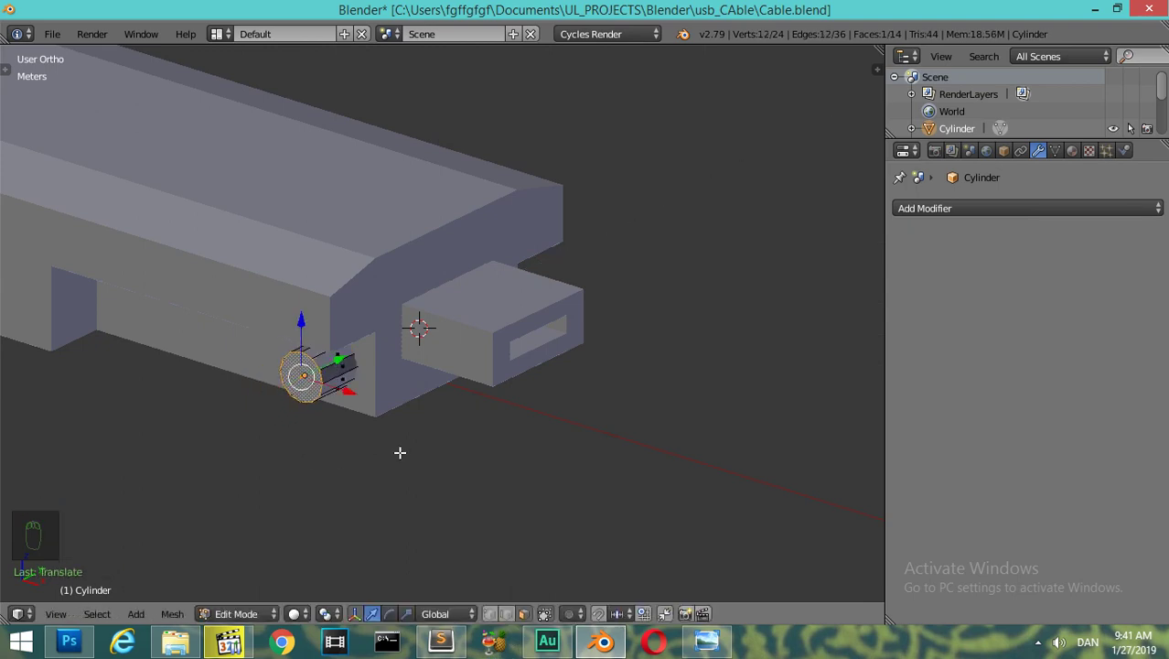
# - Select the whole pin cylinder mesh and scale it along one axis against the lower front
pyautogui.press('a')
pyautogui.press('a')
pyautogui.press('s')
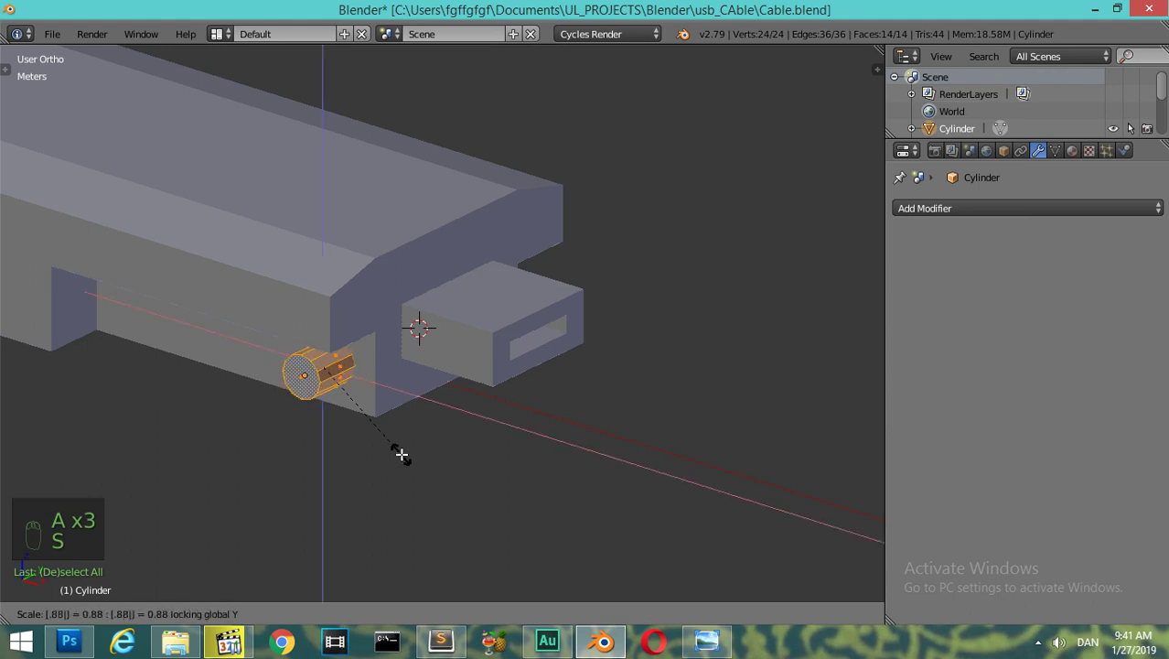
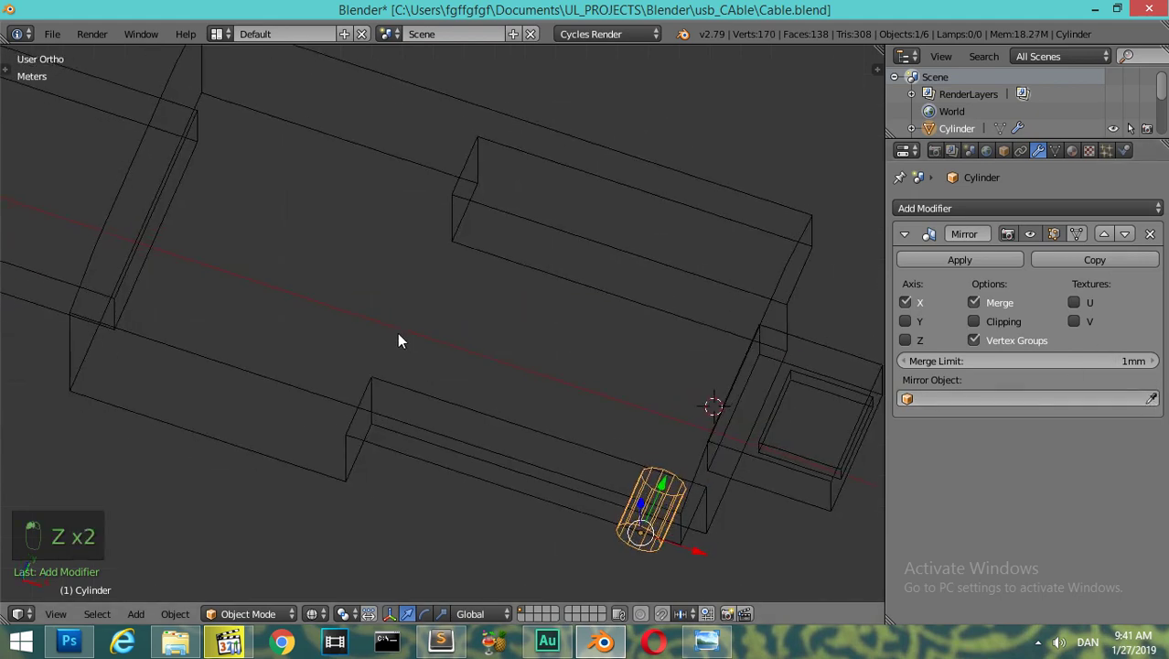
# - Orbit around the housing, toggling wireframe, to check the pin mirrored on Y across Plane.003
pyautogui.moveTo(1156, 404); pyautogui.dragTo(589, 280)
pyautogui.press('z')
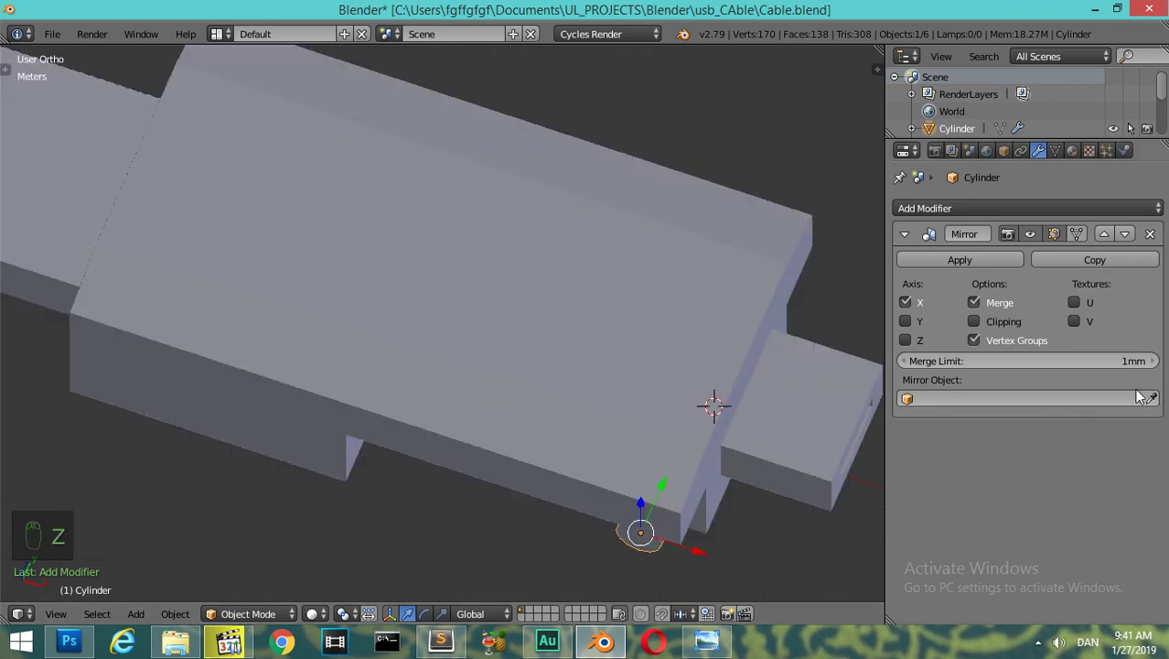
pyautogui.moveTo(1162, 404); pyautogui.dragTo(728, 456)
pyautogui.press('z')
pyautogui.press('ctrl+a')
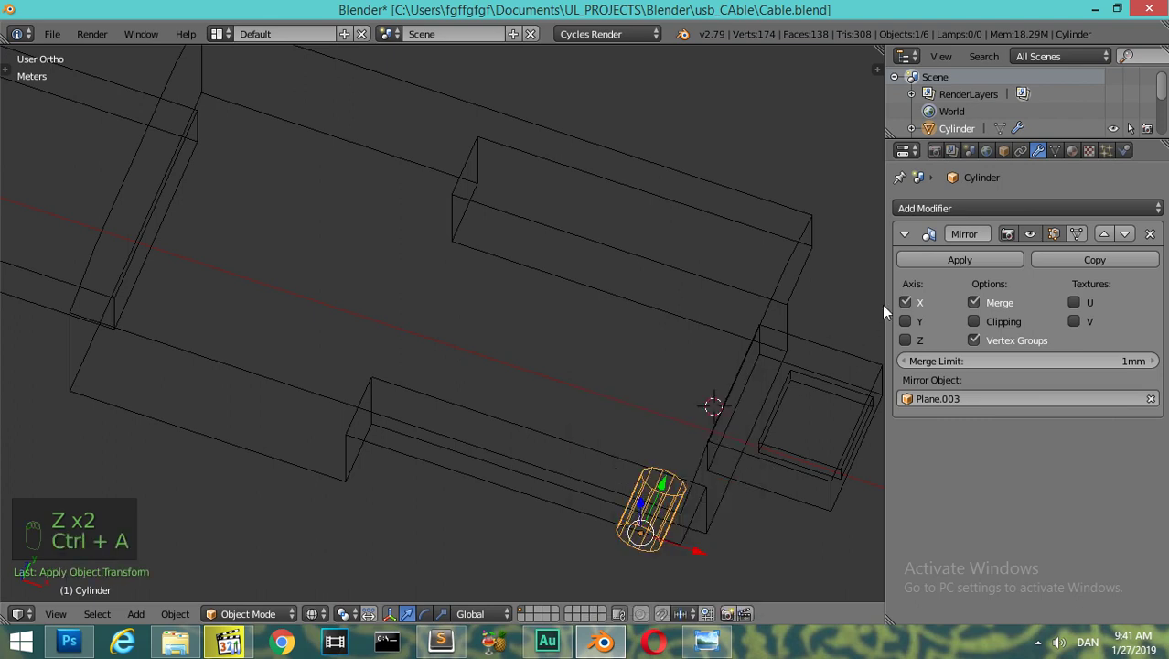
pyautogui.moveTo(918, 313); pyautogui.dragTo(675, 309)
pyautogui.press('z')
pyautogui.moveTo(675, 309); pyautogui.dragTo(393, 229)
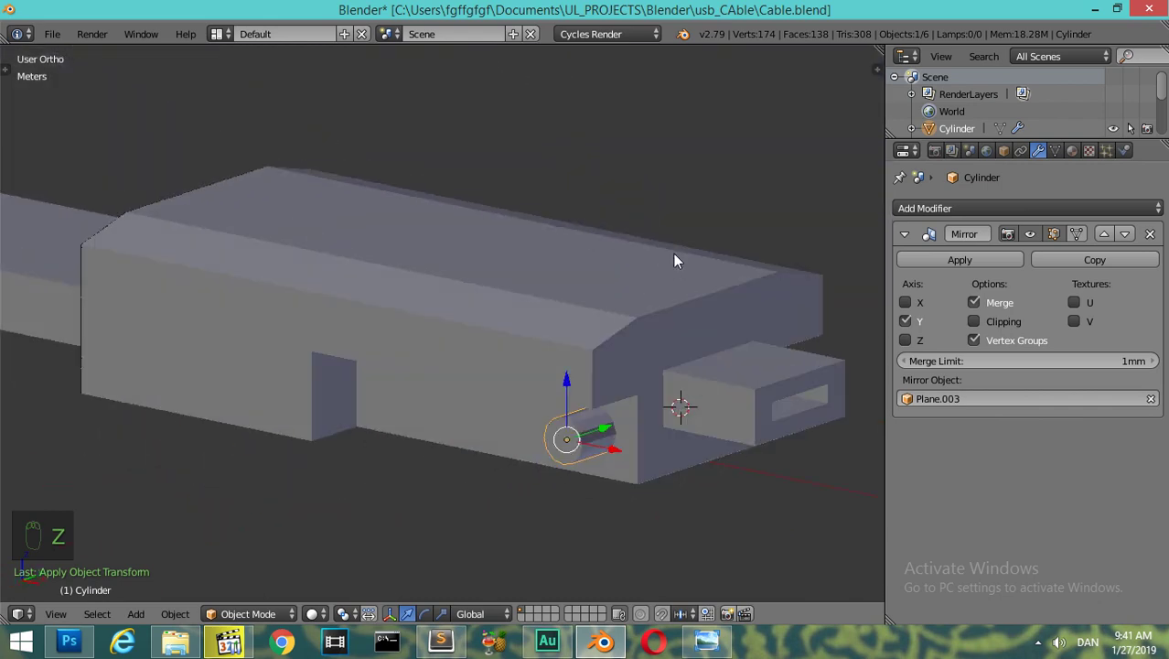
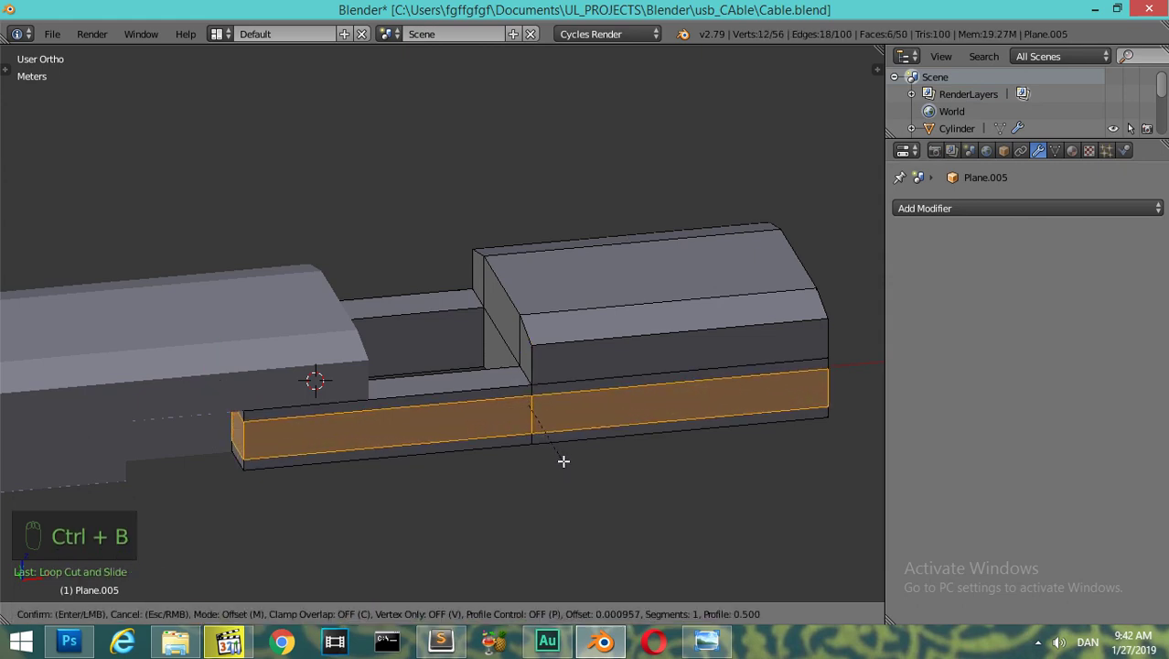
# - Add vertical loop cuts along the extruded lower slab, including one near the back
pyautogui.press('ctrl+r')
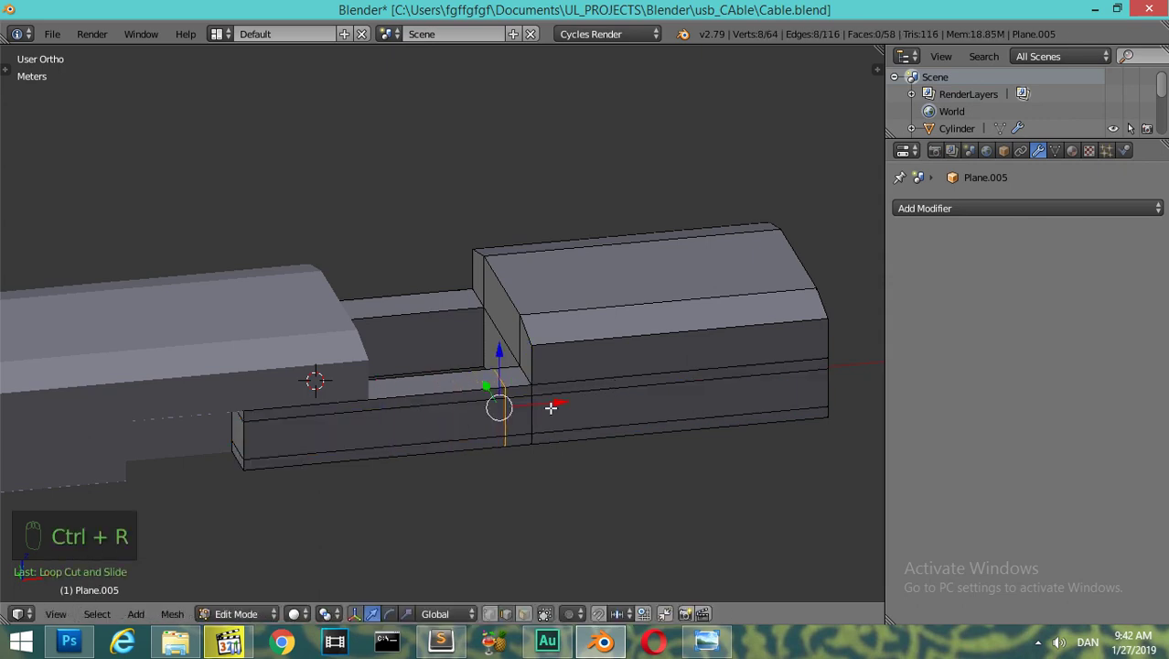
pyautogui.press('ctrl+t')
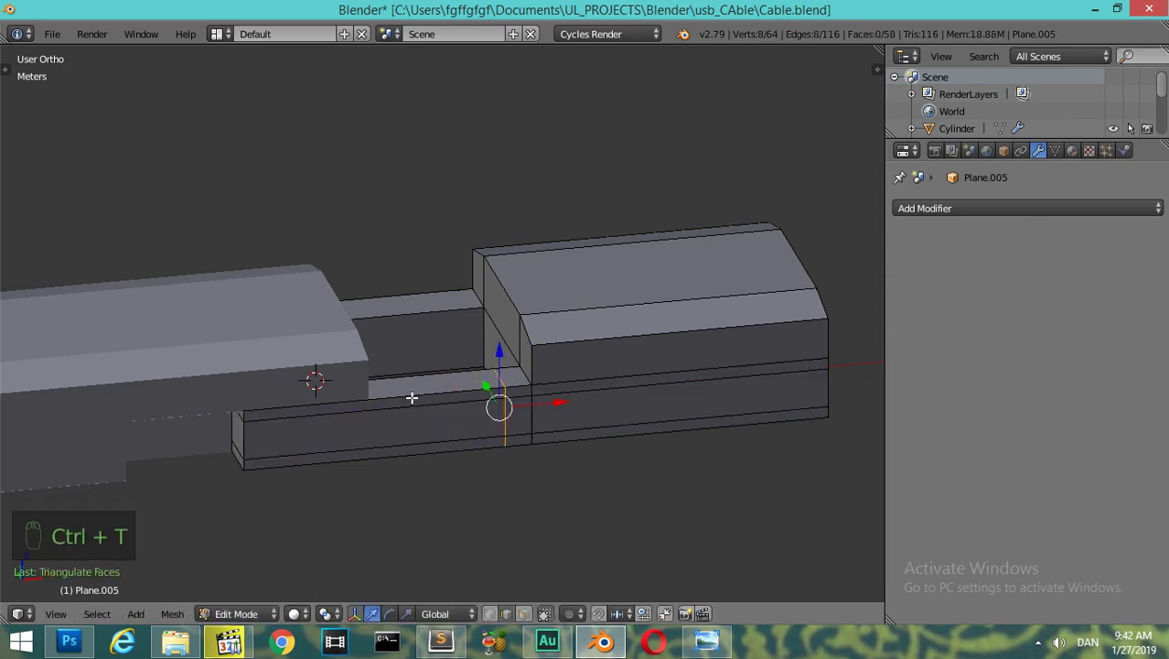
pyautogui.press('ctrl+r')
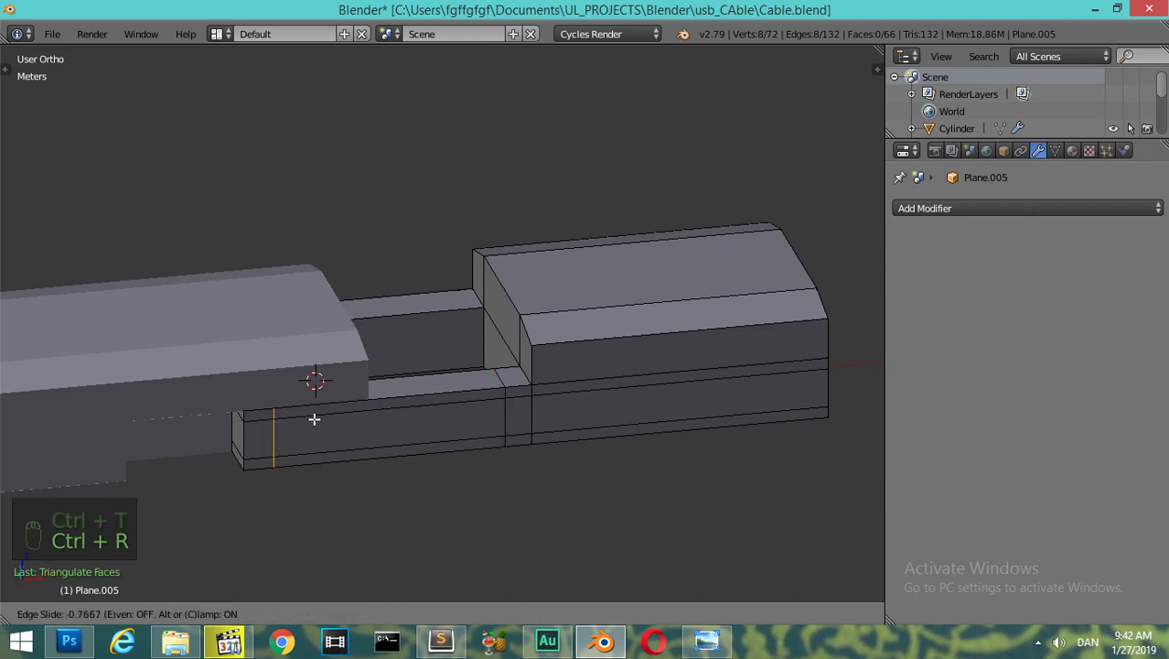
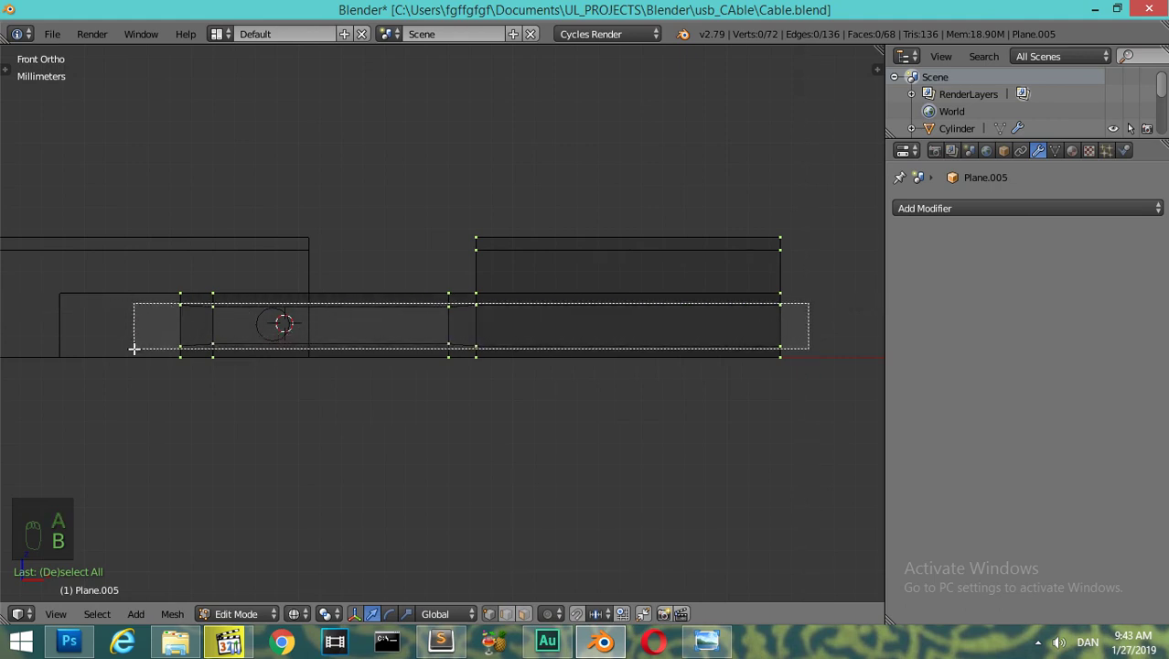
# - Box-select the inner face rows along the block's lower arm in front view
pyautogui.press('s')
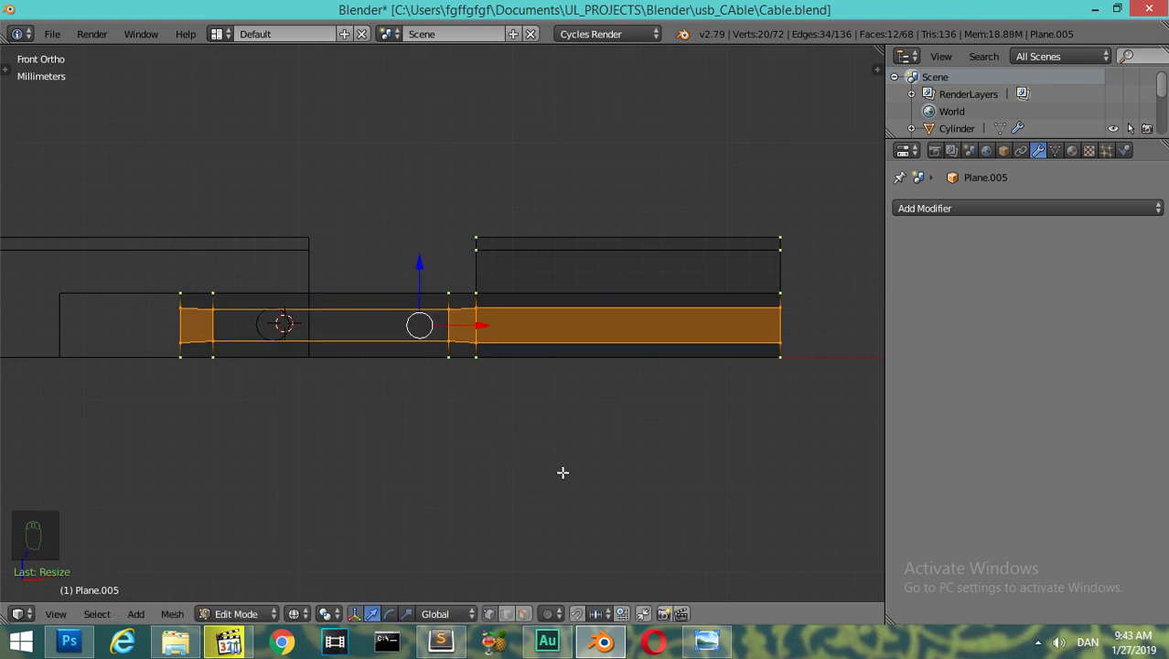
pyautogui.press('a')
pyautogui.press('b')
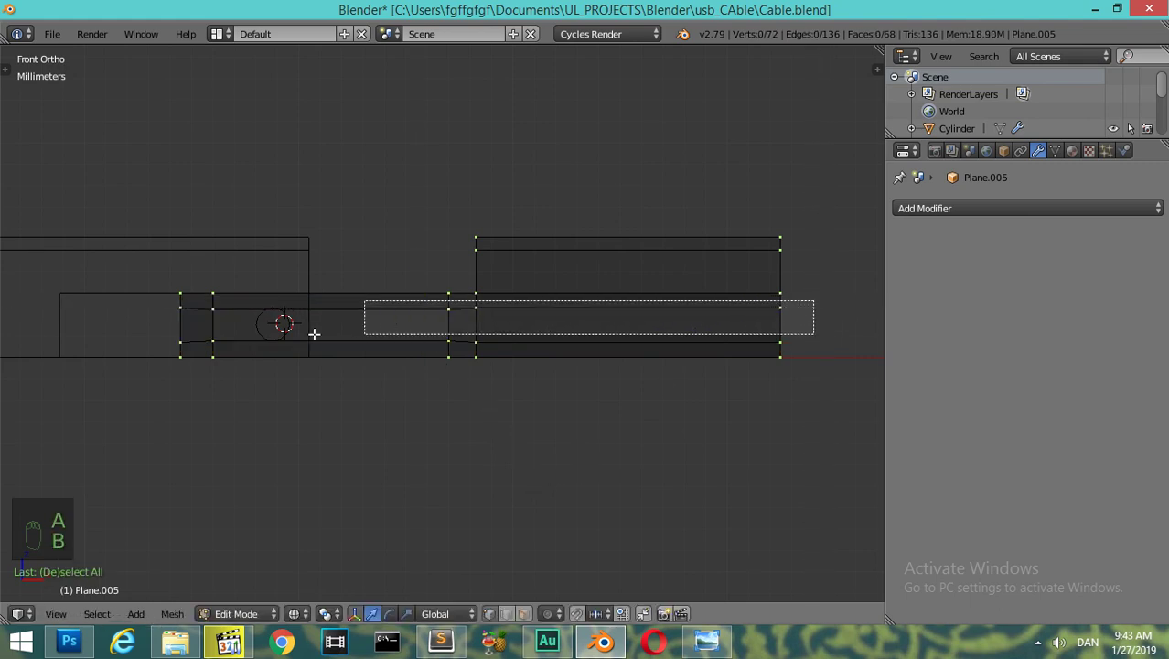
pyautogui.press('s')
pyautogui.press('a')
pyautogui.press('b')
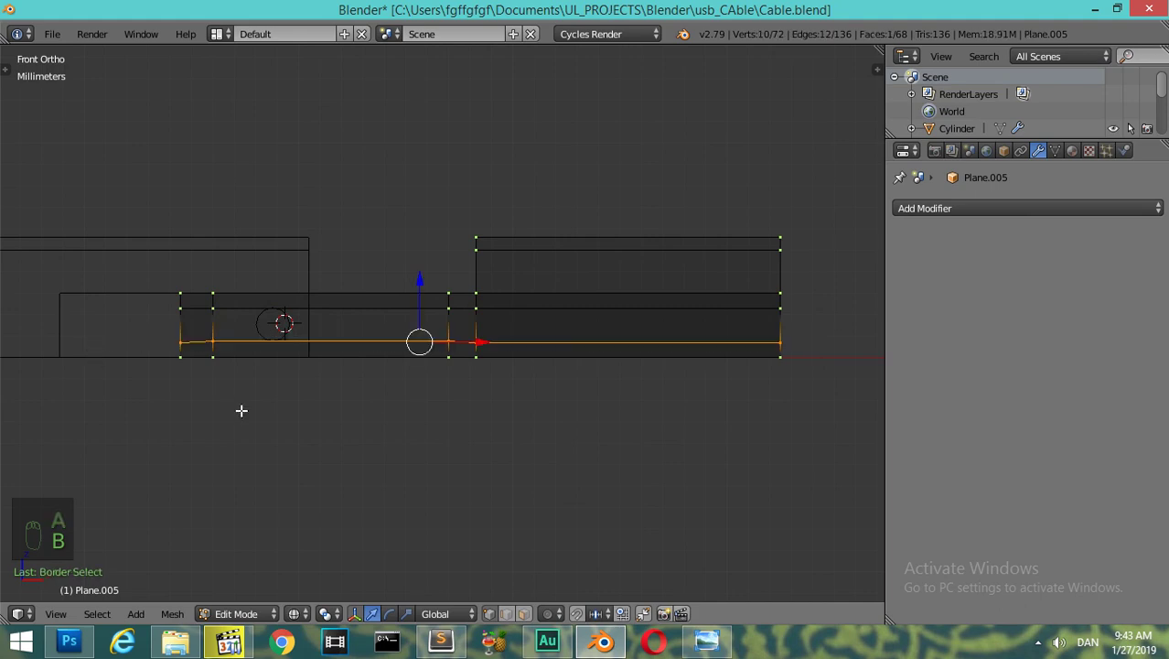
# - Remove the inner faces to open the long slot and return to Object Mode
pyautogui.press('s')
pyautogui.press('z')
pyautogui.press('Tab')
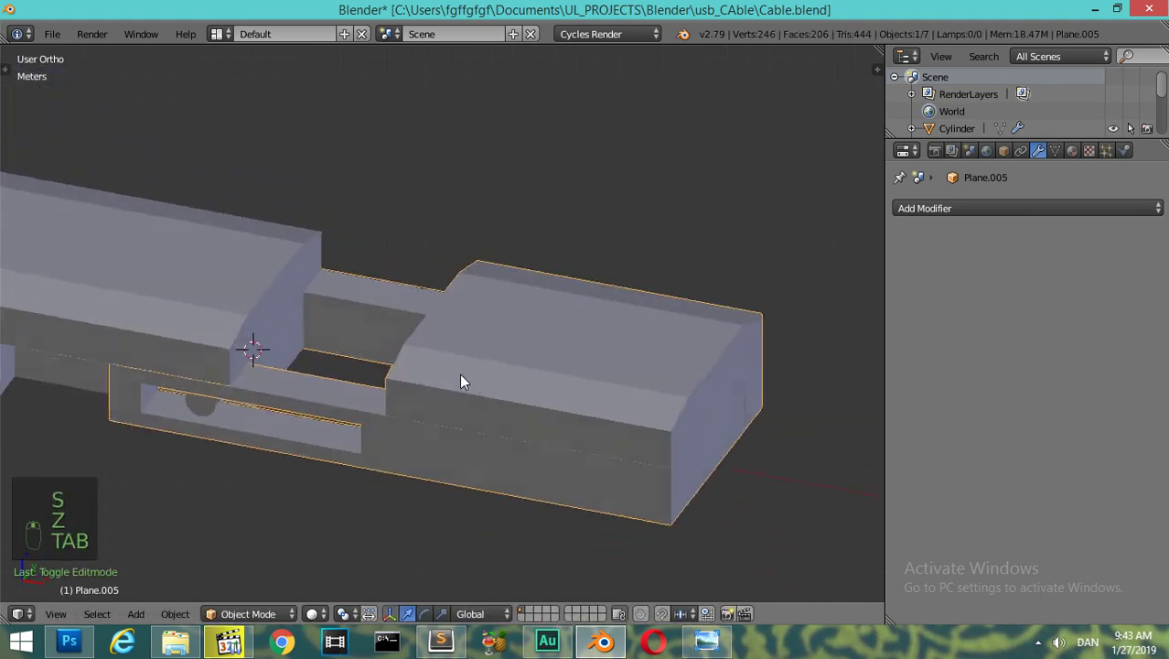
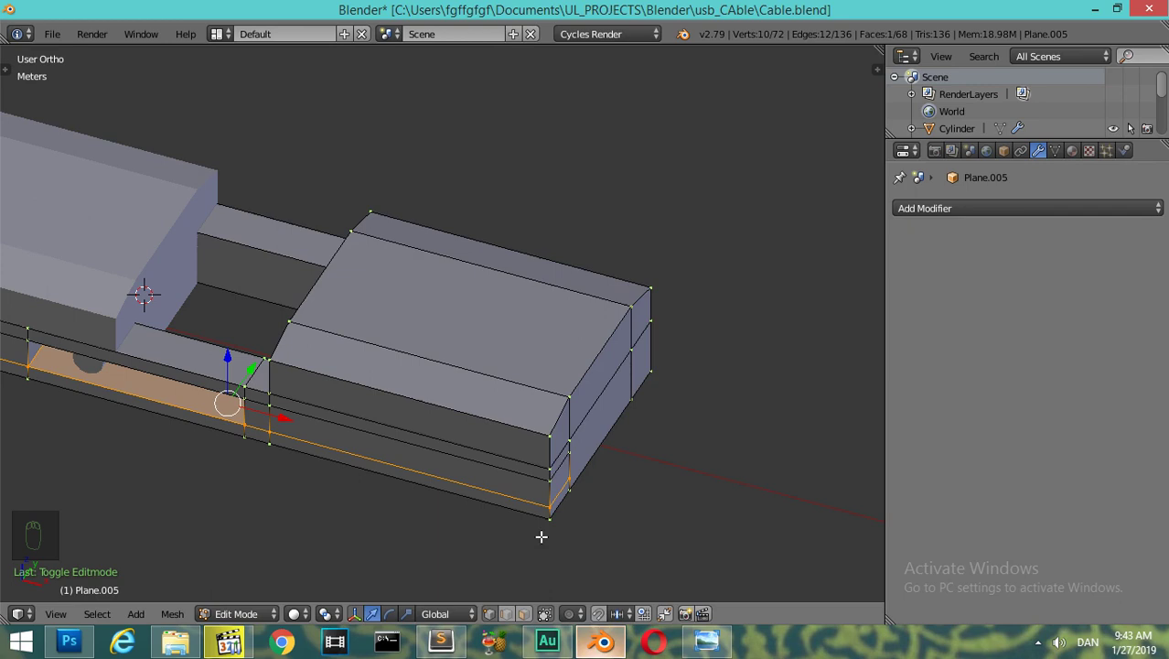
# - Unhide the scene, duplicate the connector piece and hide the rest around the plug arm
pyautogui.press('Tab')
pyautogui.press('alt+h')
pyautogui.moveTo(196, 296); pyautogui.dragTo(780, 480)
pyautogui.press('shift+d')
pyautogui.moveTo(386, 406); pyautogui.dragTo(670, 350)
pyautogui.press('h')
pyautogui.press('KP_7')
pyautogui.middleClick(670, 349)
# - Inspect the connector copy in wireframe from top and tilted views
pyautogui.press('Tab')
pyautogui.press('z')
pyautogui.press('a')
pyautogui.press('ctrl+r')
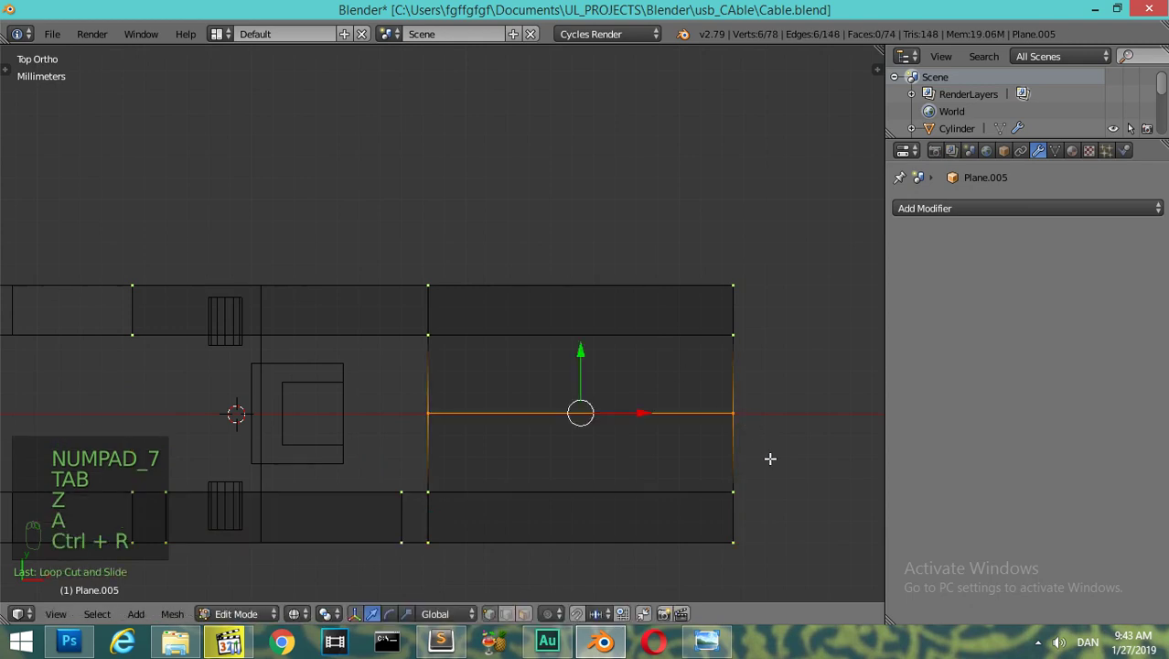
pyautogui.press('z')
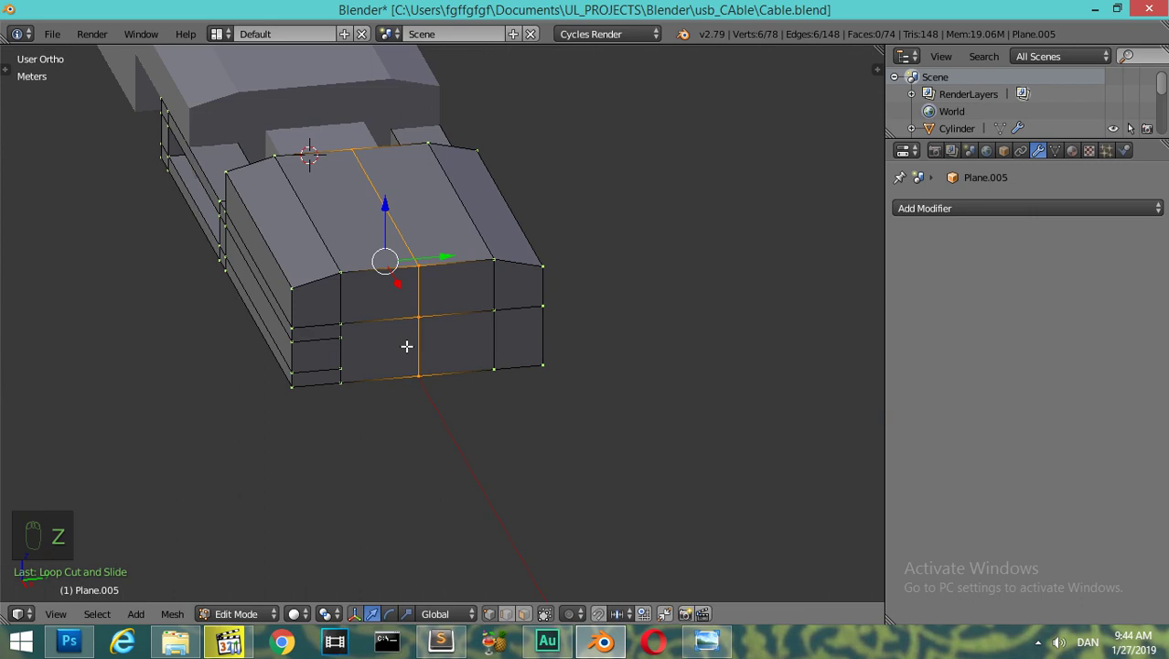
pyautogui.press('KP_7')
pyautogui.press('z')
pyautogui.press('a')
pyautogui.press('Tab')
# - Duplicate the connector as Plane.007 and send the copy to another layer
pyautogui.press('shift+d')
pyautogui.press('m')
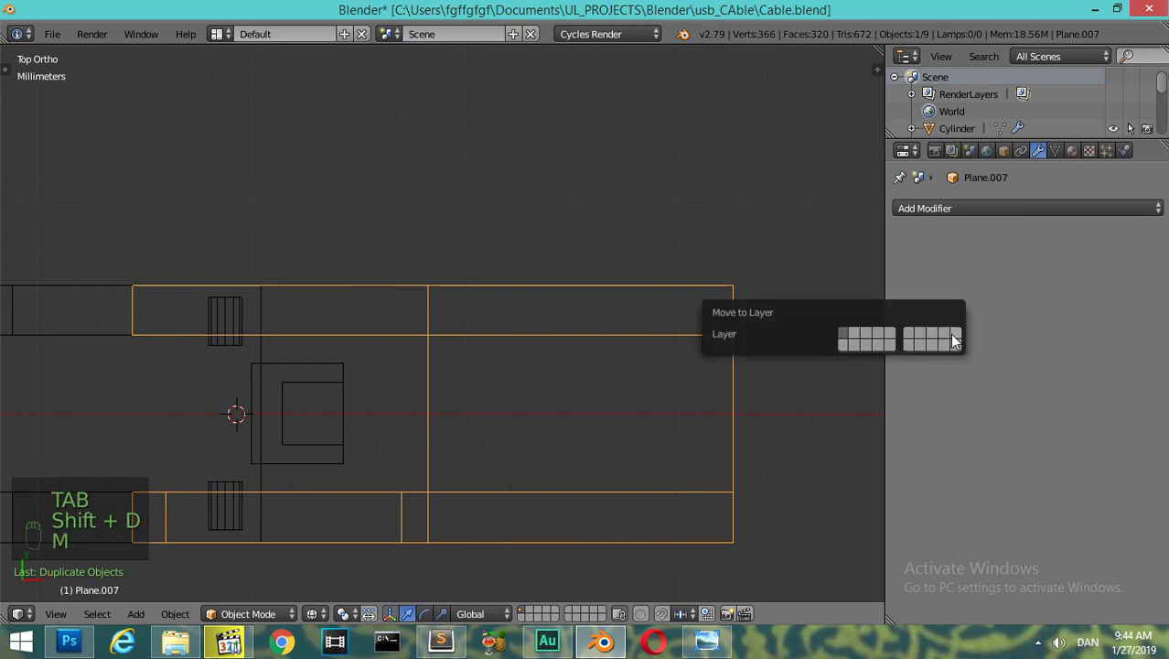
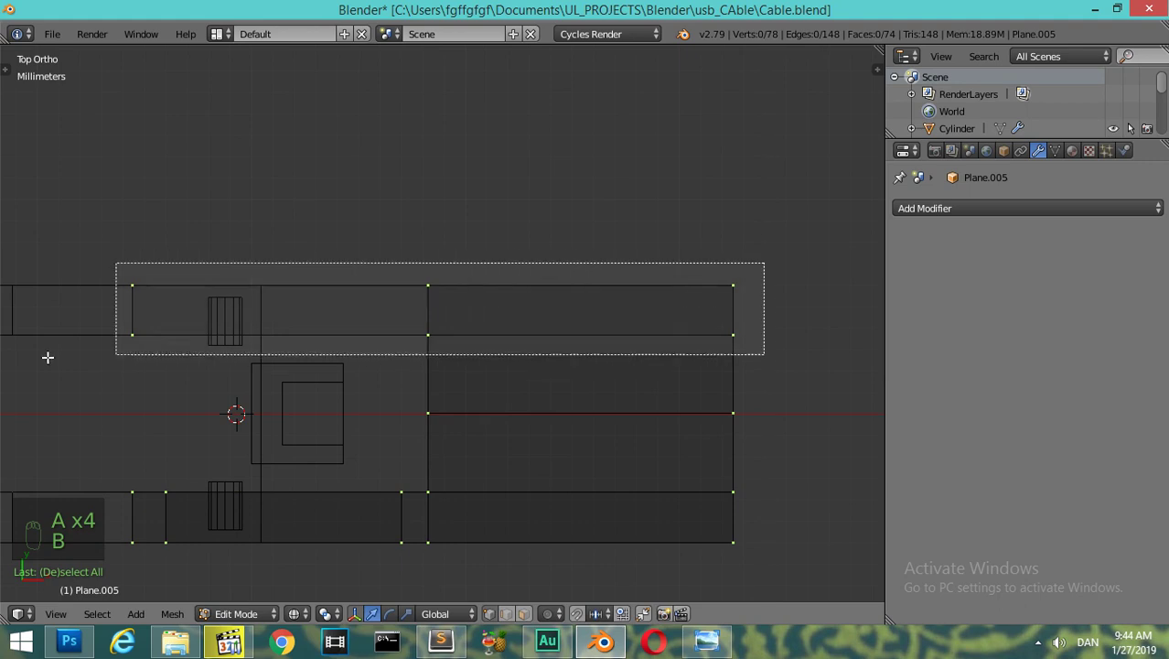
# - Delete the housing's top half and mirror the remaining half across its axis
pyautogui.press('x')
pyautogui.press('Tab')
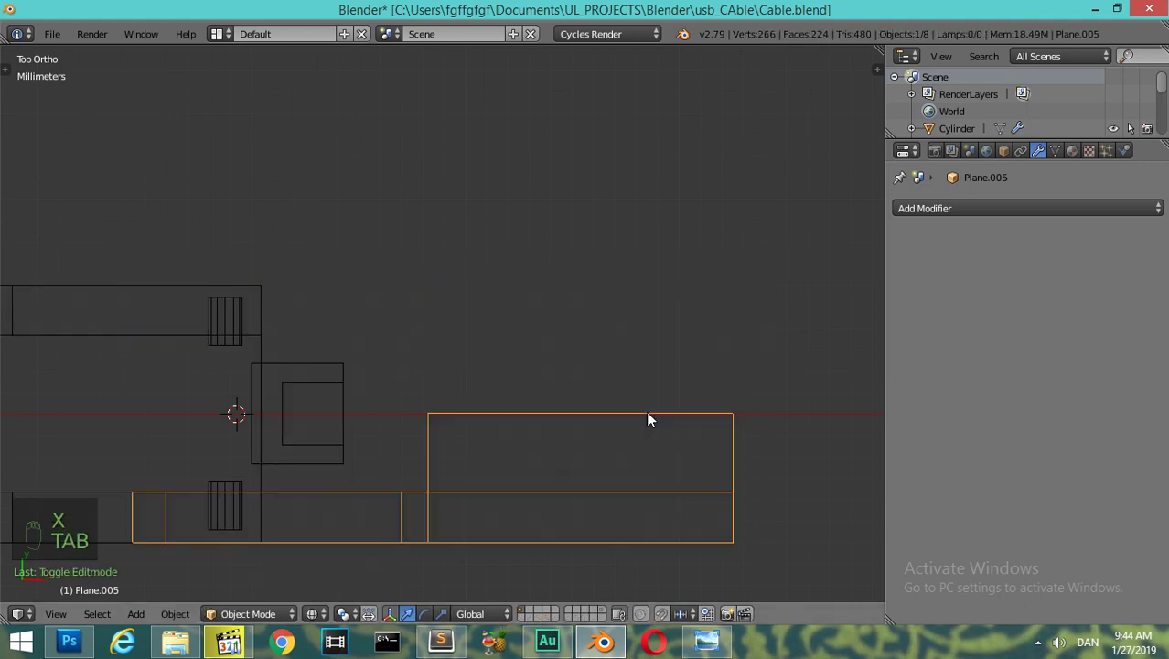
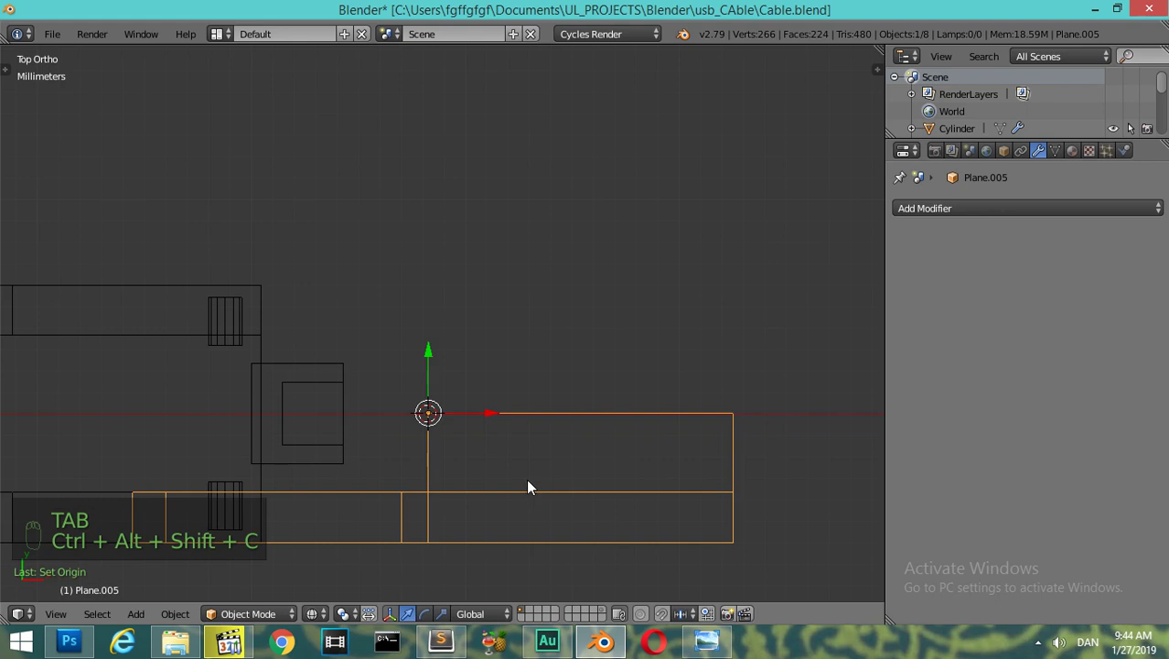
pyautogui.moveTo(991, 201); pyautogui.dragTo(839, 391)
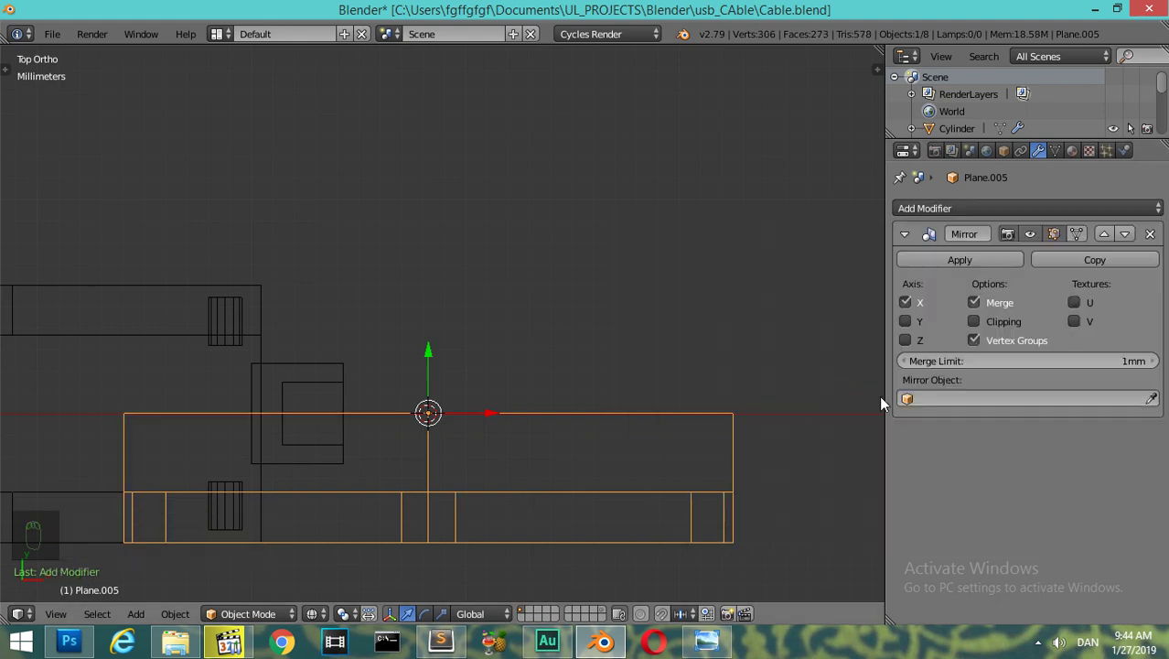
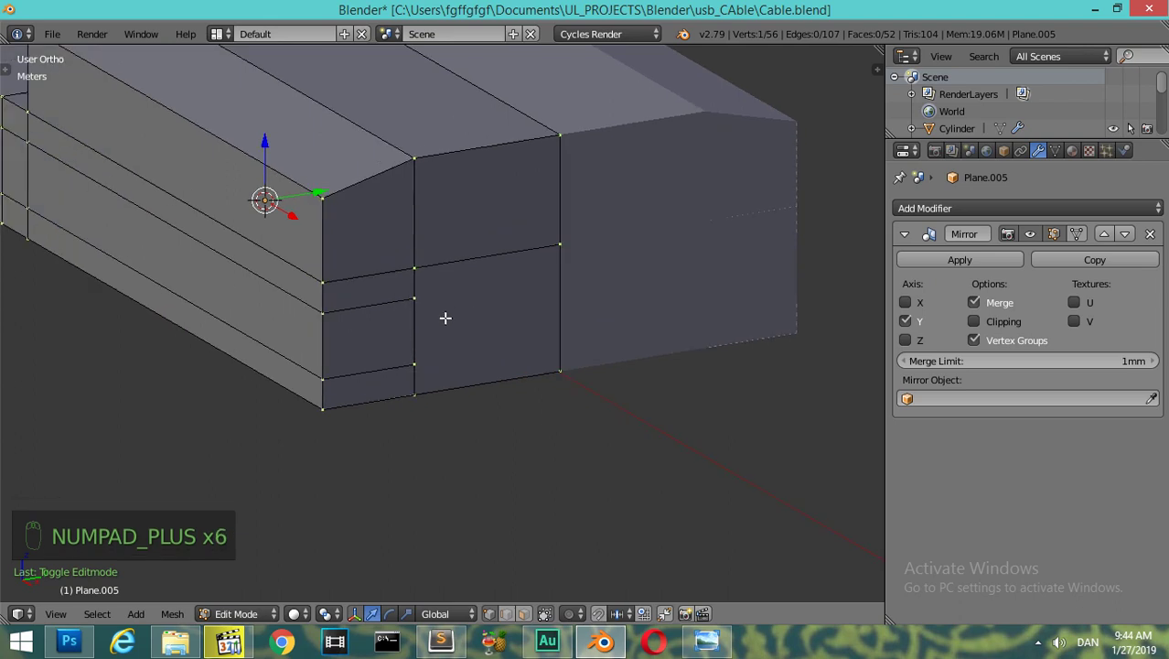
# - Knife-cut new edges across the housing face and down its side
pyautogui.press('k')
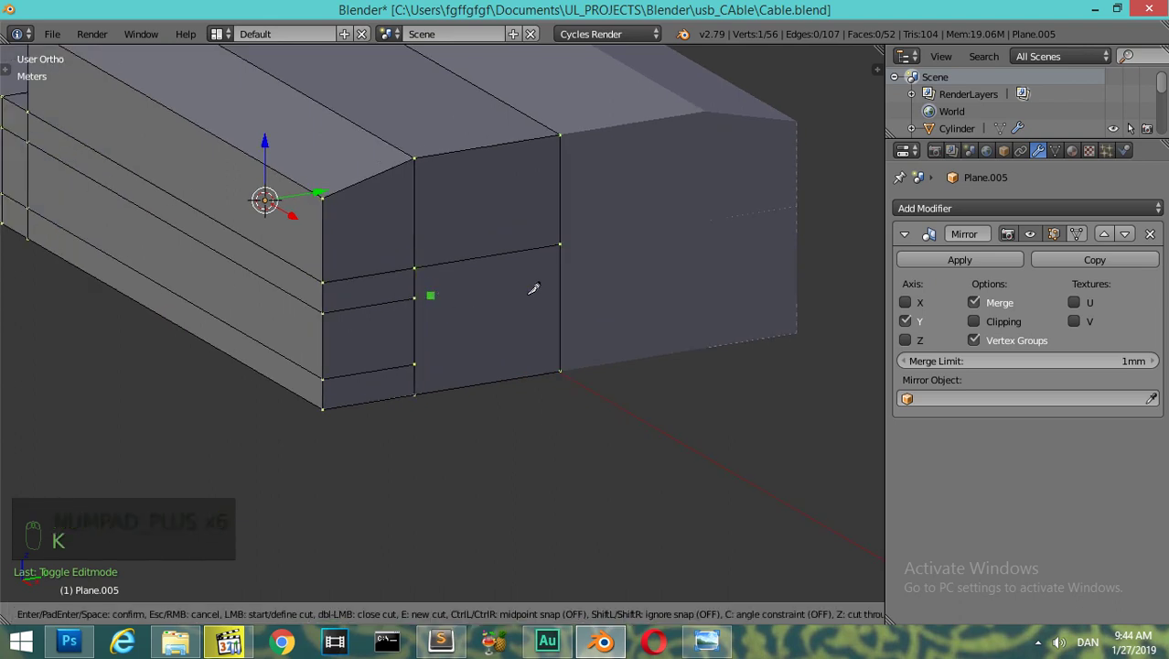
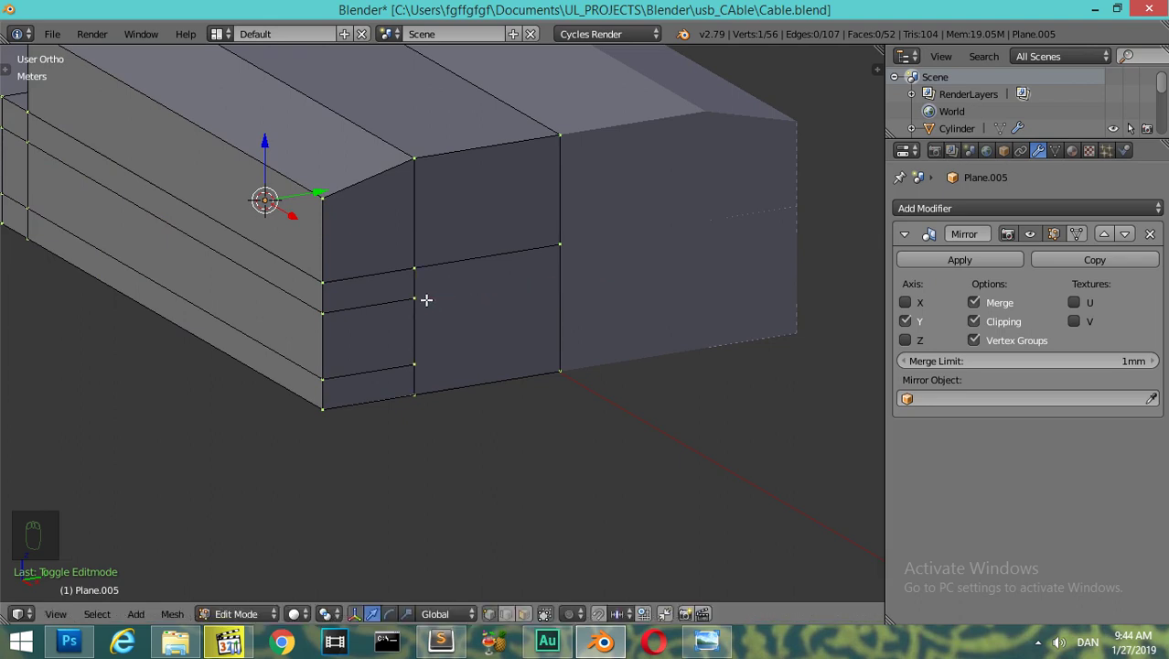
pyautogui.press('k')
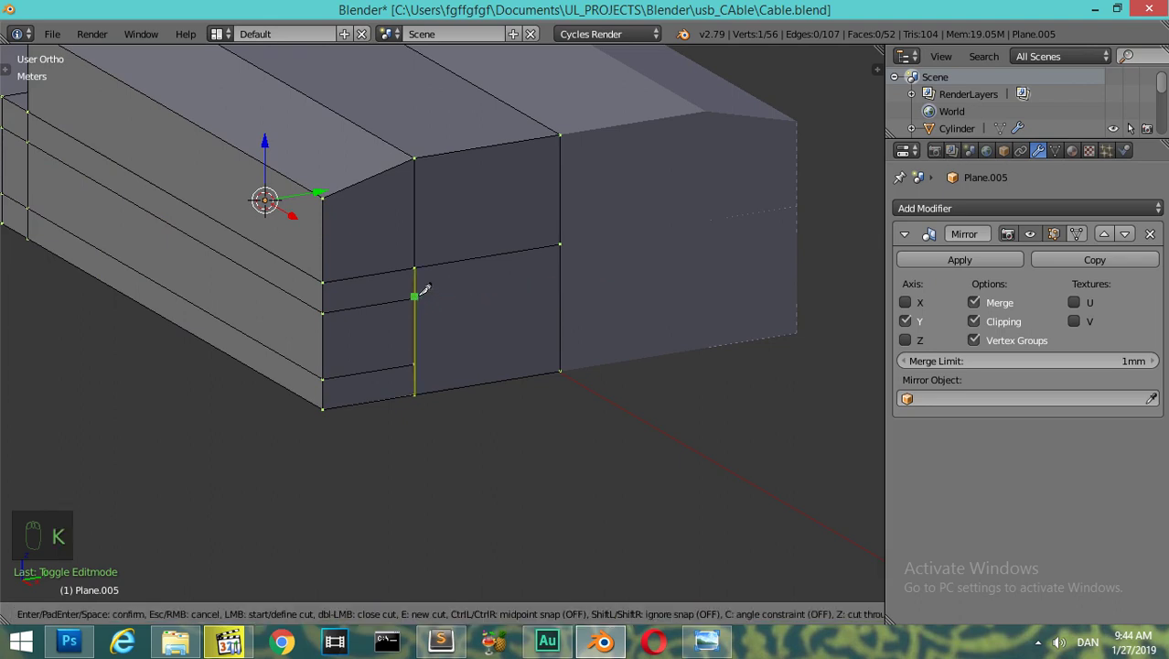
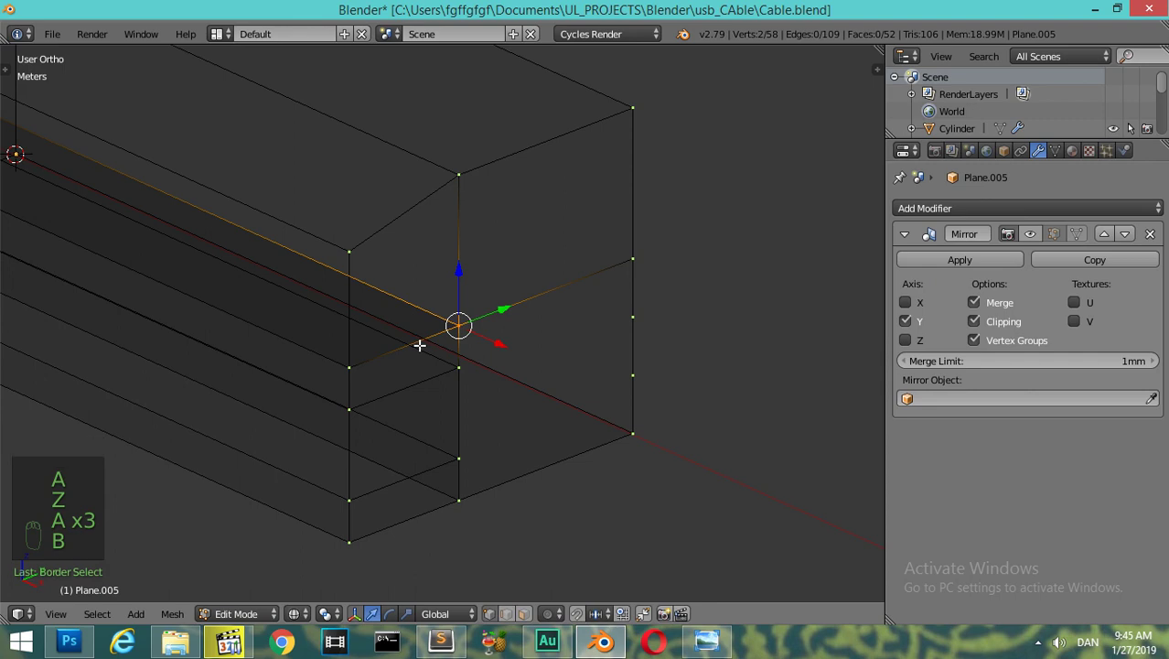
# - Flip the face normals and shape the slotted opening for the plug arm
pyautogui.press('w')
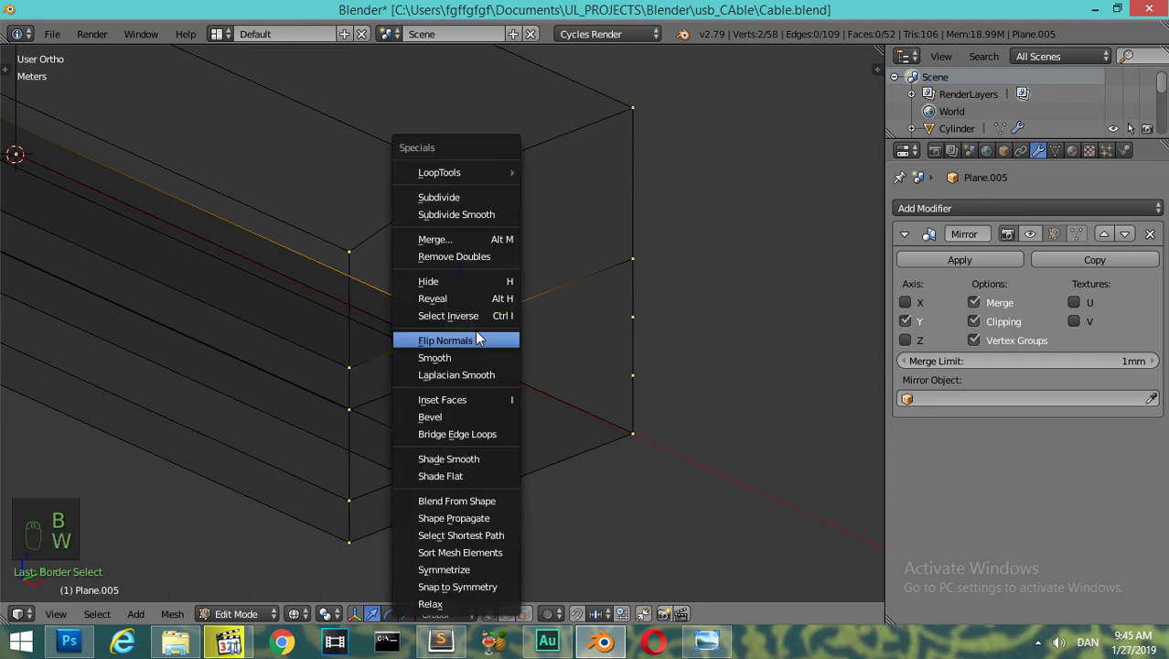
pyautogui.press('alt+m')
pyautogui.press('z')
pyautogui.press('z')
pyautogui.press('a')
pyautogui.press('b')
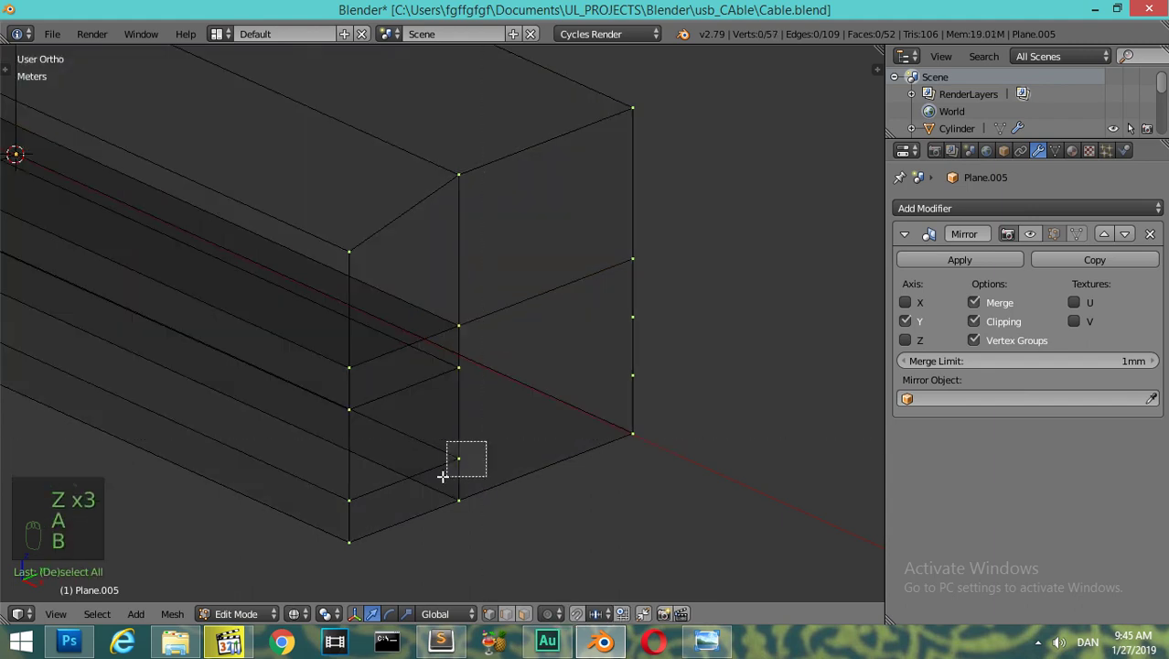
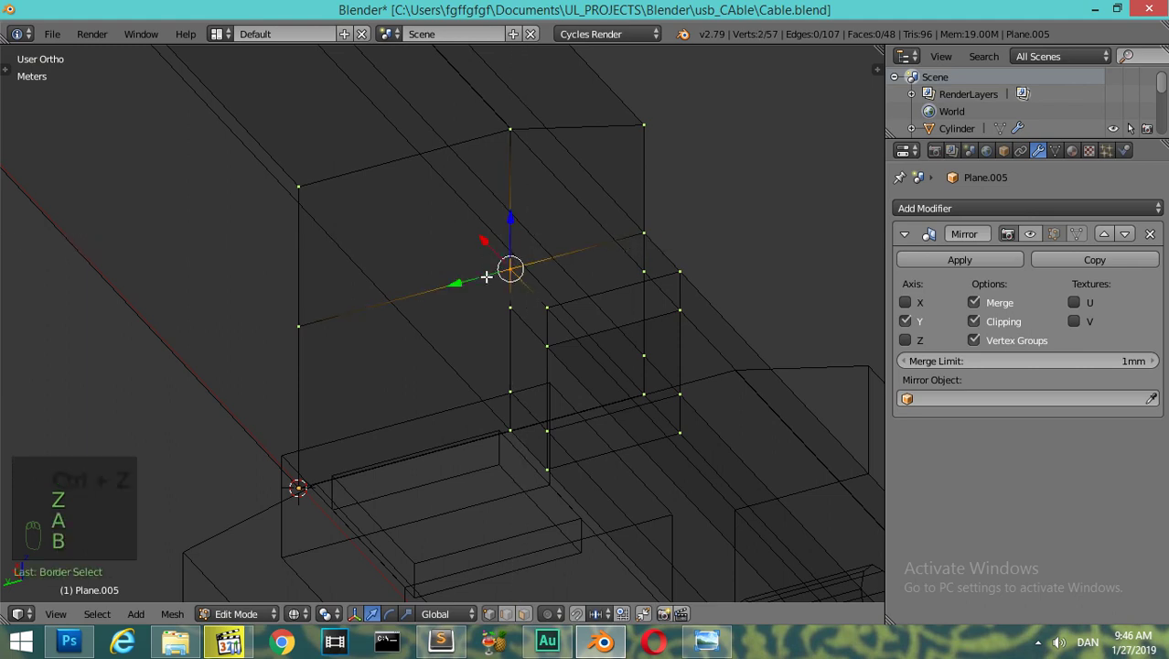
pyautogui.press('alt+m')
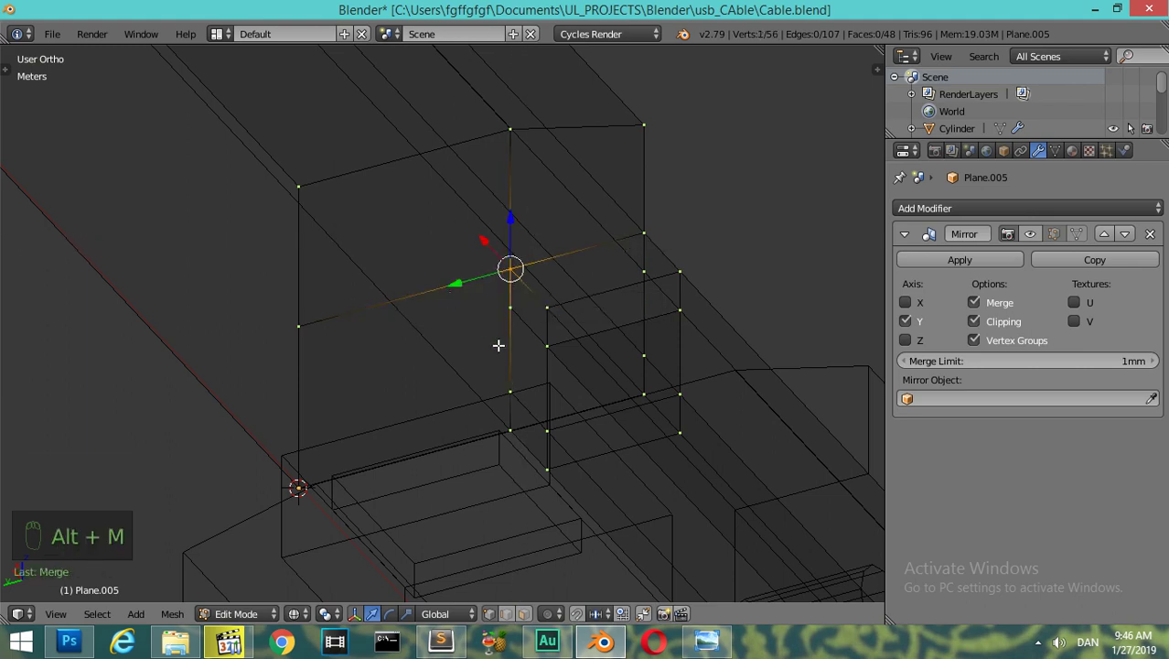
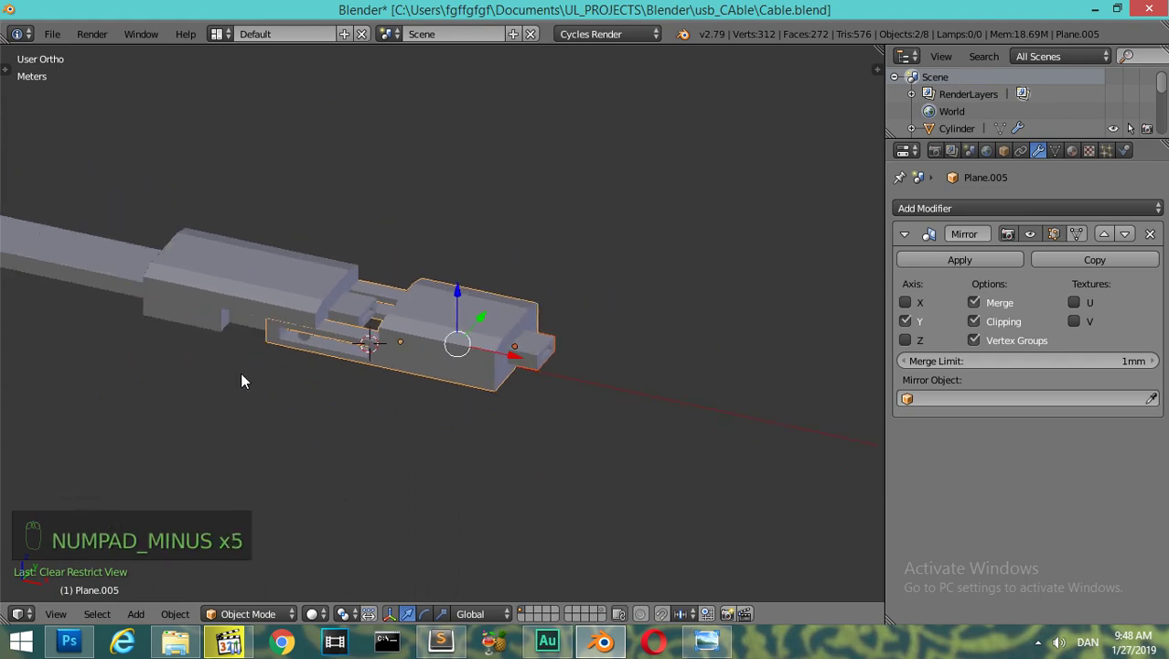
# - Compare against the reference cable photo, then select every part of the cable model
pyautogui.moveTo(427, 440); pyautogui.dragTo(696, 642)
pyautogui.press('KP_Subtract')
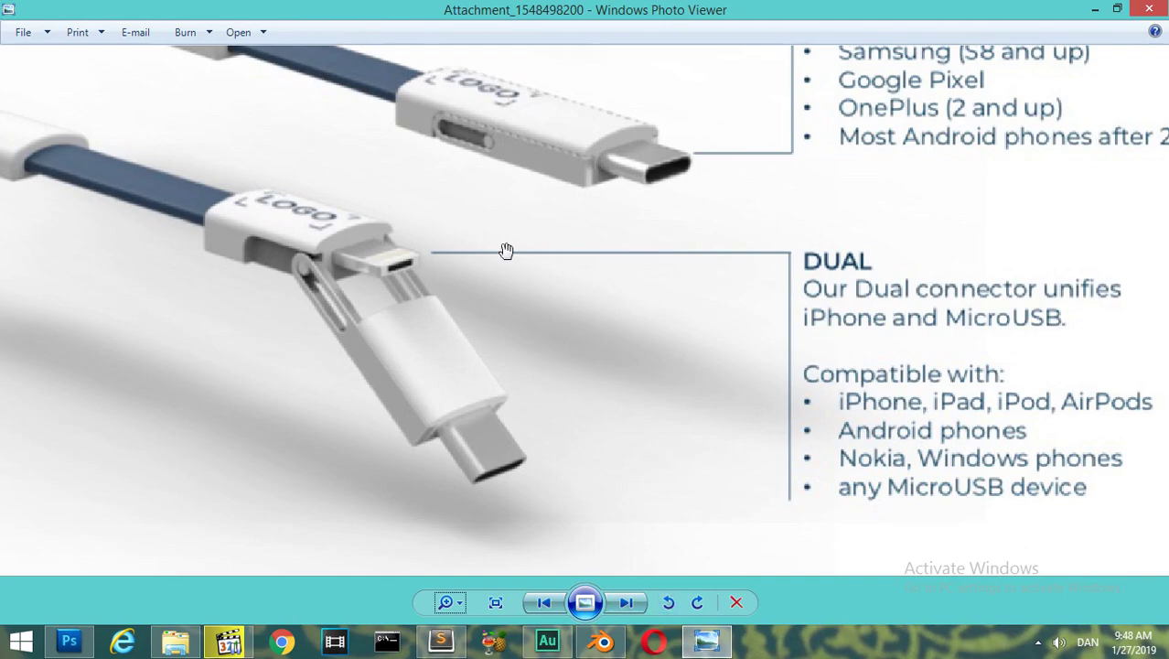
pyautogui.press('z')
pyautogui.press('z')
pyautogui.press('a')
pyautogui.press('a')
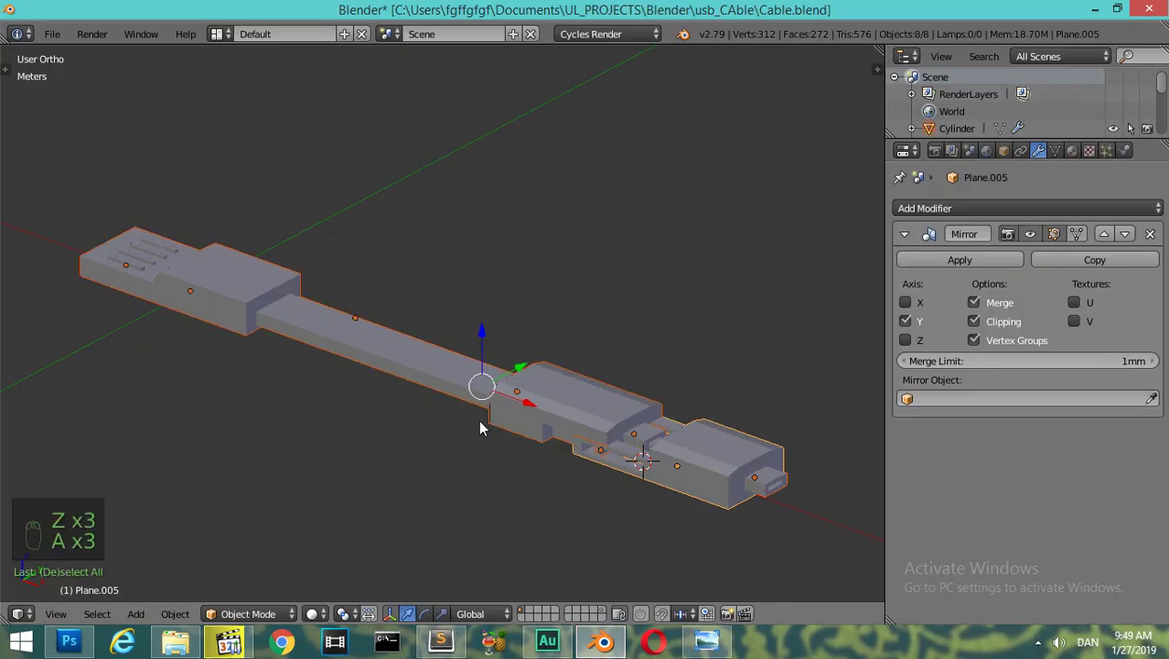
# - Discard a stray duplicate and give the USB plug end a Subsurf modifier
pyautogui.press('shift+d')
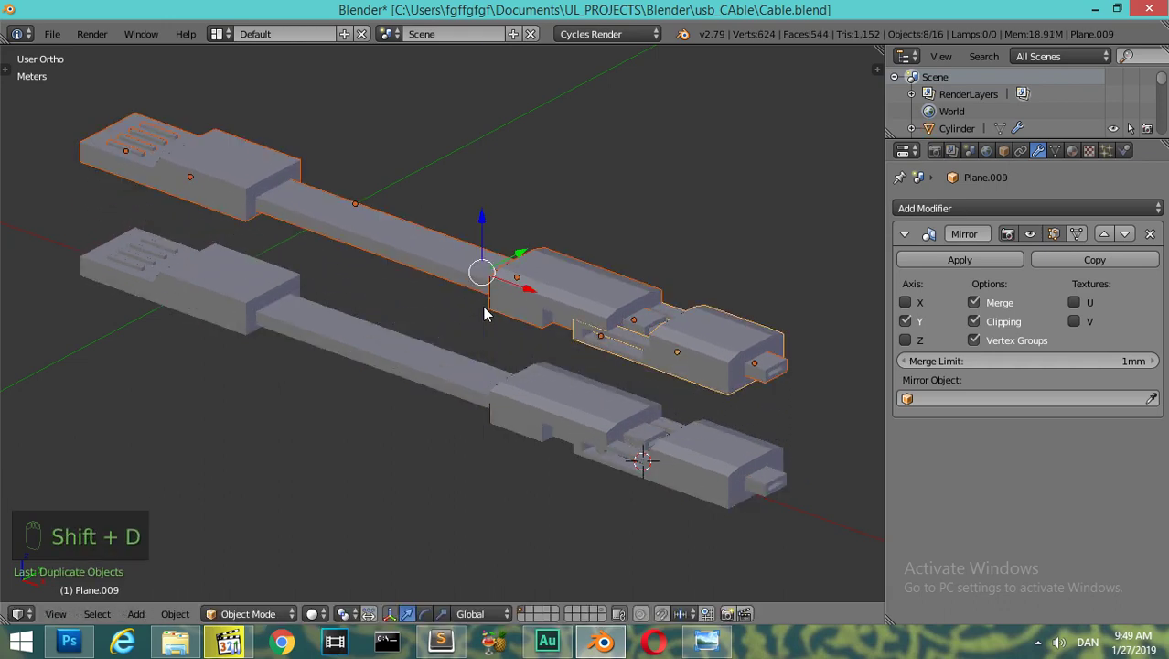
pyautogui.press('m')
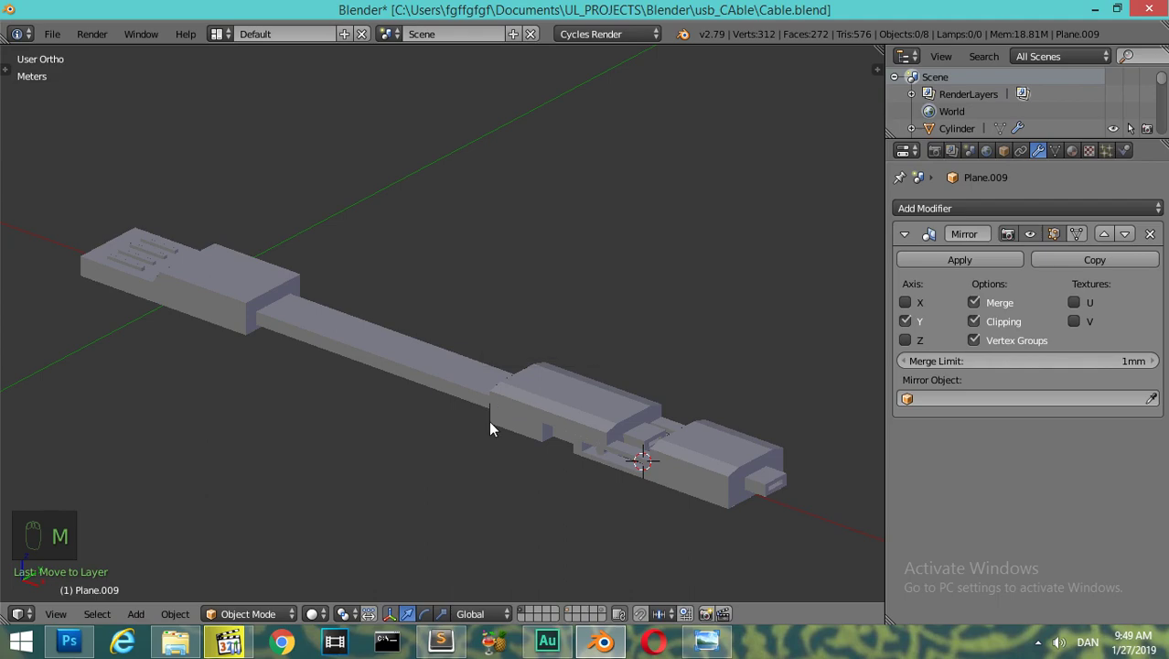
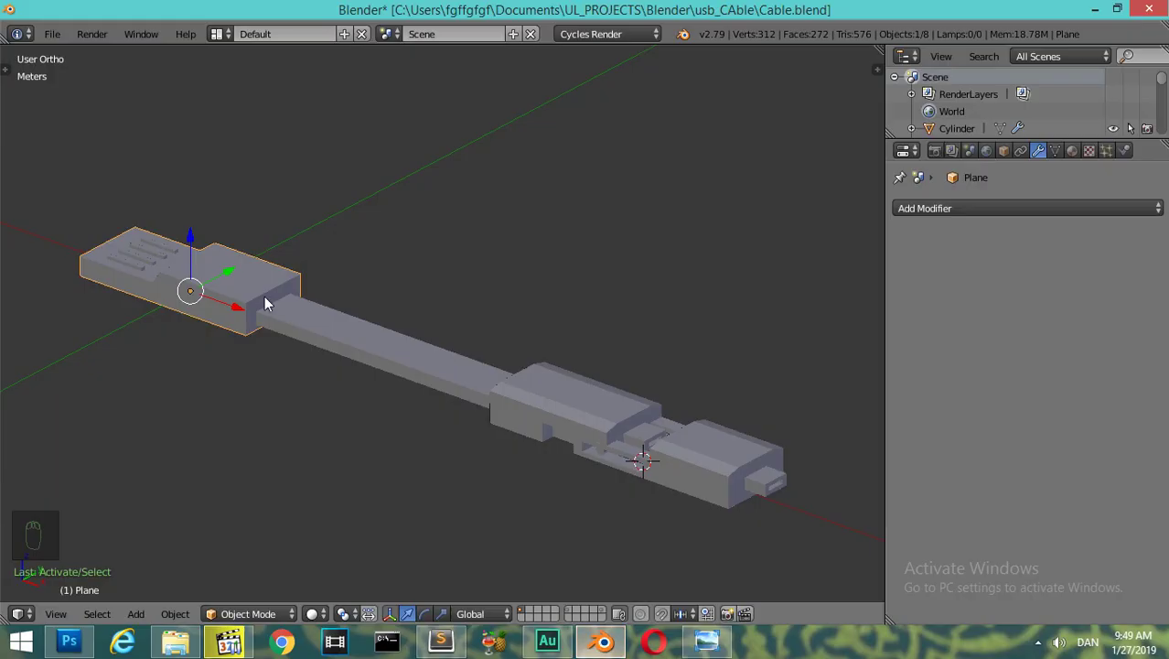
pyautogui.press('ctrl+2')
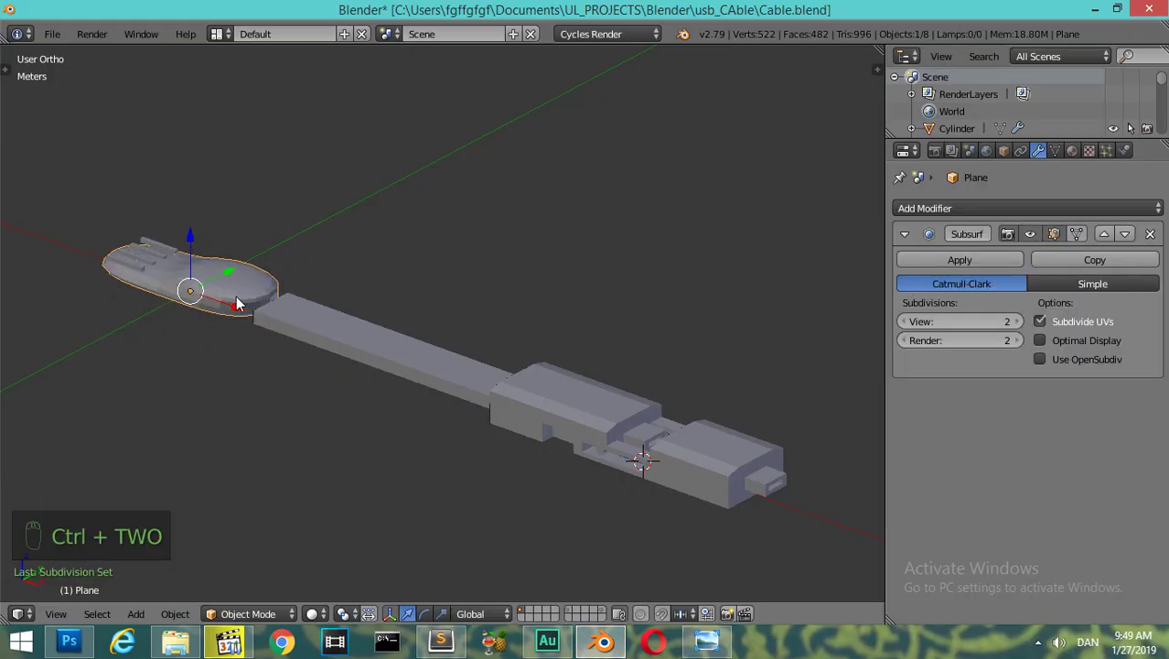
pyautogui.moveTo(262, 325); pyautogui.dragTo(385, 436)
# - Raise the plug's Subsurf to level 3 and enter its mesh cage for editing
pyautogui.press('KP_Add')
pyautogui.press('KP_Add')
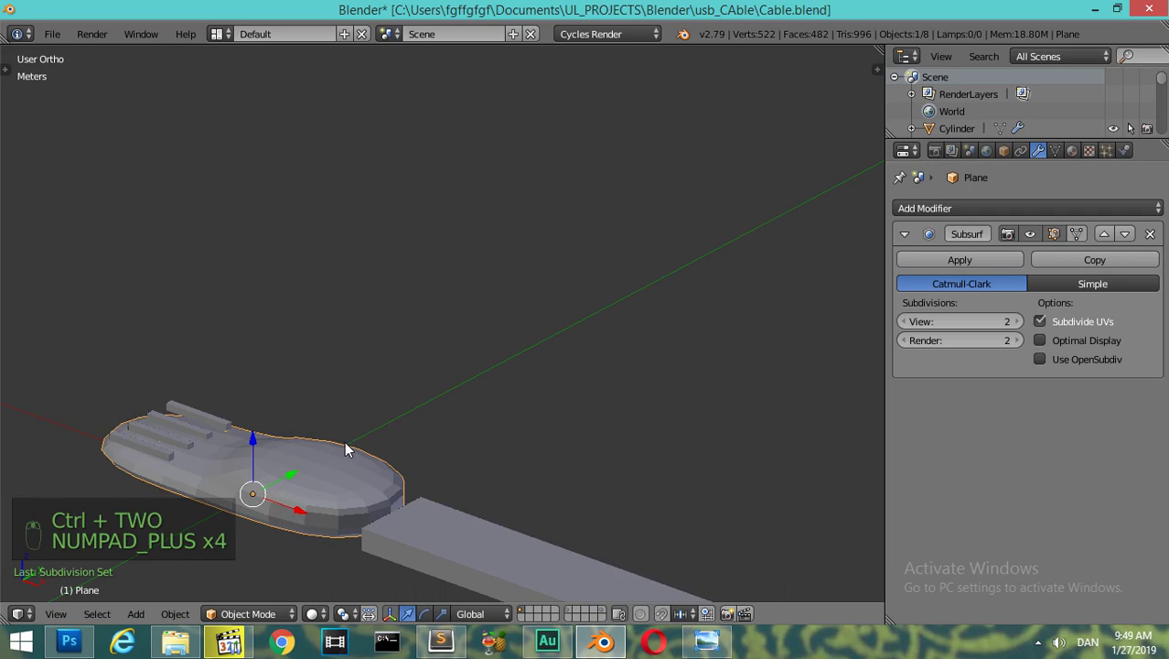
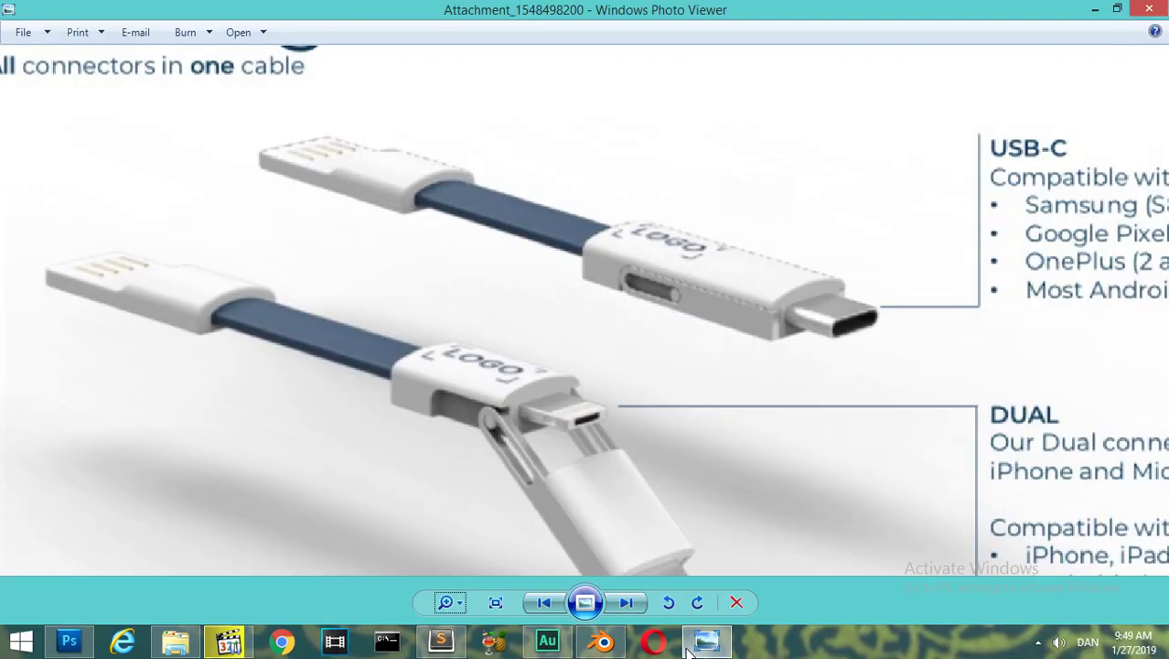
pyautogui.press('Tab')
pyautogui.press('ctrl+r')
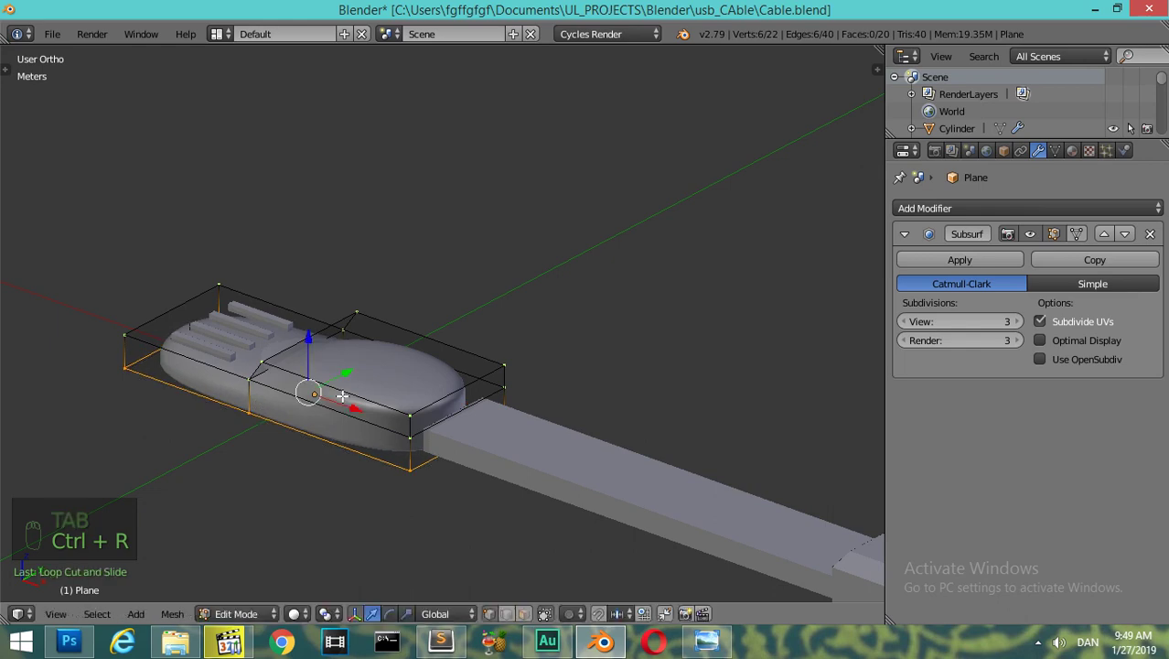
# - Add supporting edge loops across the plug arm and near its front, then preview the smoothing
pyautogui.press('ctrl+r')
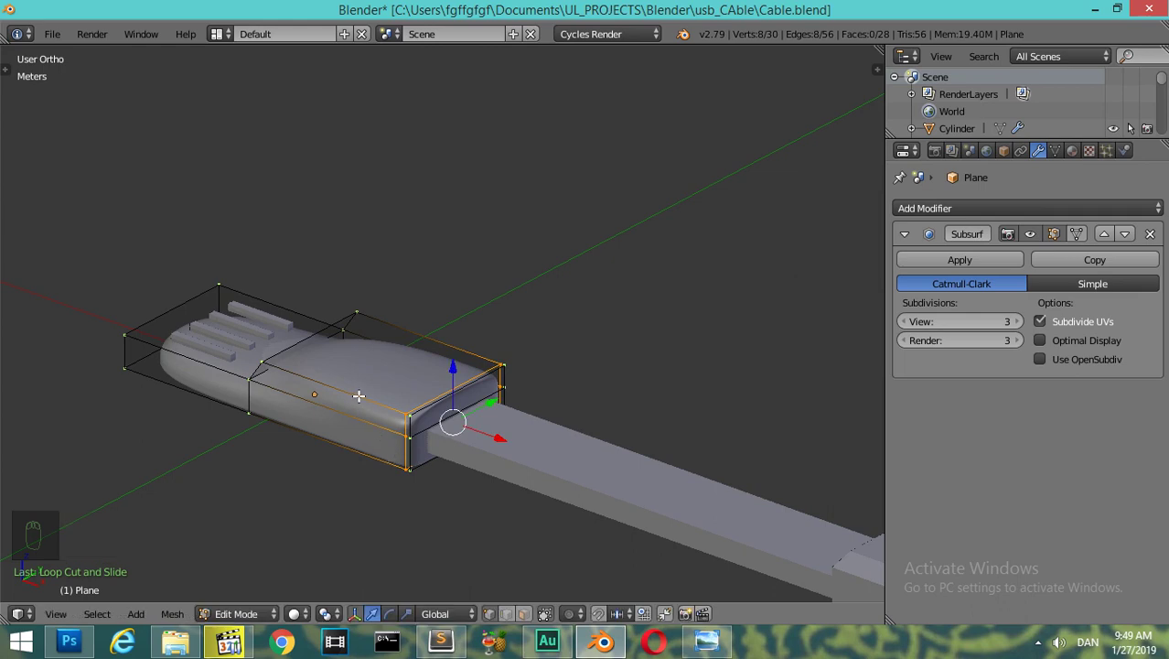
pyautogui.press('ctrl+r')
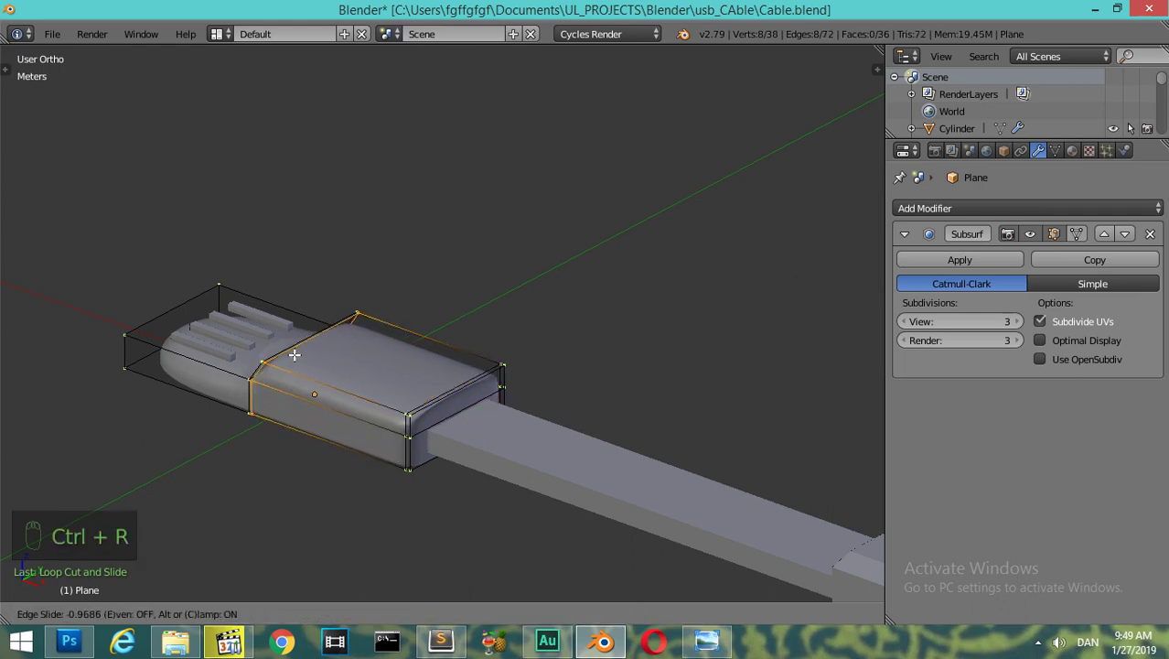
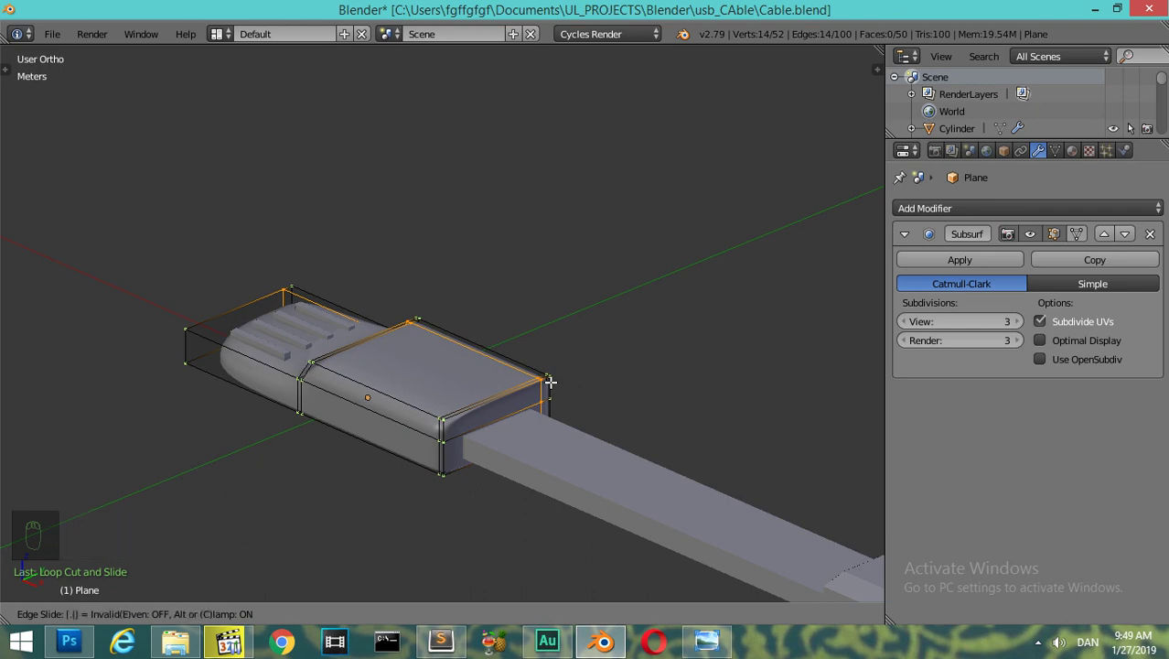
pyautogui.press('ctrl+r')
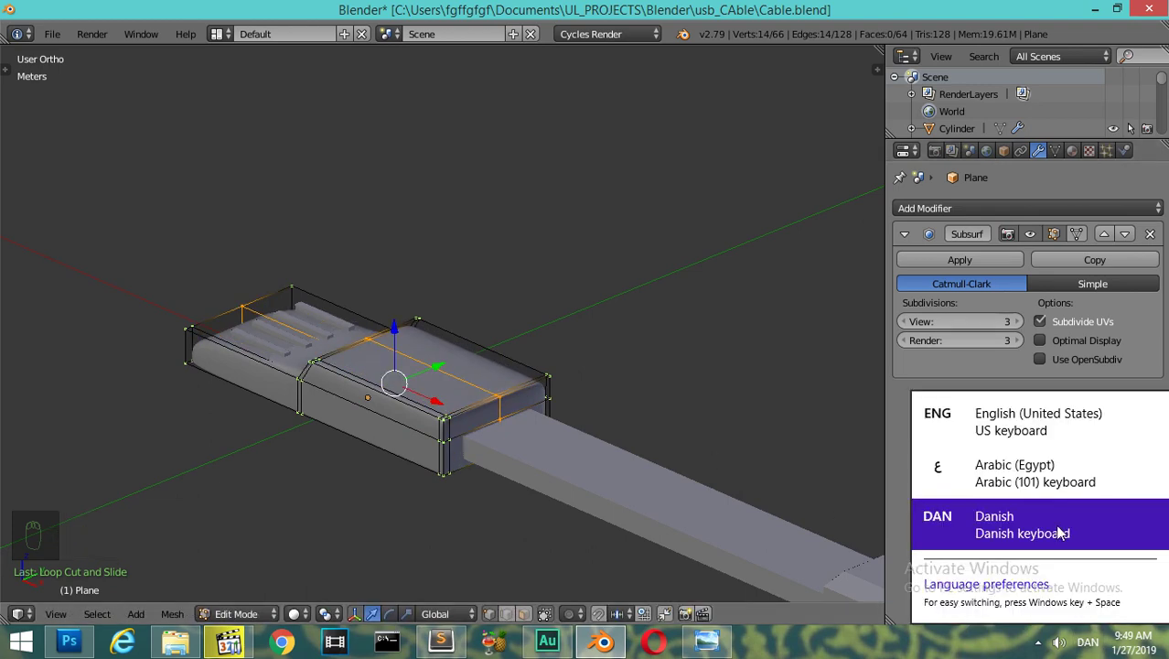
pyautogui.press('x')
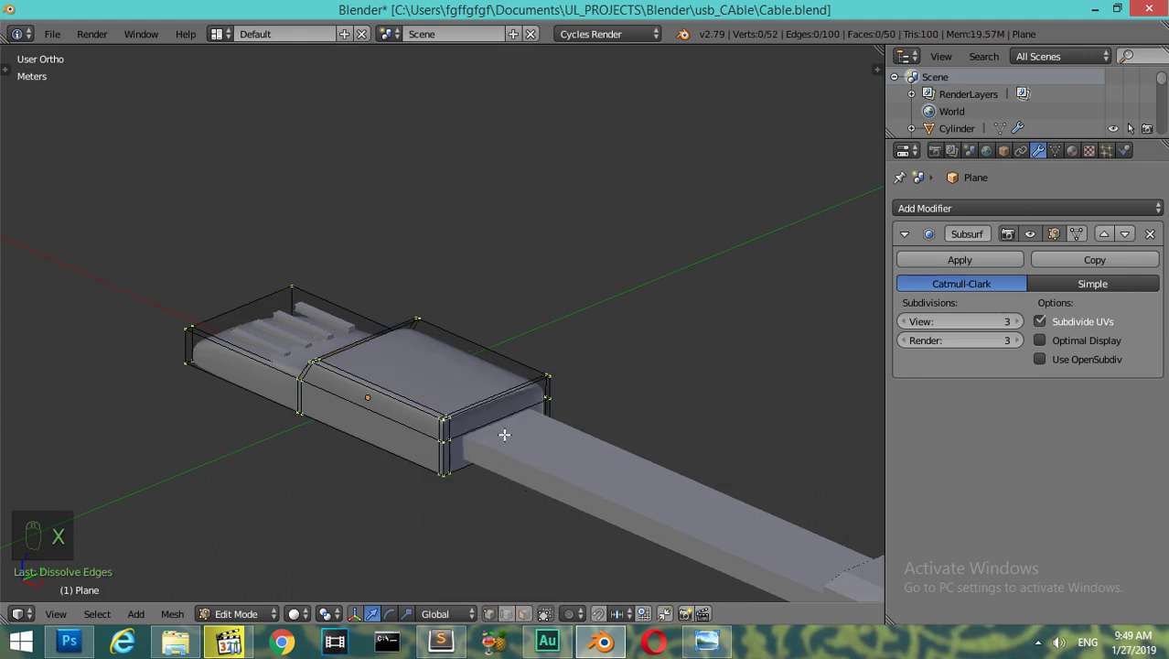
pyautogui.press('ctrl+r')
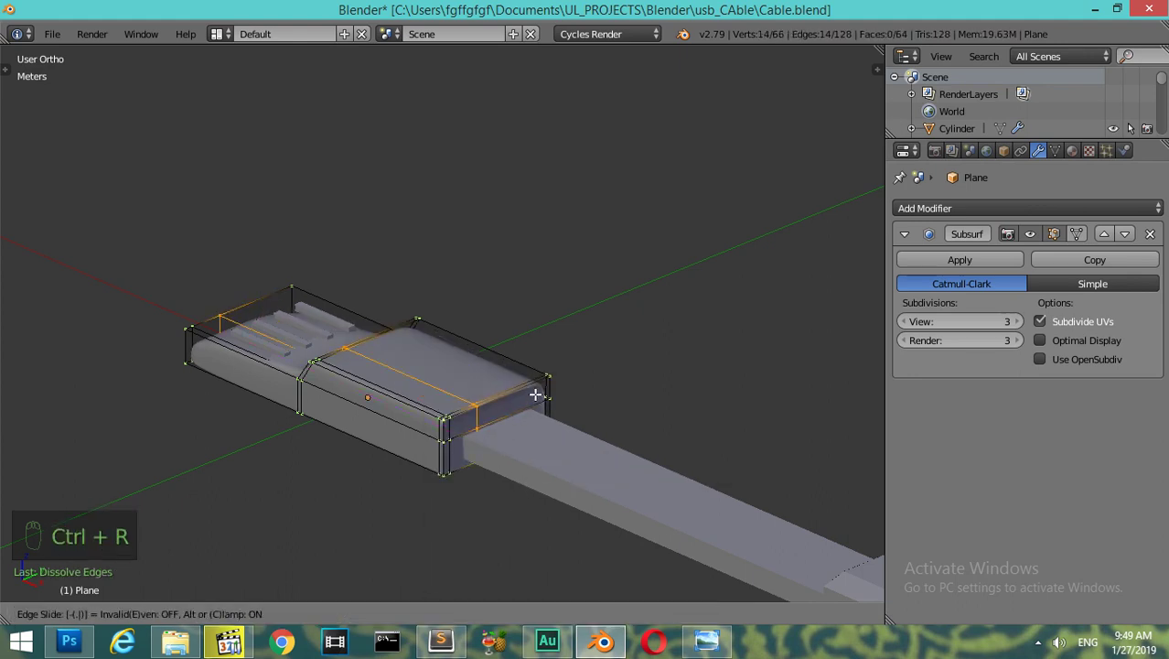
pyautogui.press('Tab')
pyautogui.moveTo(424, 448); pyautogui.dragTo(162, 463)
pyautogui.moveTo(162, 462); pyautogui.dragTo(240, 451)
pyautogui.moveTo(241, 451); pyautogui.dragTo(434, 430)
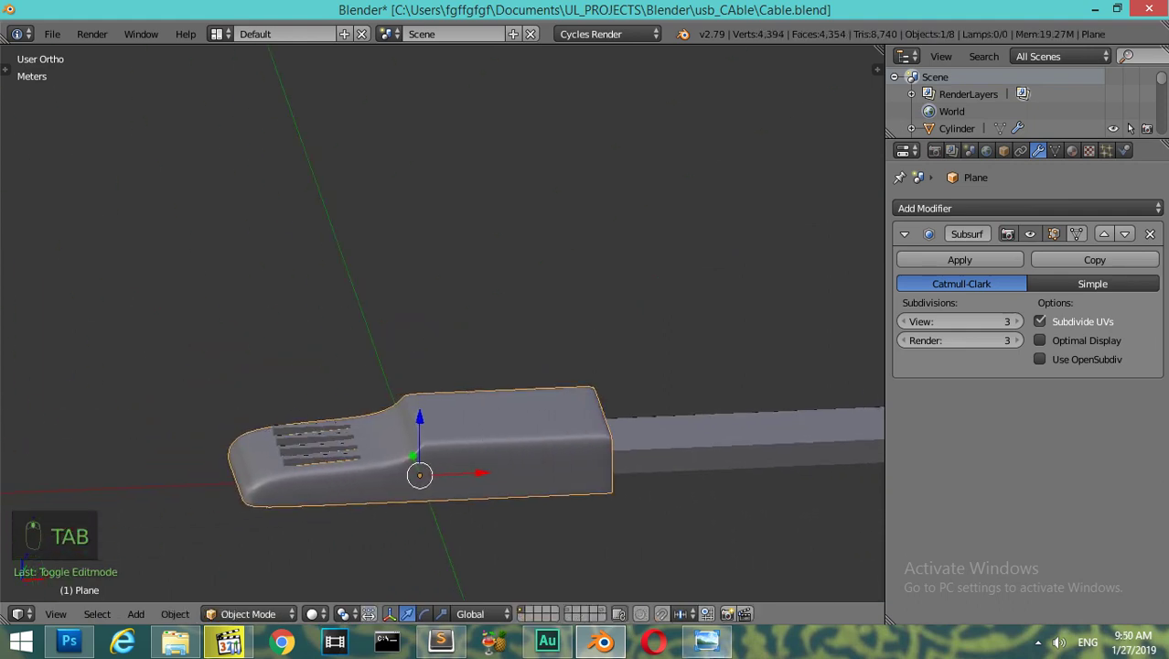
# - Add further edge loops near the slotted tip and inspect the rounded plug body
pyautogui.press('Tab')
pyautogui.press('ctrl+r')
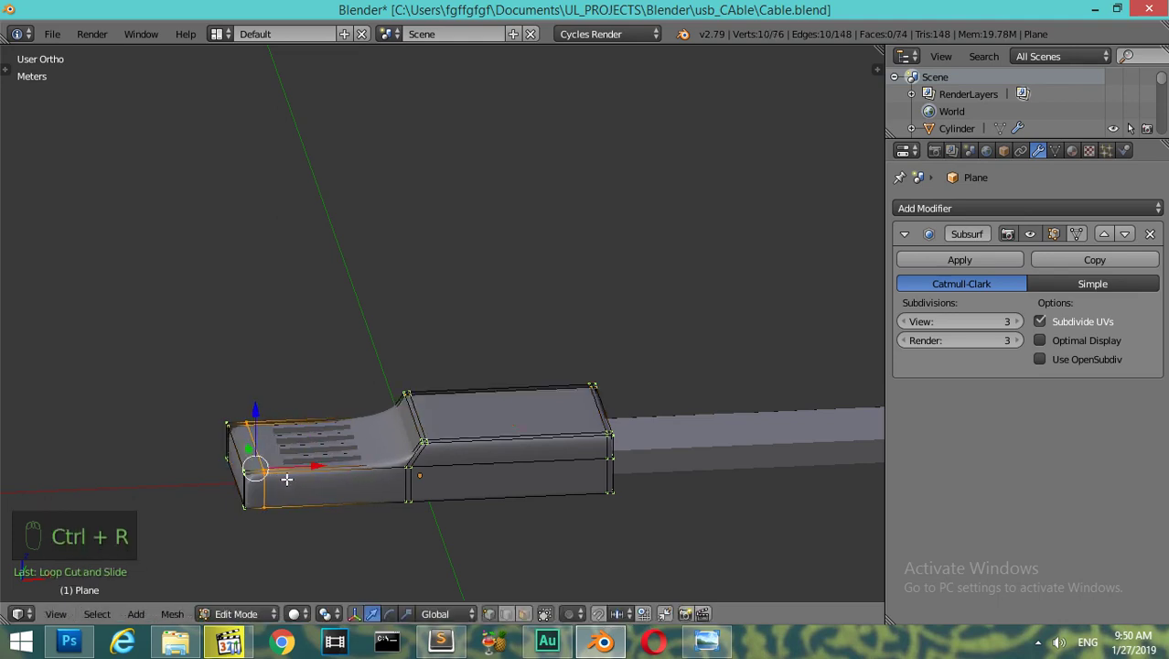
pyautogui.press('Tab')
pyautogui.press('Tab')
pyautogui.press('ctrl+r')
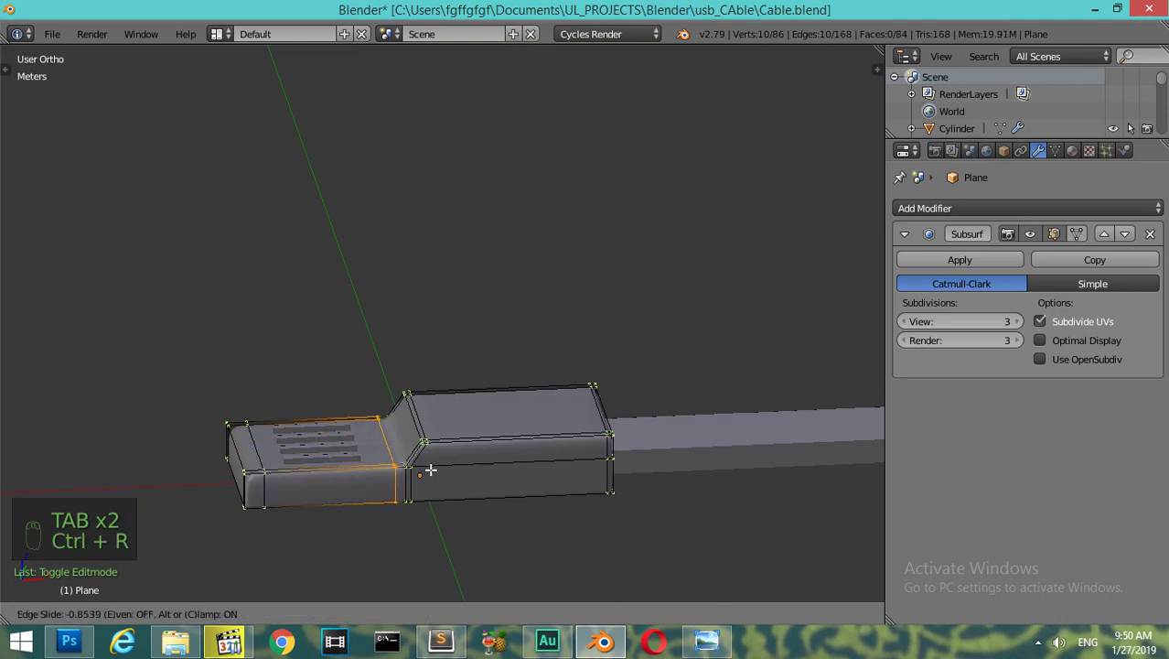
pyautogui.press('Tab')
pyautogui.moveTo(467, 496); pyautogui.dragTo(330, 385)
pyautogui.moveTo(330, 385); pyautogui.dragTo(374, 382)
pyautogui.middleClick(374, 382)
pyautogui.press('KP_Add')
pyautogui.press('KP_Add')
# - Give Plane.001's four slot bars a Bevel modifier with 0.4 mm width and 5 segments
pyautogui.moveTo(375, 381); pyautogui.dragTo(227, 386)
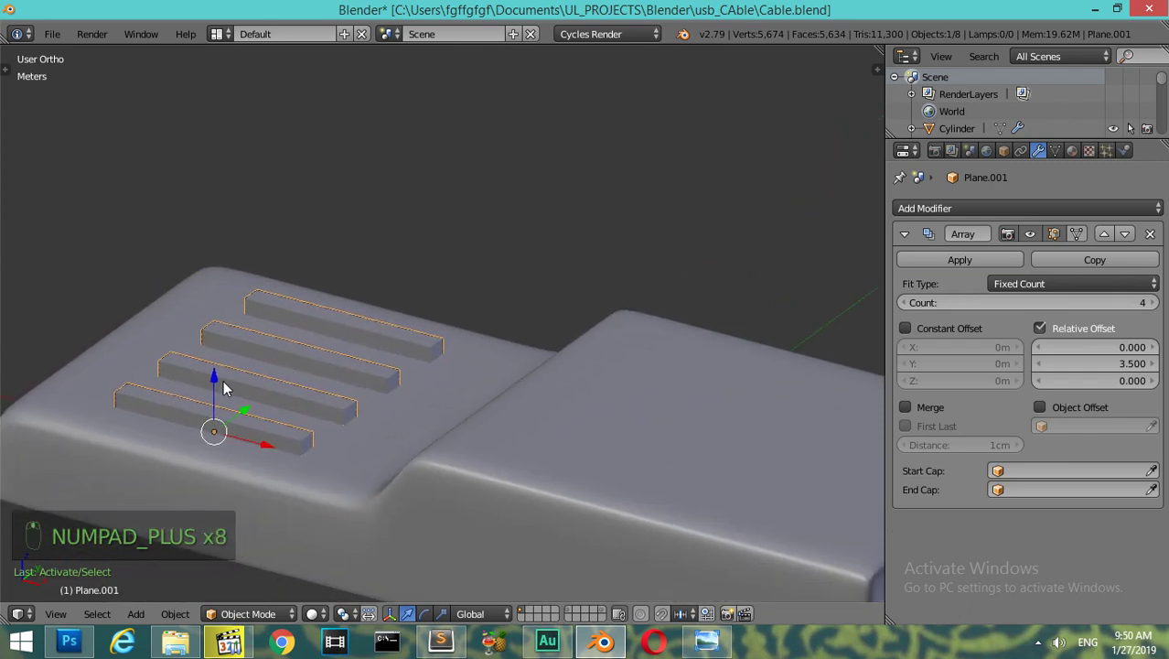
pyautogui.moveTo(221, 382); pyautogui.dragTo(316, 452)
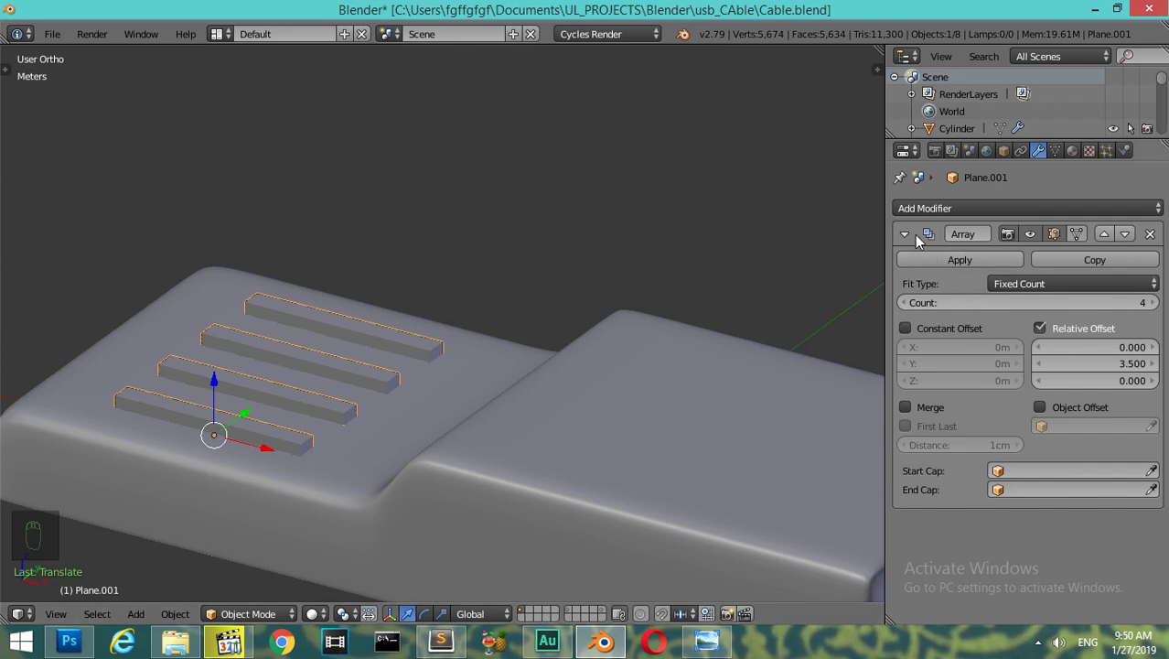
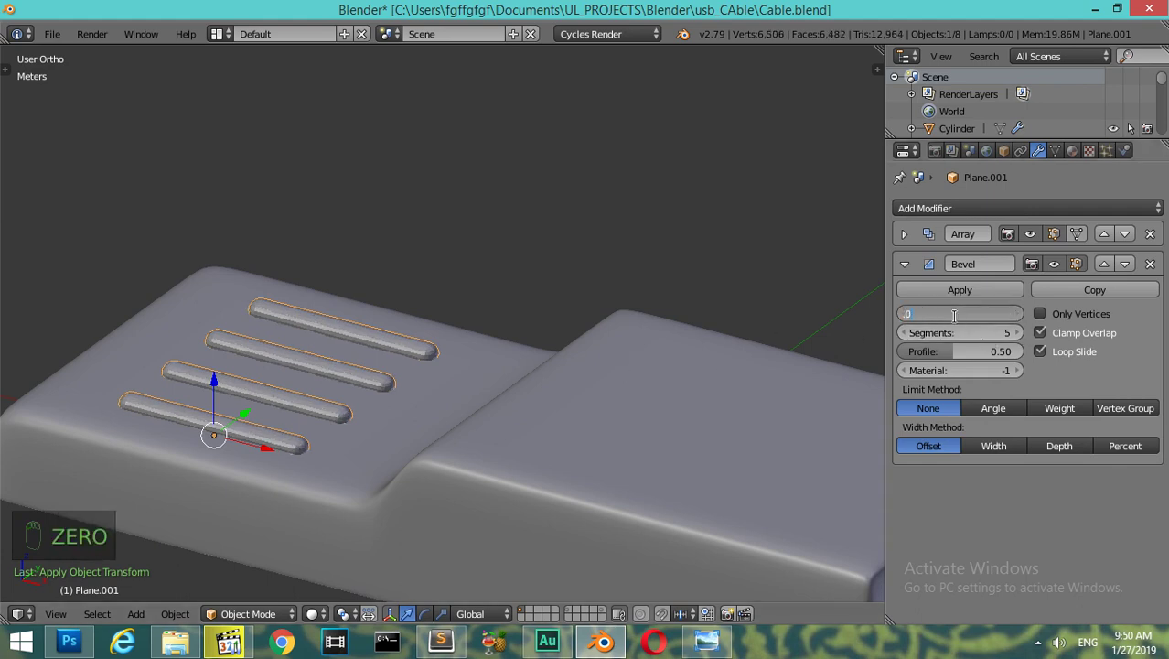
pyautogui.press('KP_0')
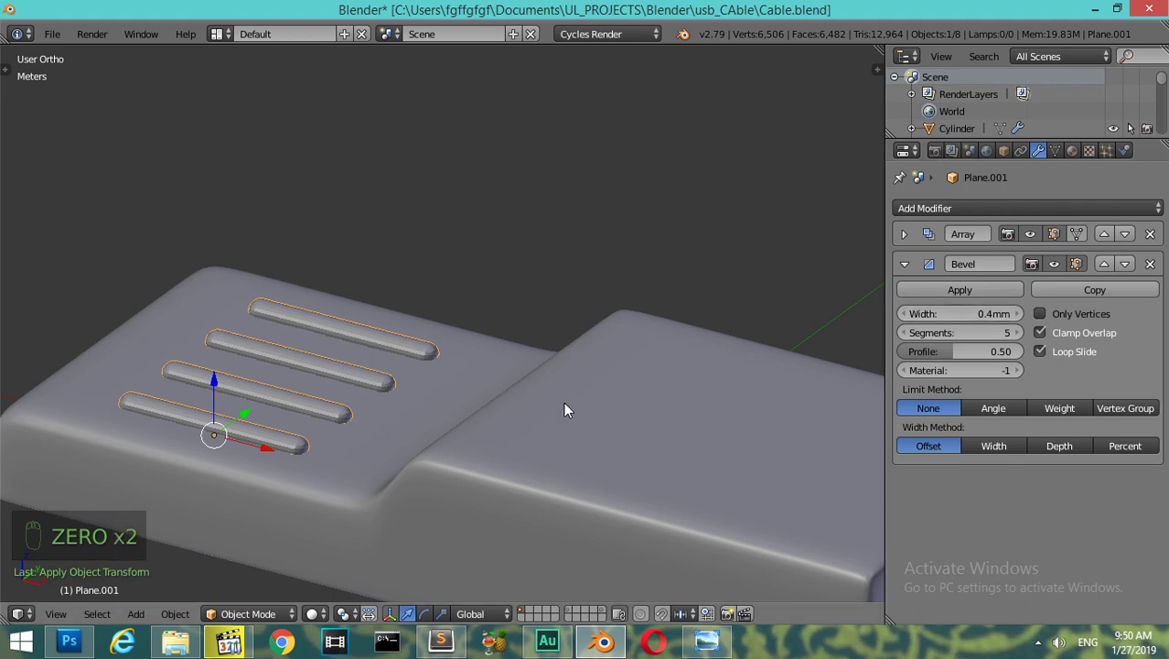
pyautogui.press('t')
pyautogui.moveTo(48, 312); pyautogui.dragTo(234, 374)
pyautogui.press('t')
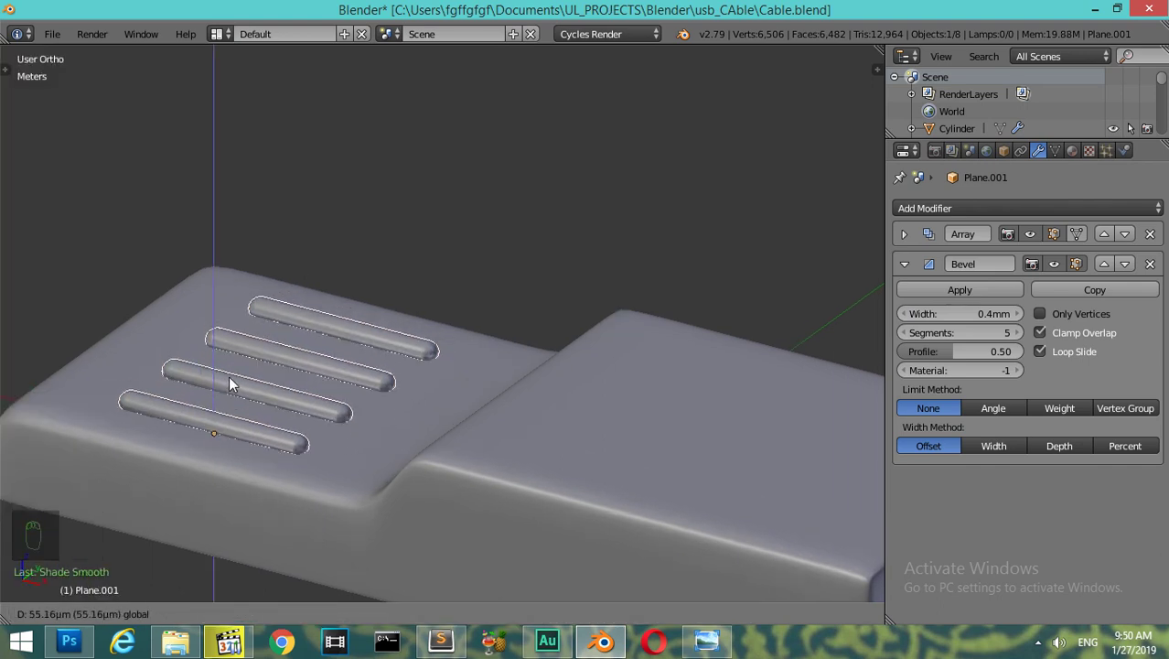
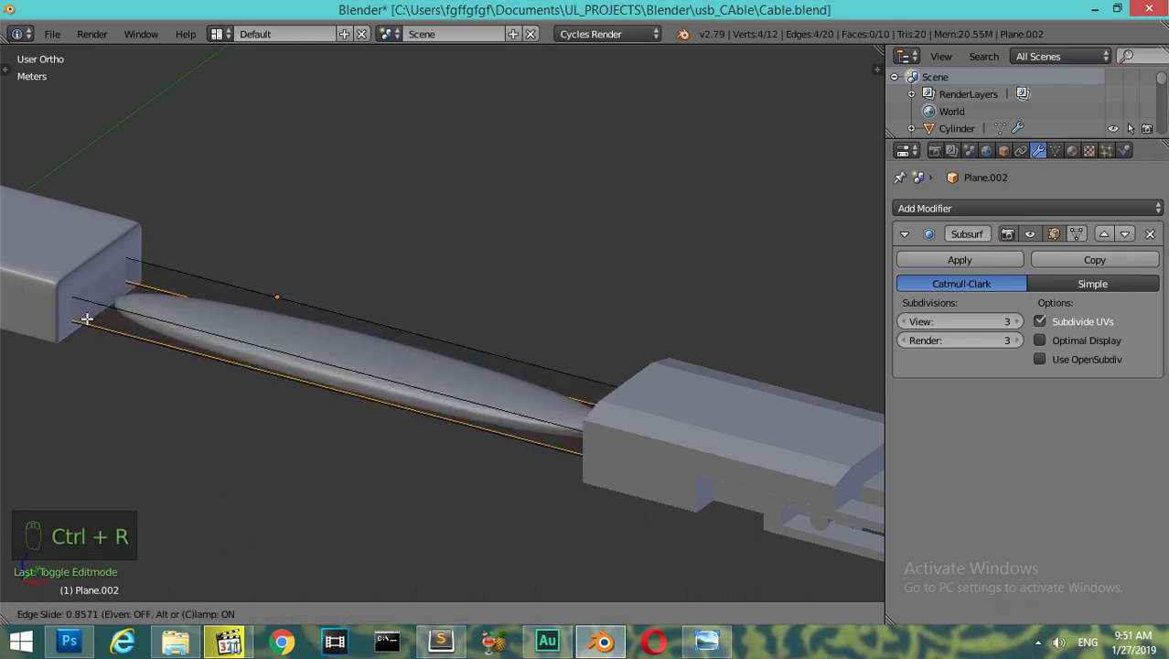
# - Loop-cut Plane.002 along its sides and ends so the Subsurf strip stays flat and rectangular
pyautogui.press('ctrl+r')
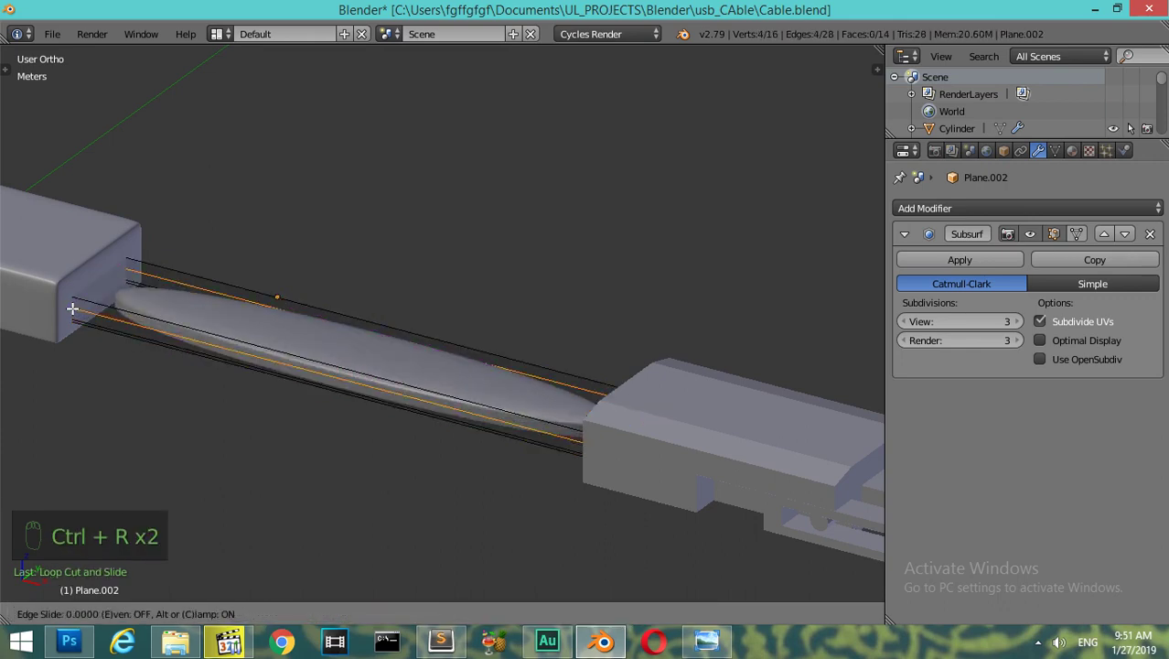
pyautogui.press('ctrl+r')
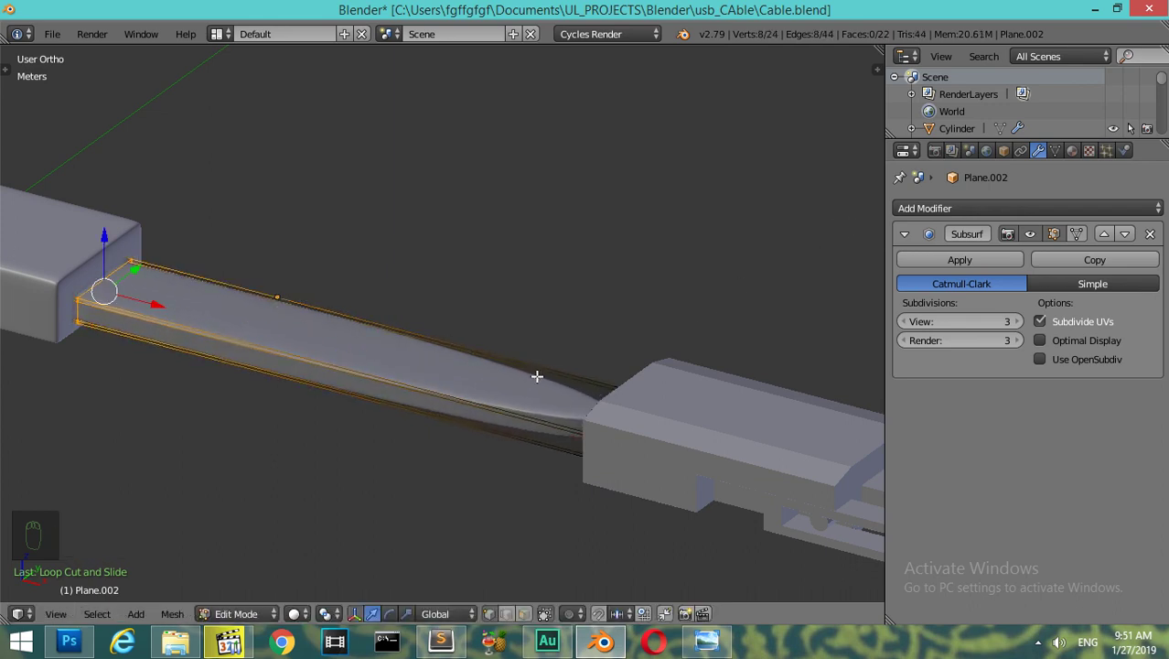
pyautogui.press('ctrl+r')
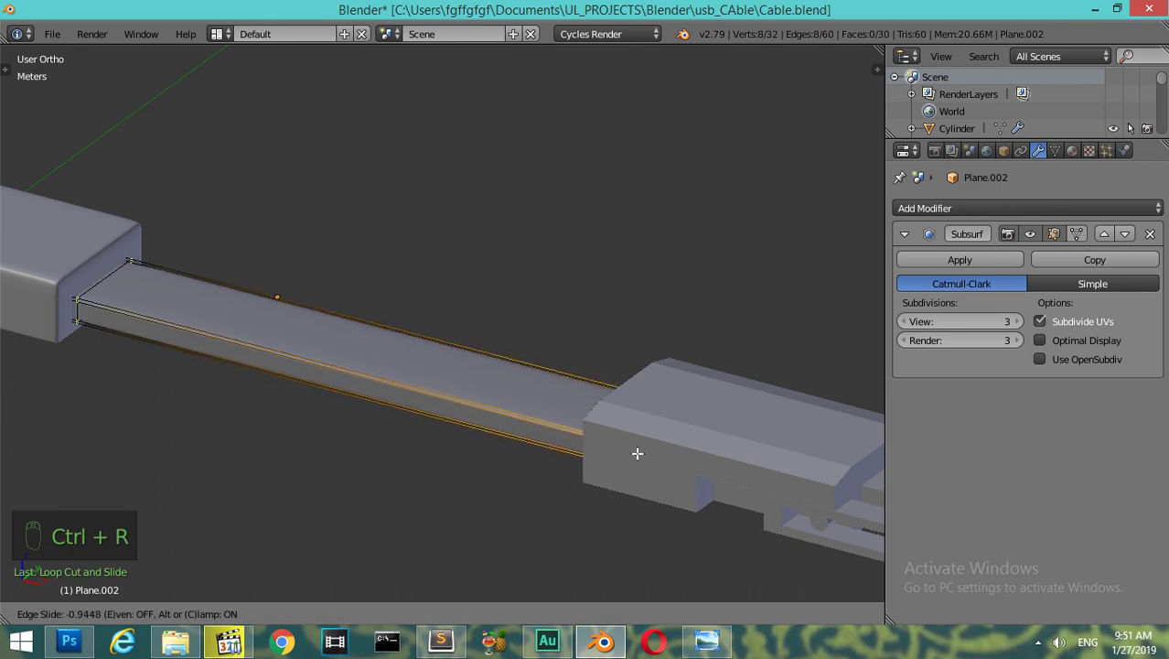
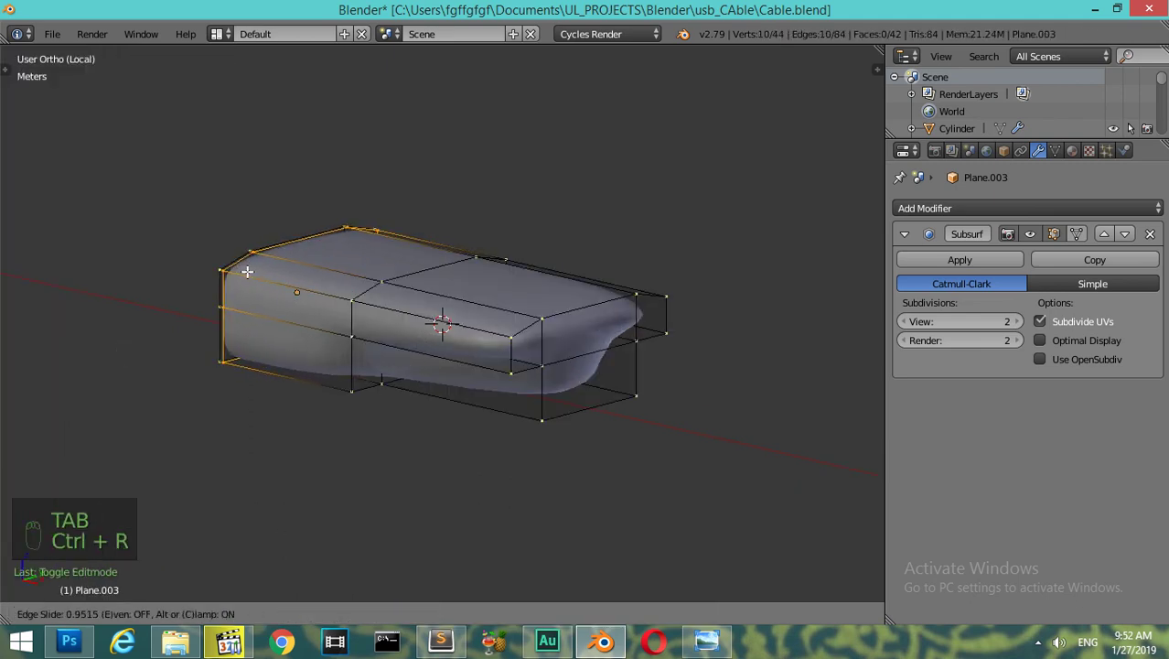
# - Cut supporting edge loops across the connector block and around its top edge to hold the corners crisp
pyautogui.press('ctrl+r')
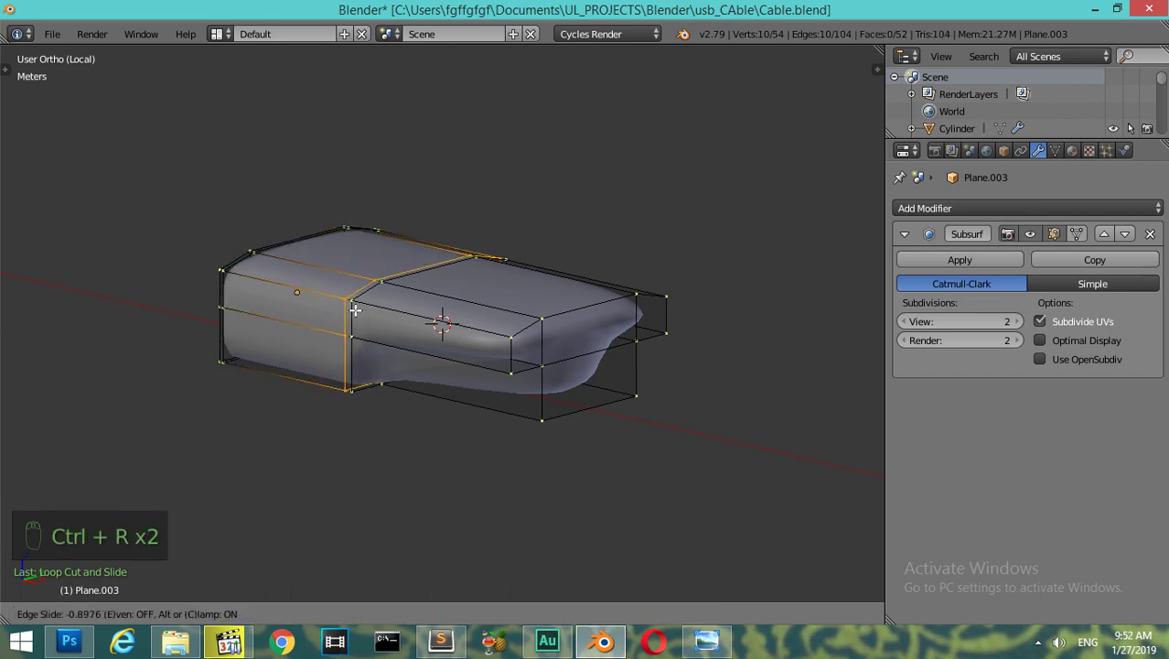
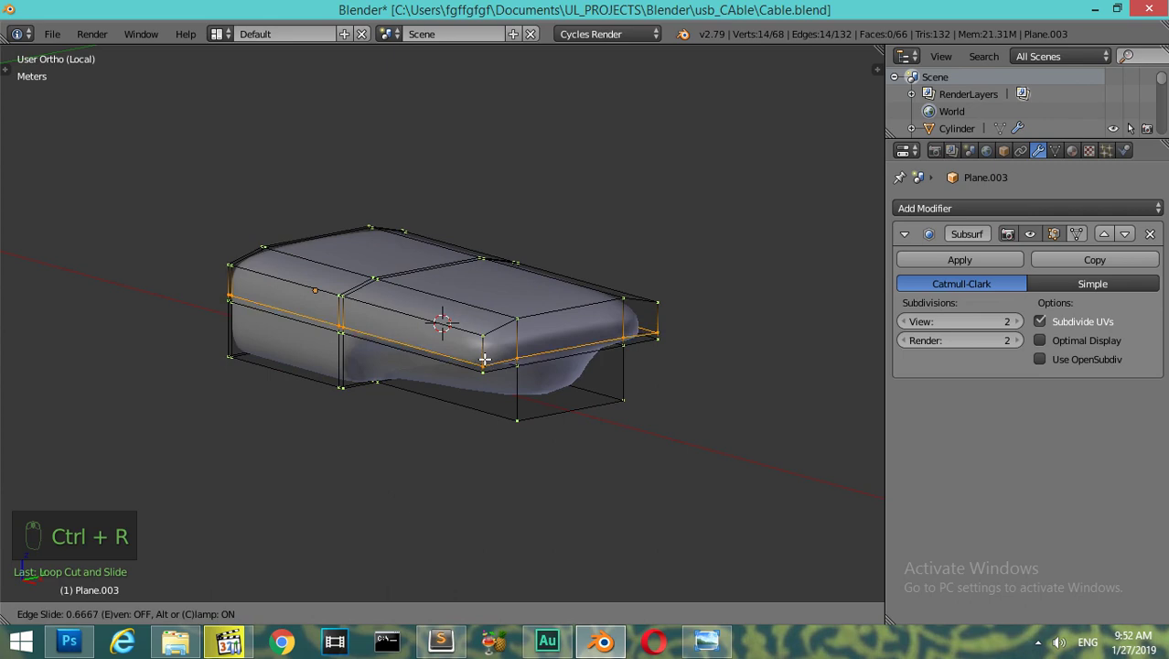
pyautogui.press('ctrl+r')
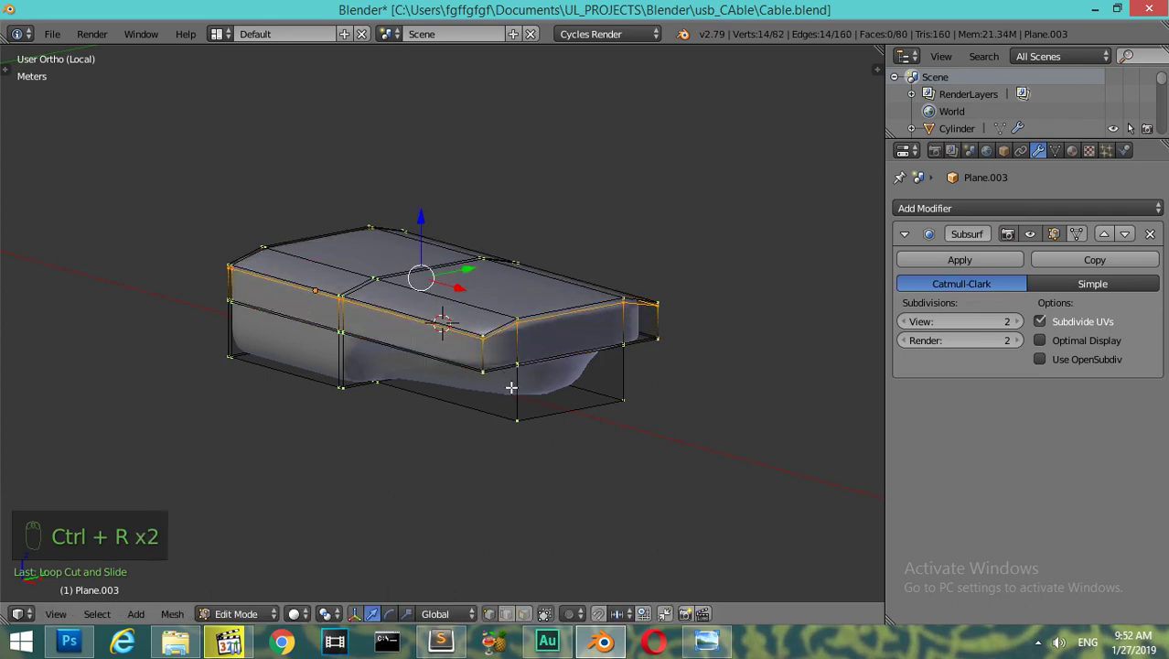
pyautogui.press('ctrl+r')
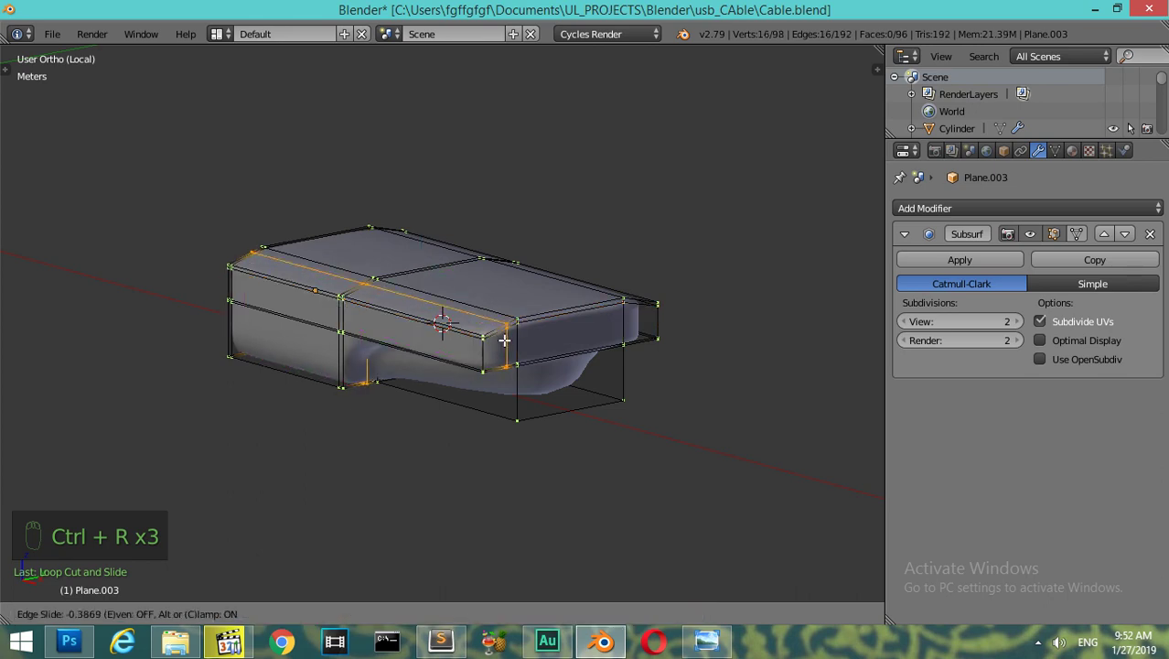
pyautogui.press('ctrl+r')
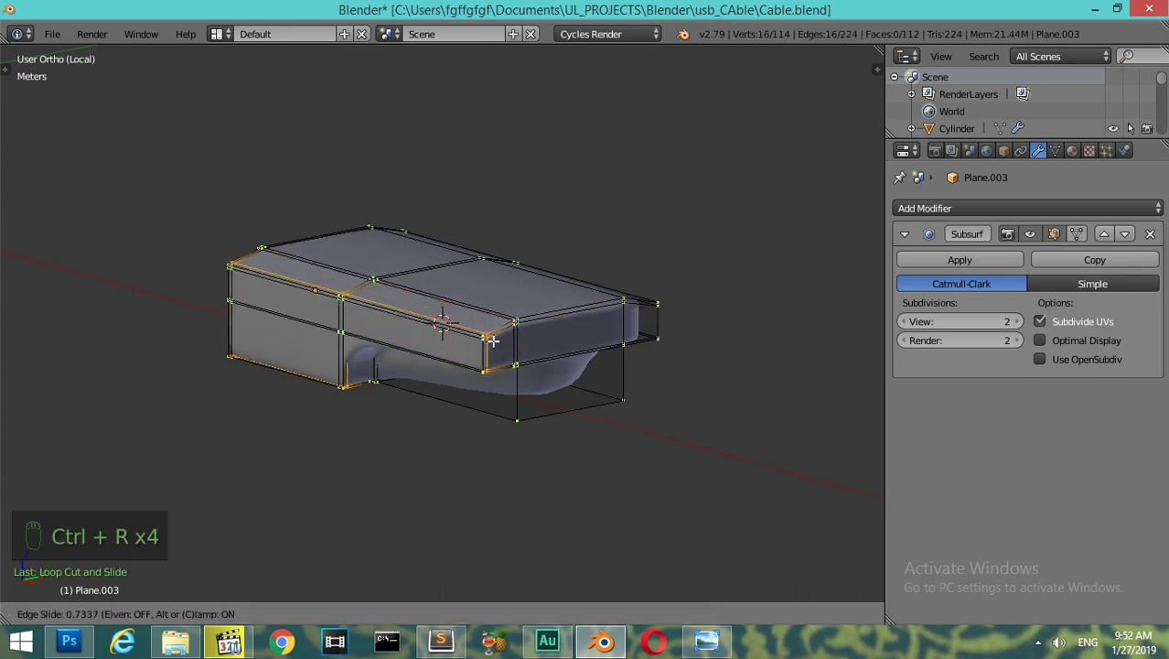
# - Reshape the block's bottom and add further edge loops along both sides of the block
pyautogui.press('ctrl+r')
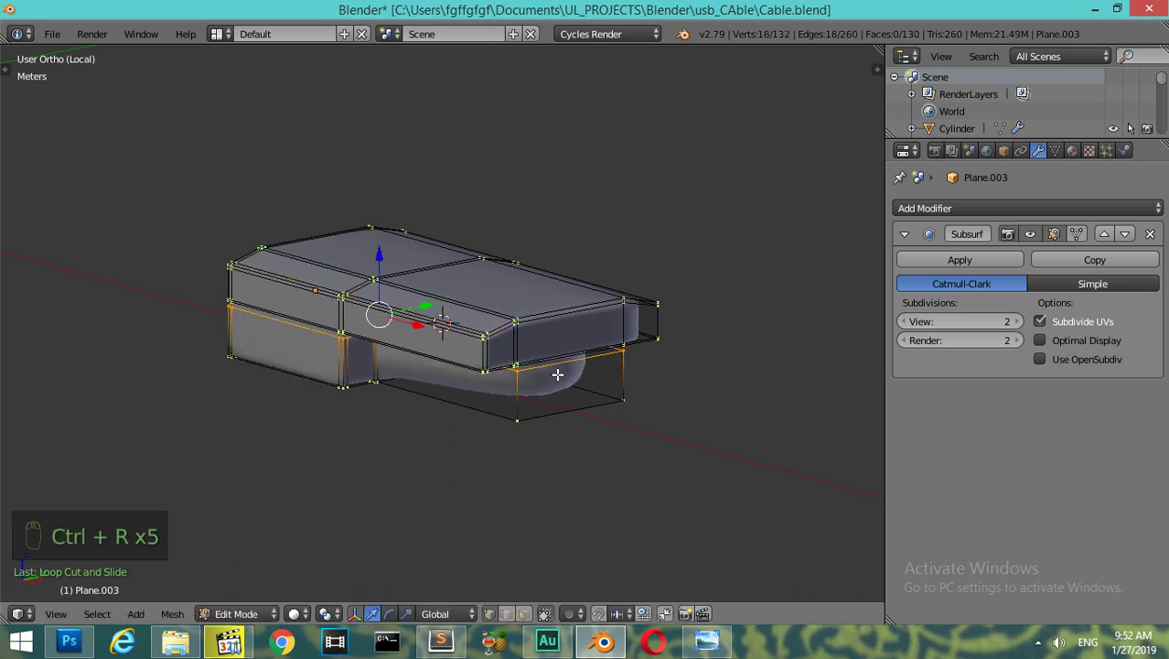
pyautogui.press('ctrl+r')
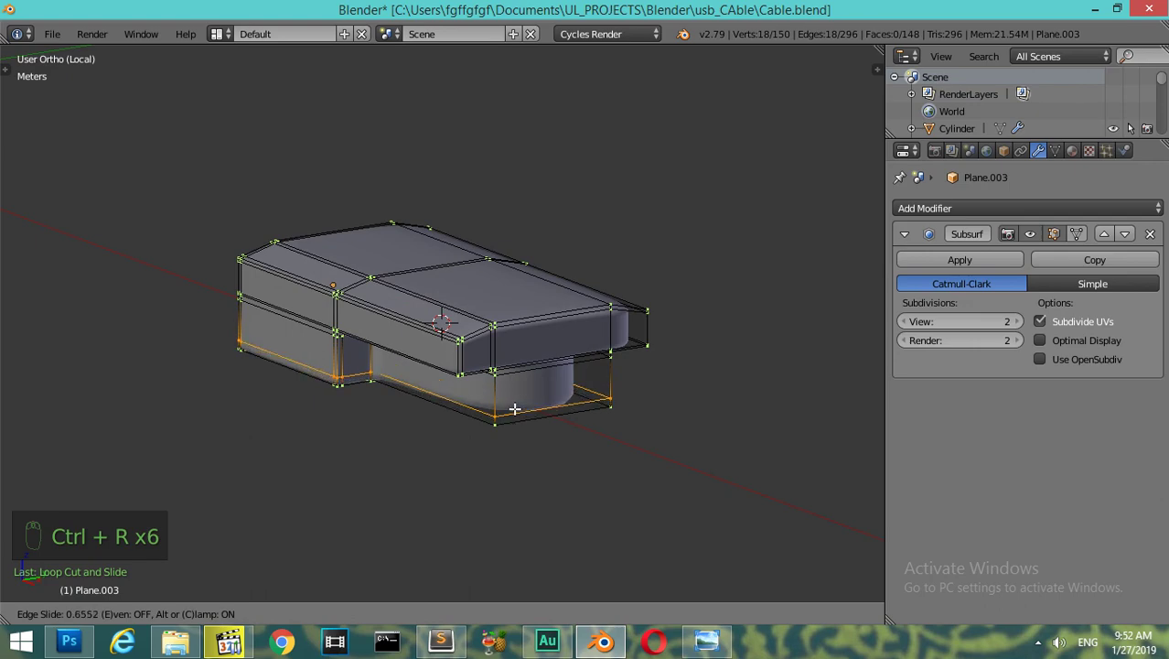
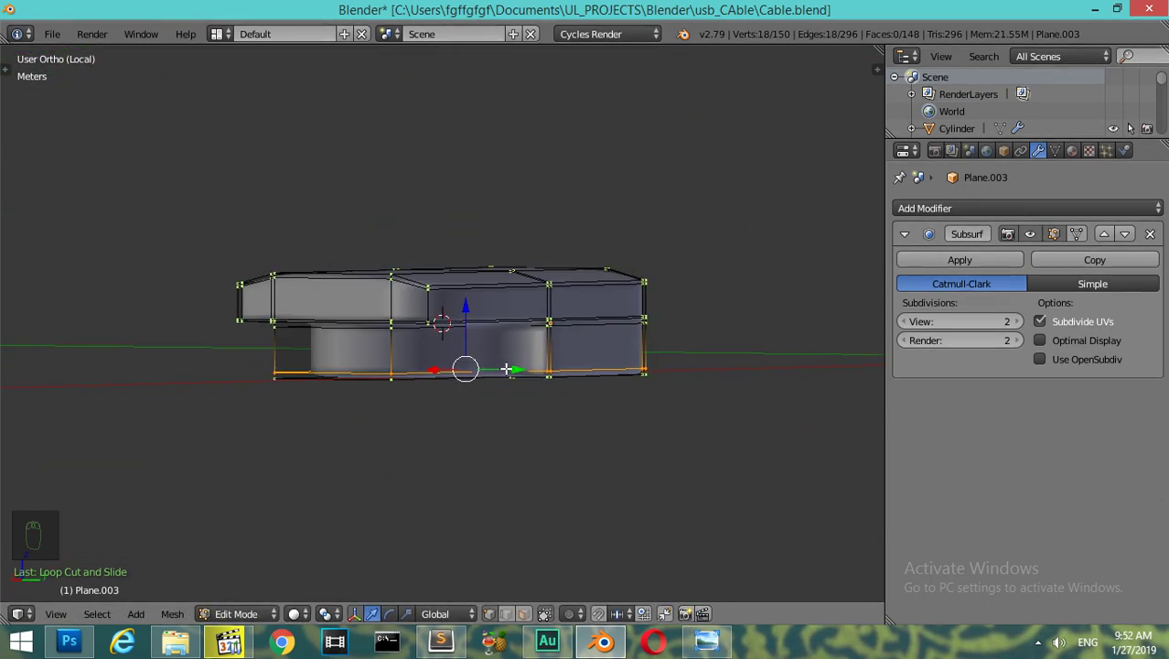
pyautogui.press('ctrl+r')
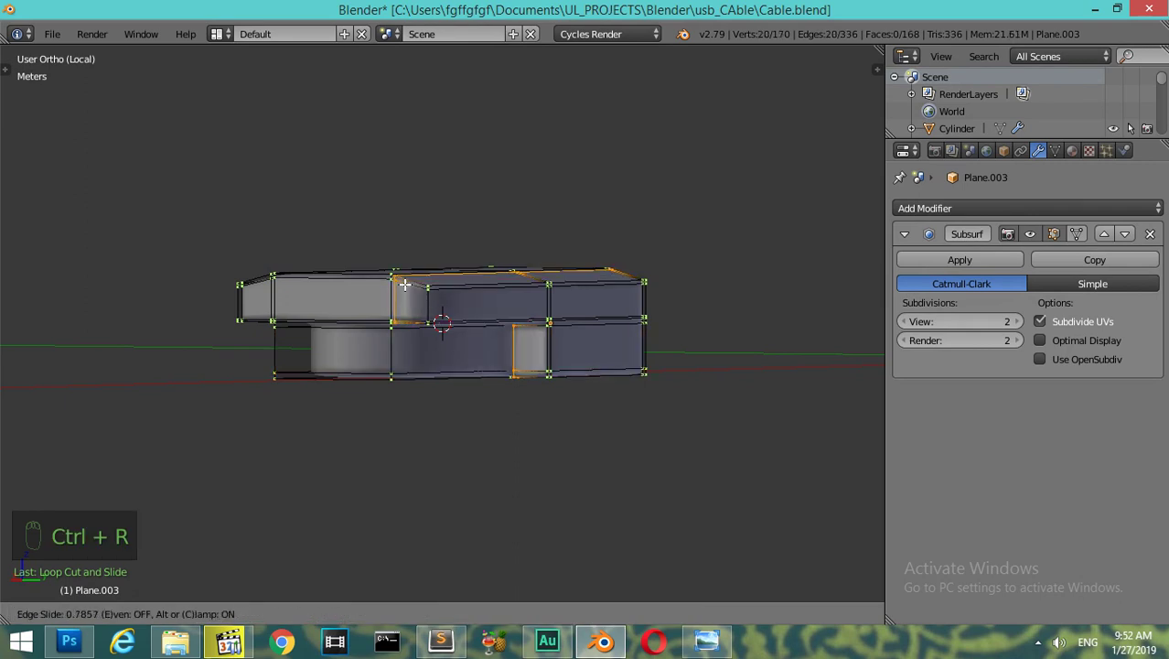
pyautogui.press('ctrl+r')
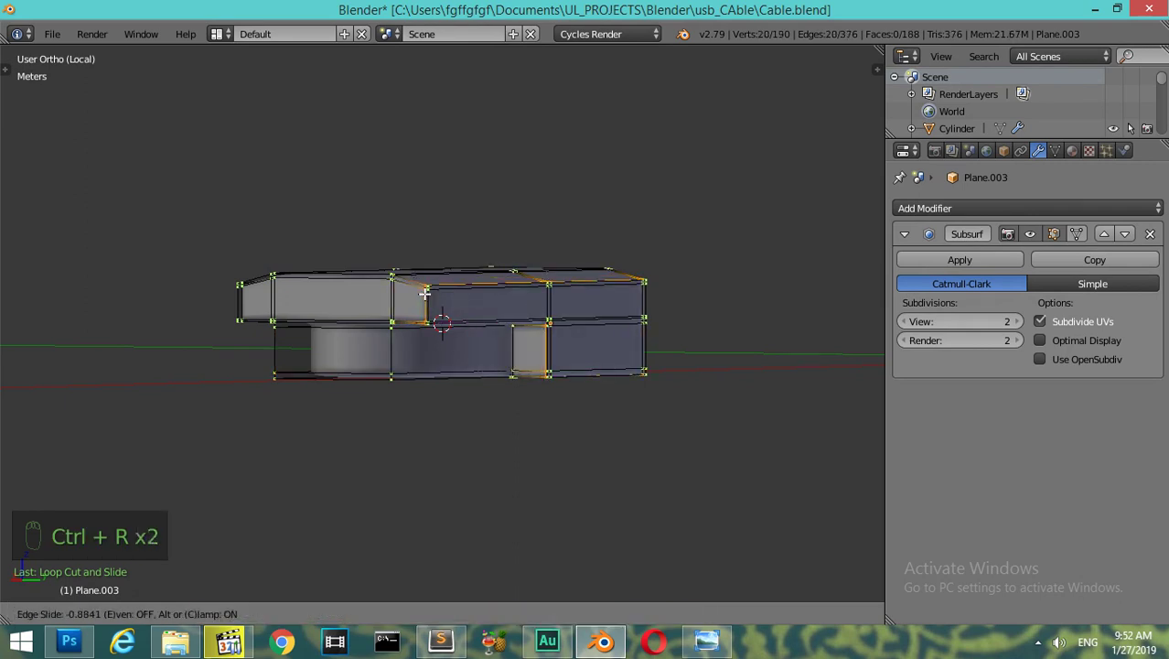
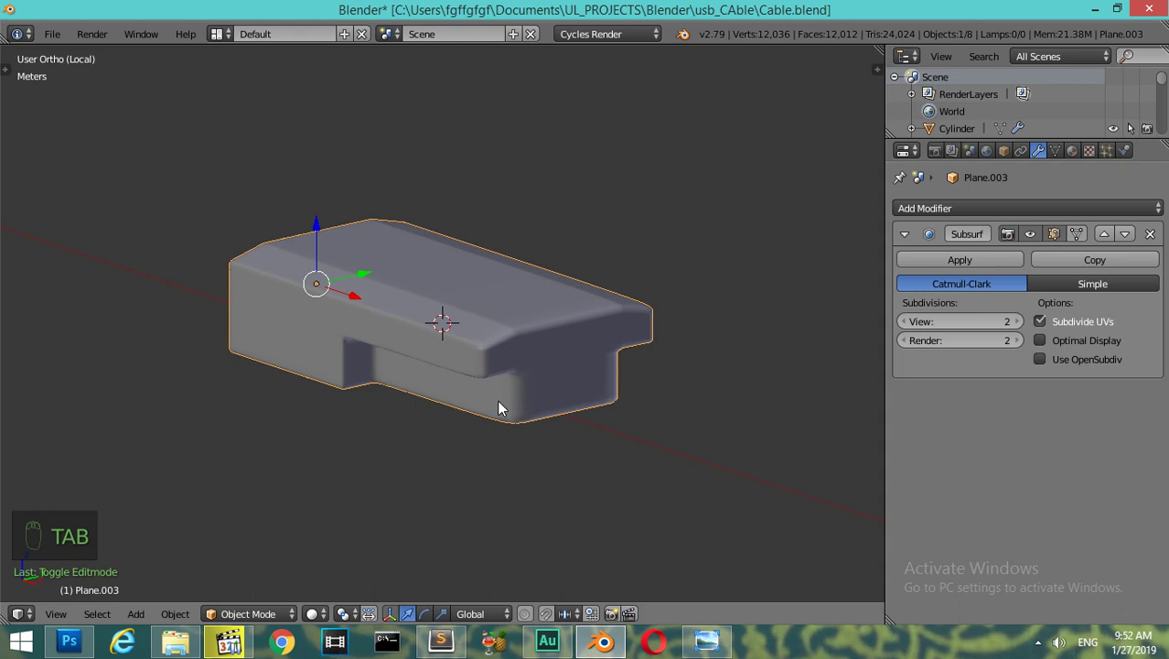
# - Raise Plane.003's Subsurf to level 3 and re-enter mesh editing from a right-side view
pyautogui.middleClick(502, 364)
pyautogui.moveTo(1020, 328); pyautogui.dragTo(715, 642)
pyautogui.click(714, 643)
pyautogui.press('Tab')
pyautogui.press('KP_Add')
pyautogui.press('KP_Add')
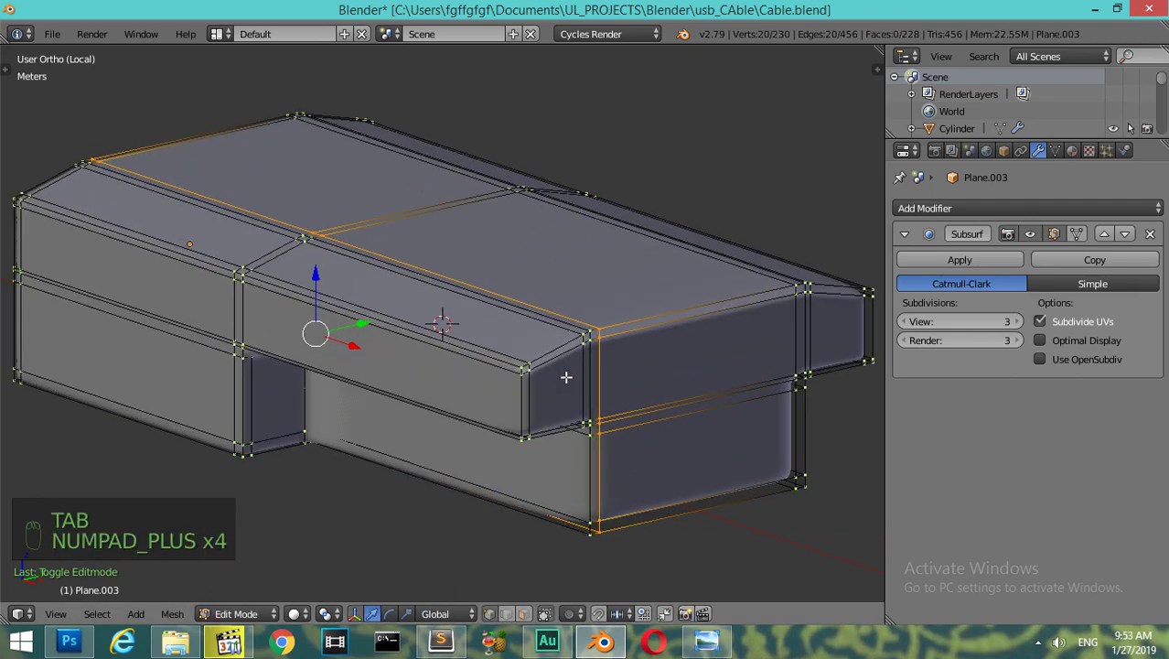
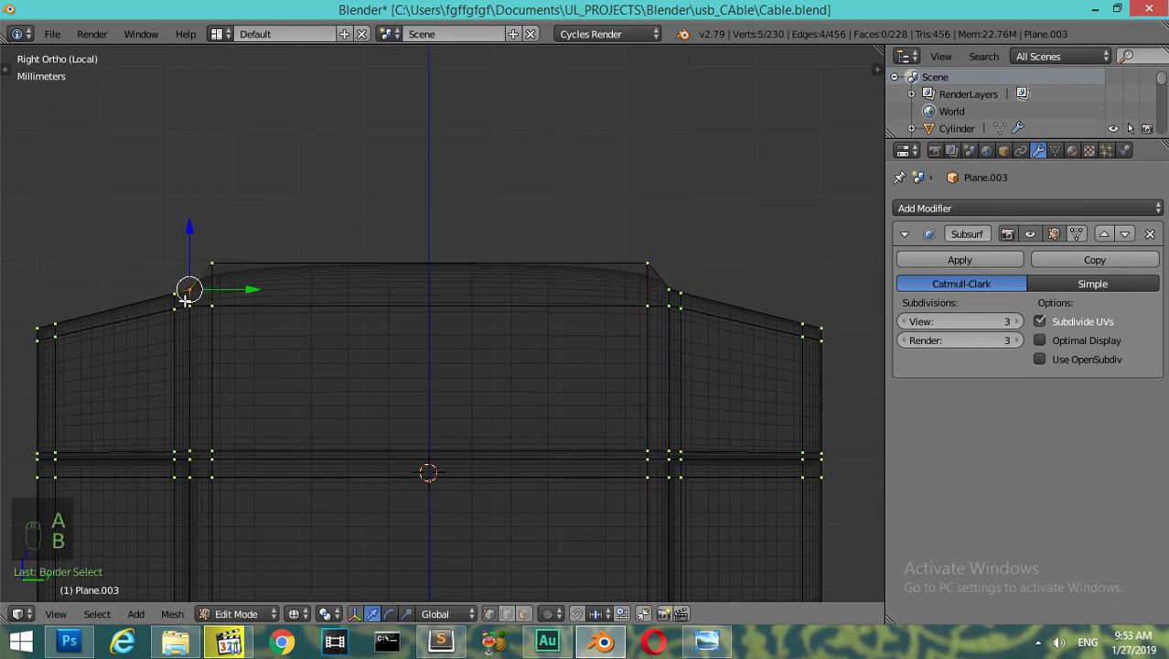
# - Box-select the housing's top corner edges in Right Ortho view and chamfer them into a rounded profile
pyautogui.press('b')
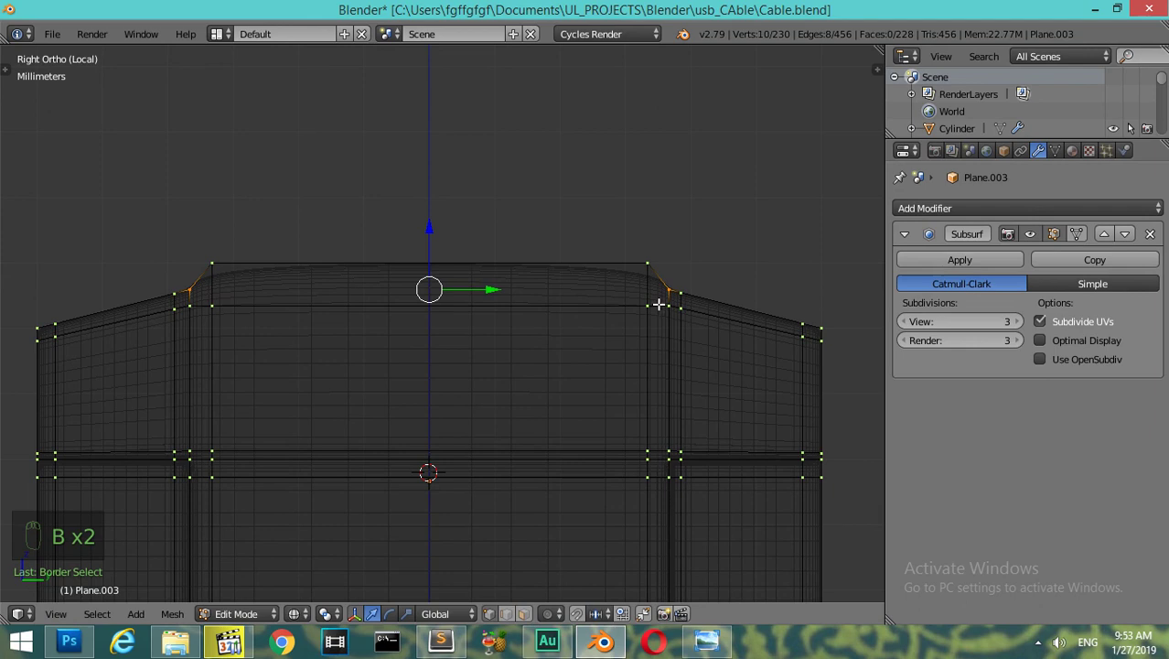
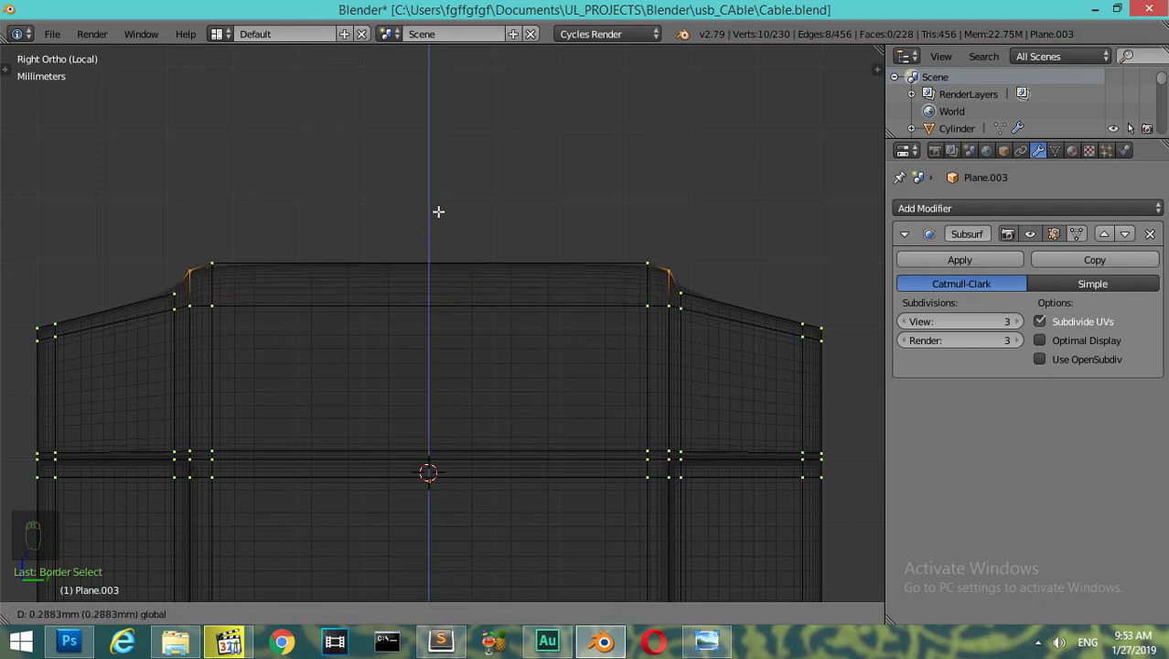
pyautogui.press('a')
pyautogui.press('b')
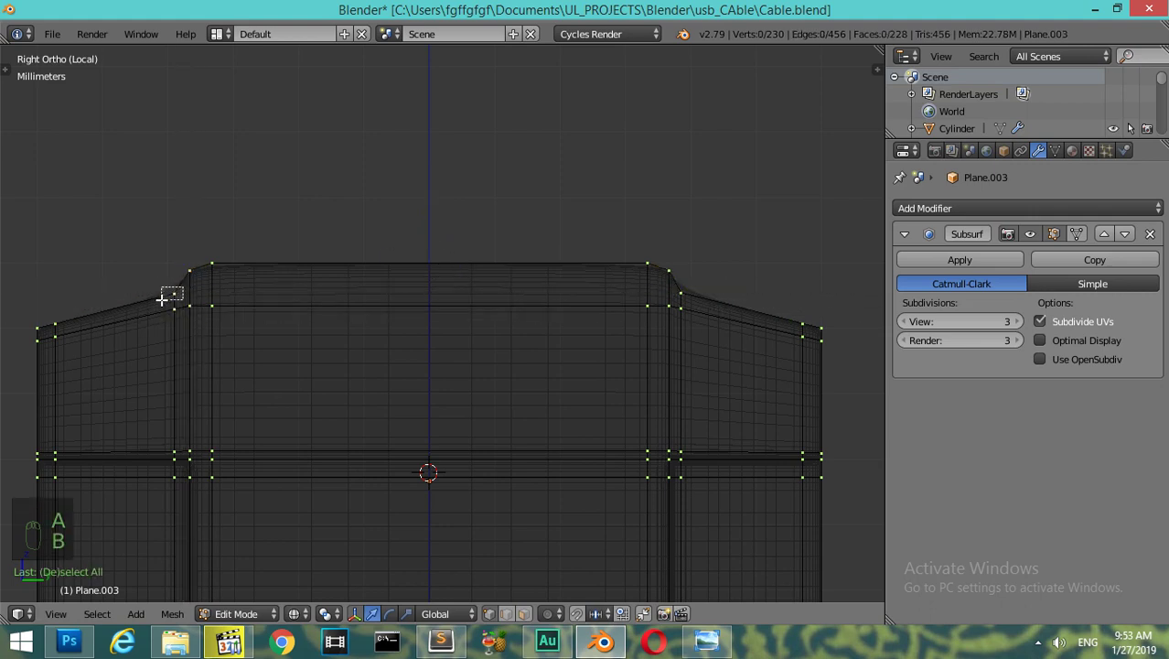
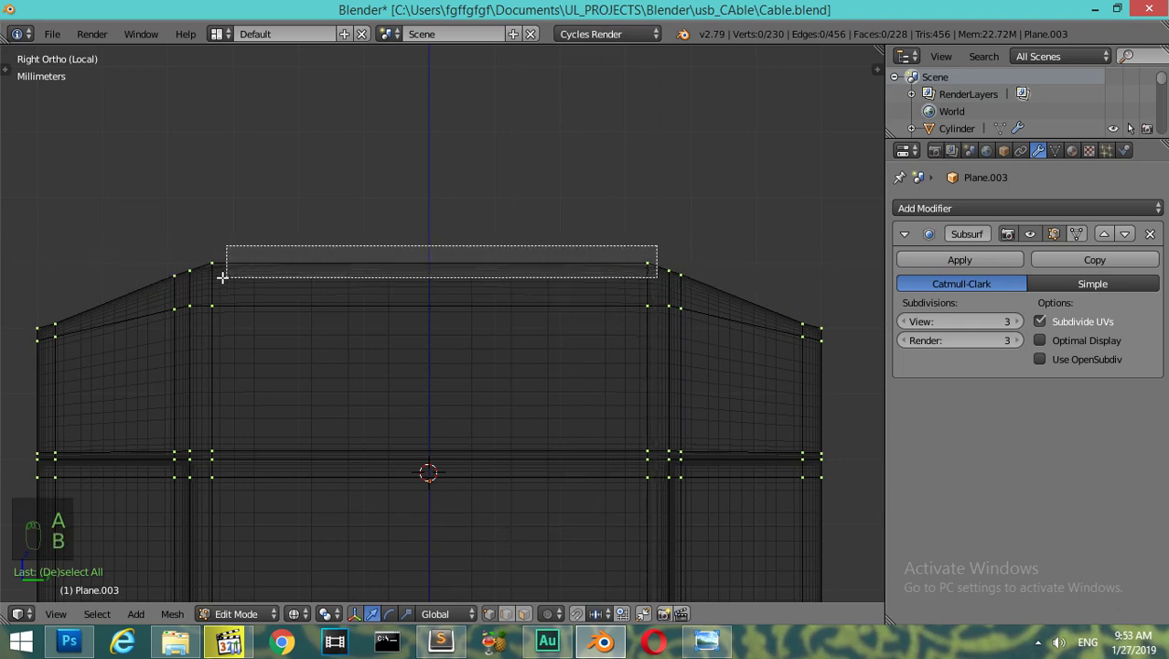
pyautogui.press('s')
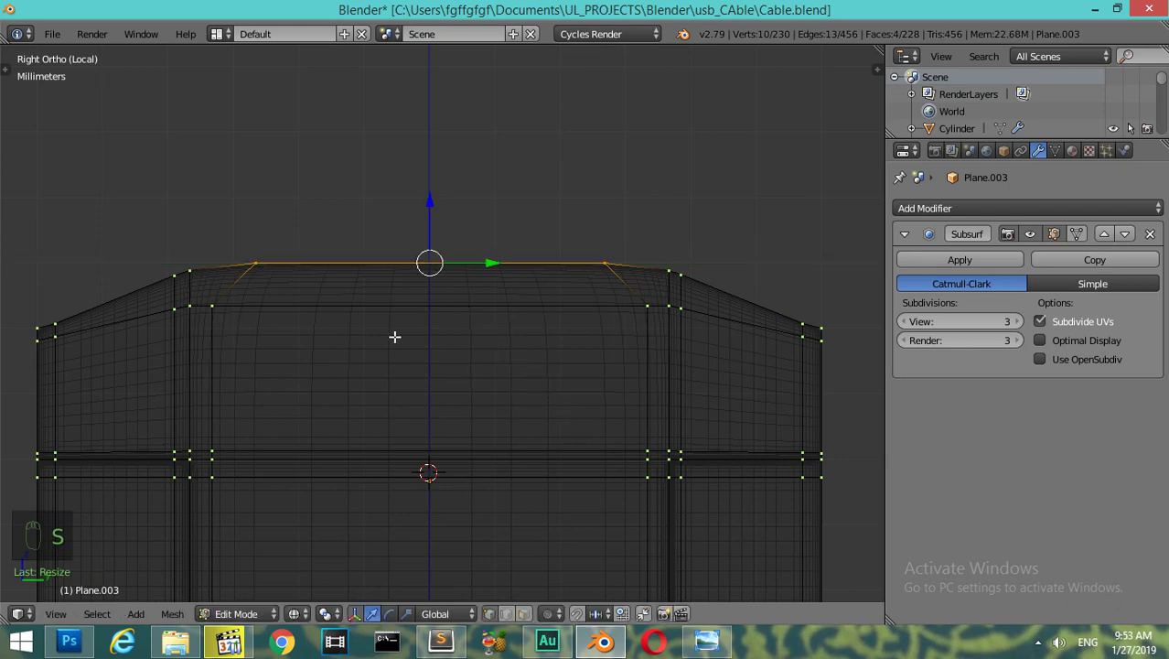
pyautogui.press('a')
pyautogui.press('b')
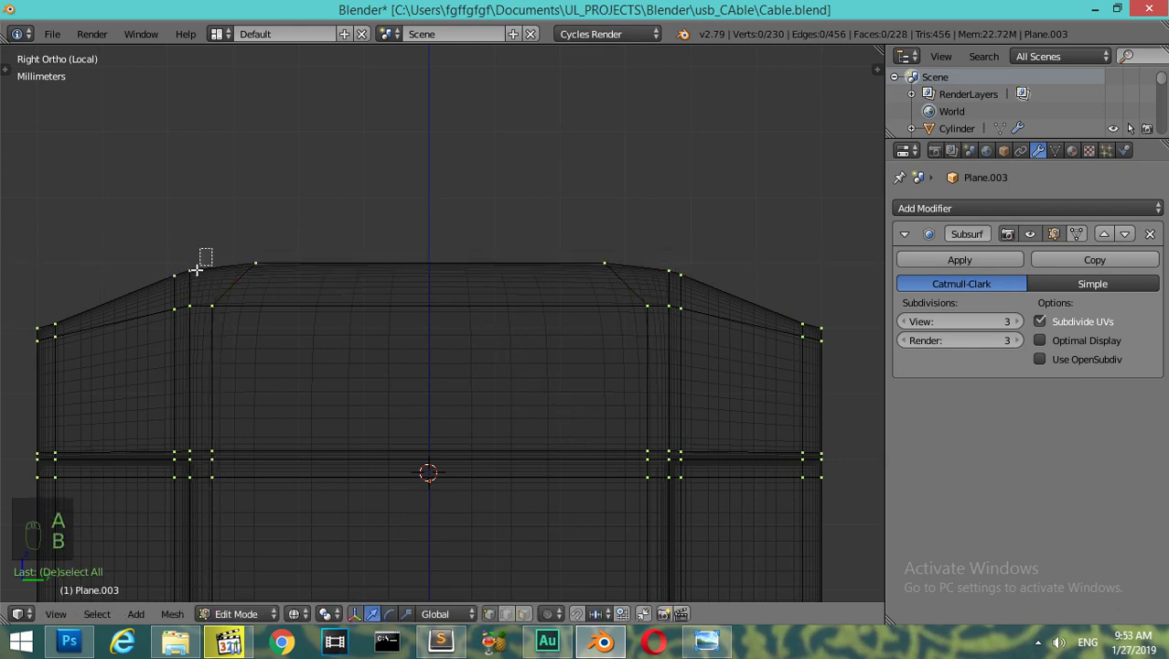
pyautogui.press('b')
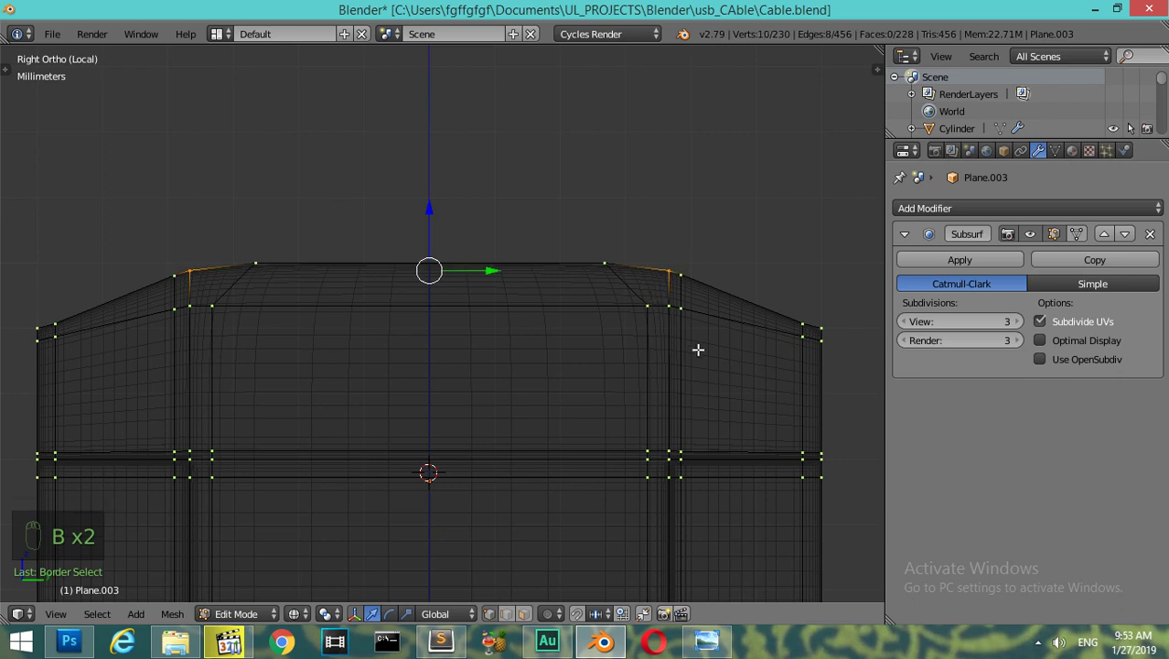
pyautogui.press('s')
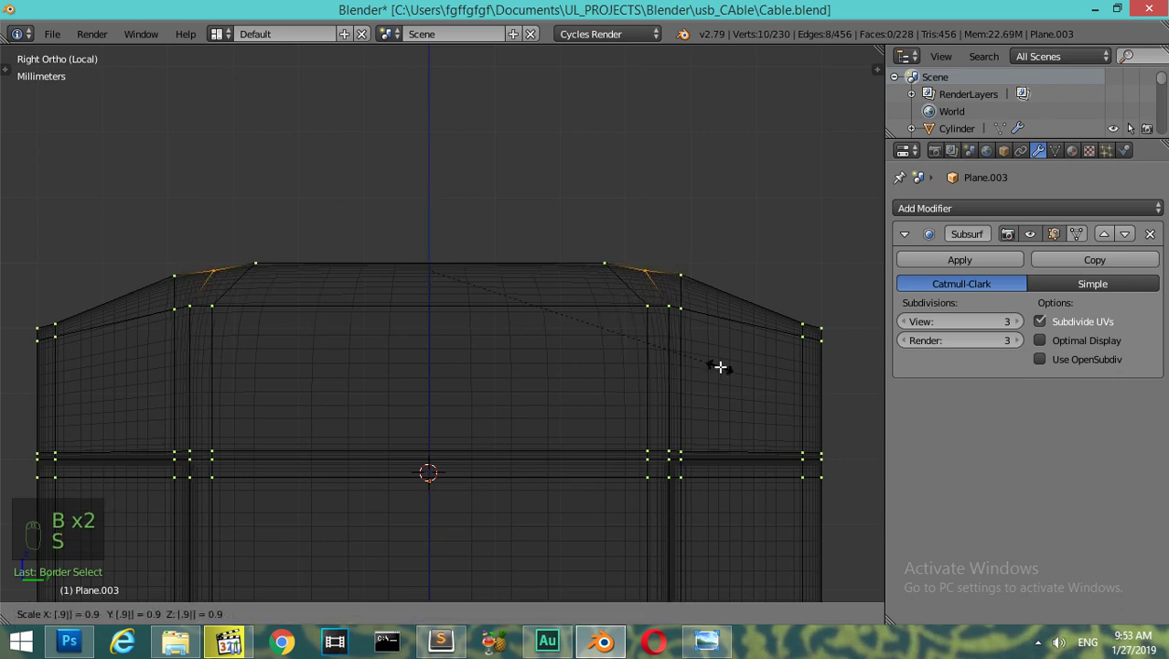
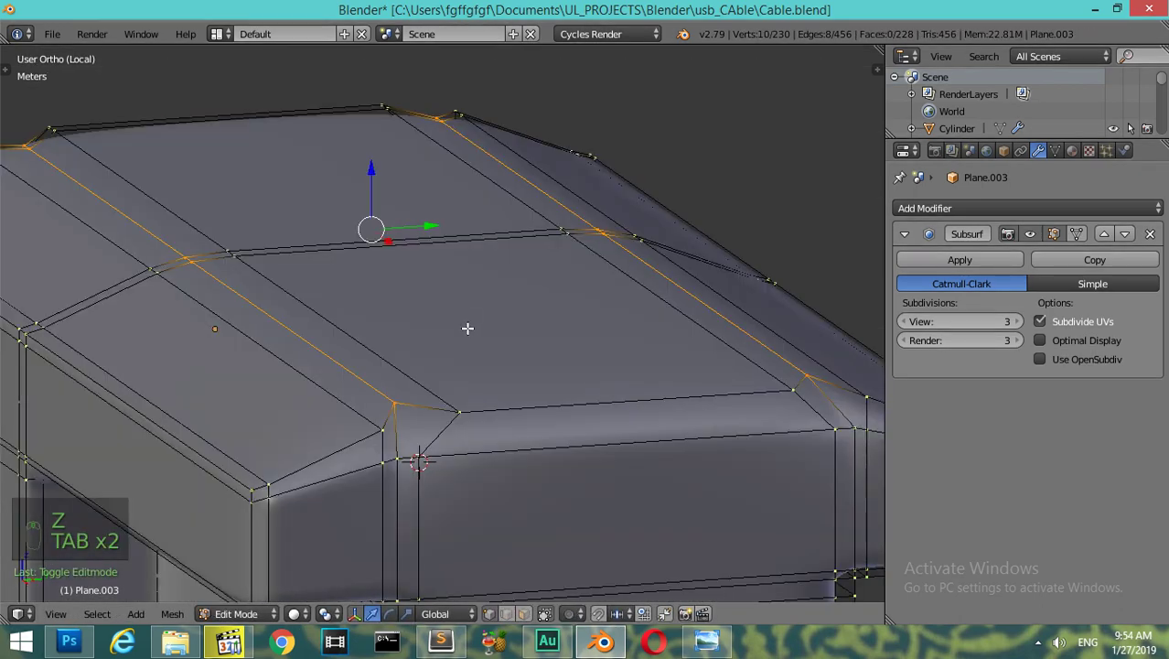
# - Undo the first attempt, redo the chamfer on the top edge loops and check the smoothed result in perspective
pyautogui.press('ctrl+z')
pyautogui.press('ctrl+z')
pyautogui.press('ctrl+z')
pyautogui.press('s')
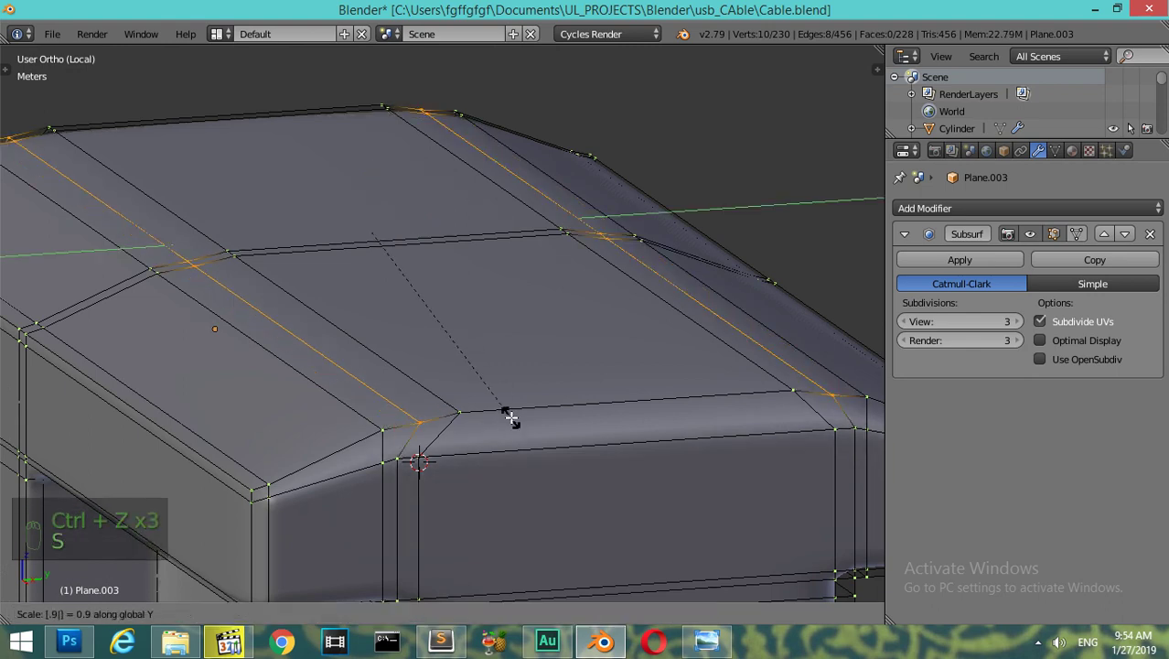
pyautogui.press('Tab')
pyautogui.press('KP_Subtract')
pyautogui.moveTo(496, 411); pyautogui.dragTo(530, 419)
pyautogui.moveTo(529, 419); pyautogui.dragTo(555, 427)
# - Back in side view, reselect and nudge the top edges into place, then leave Edit Mode on the rounded housing
pyautogui.press('Tab')
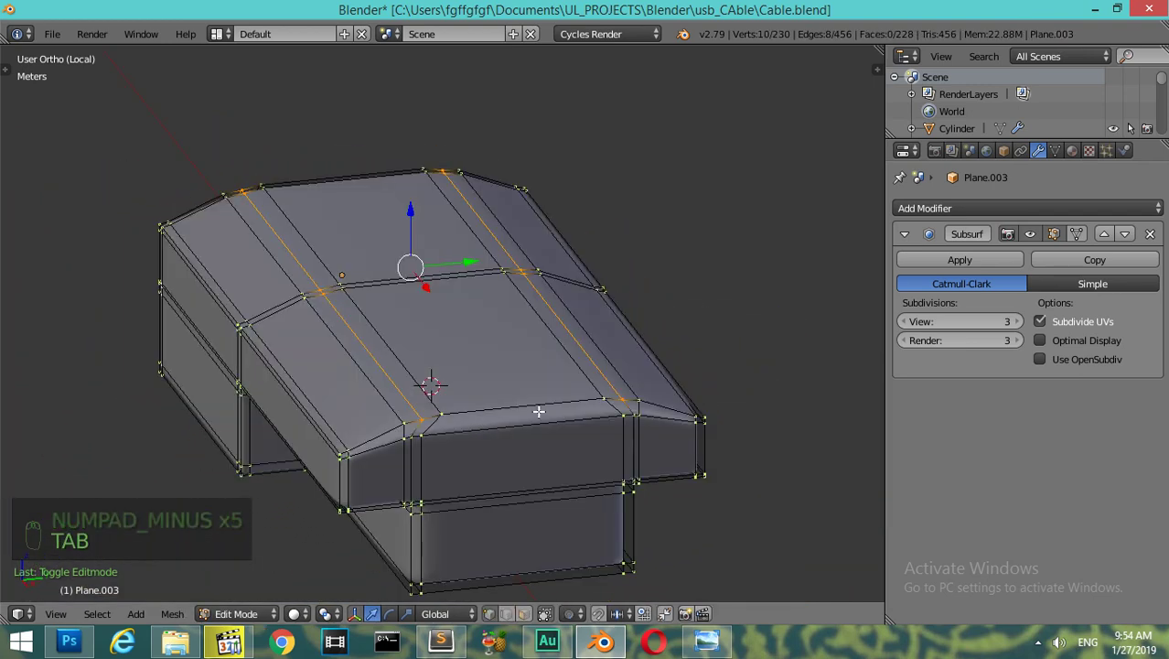
pyautogui.press('KP_1')
pyautogui.press('KP_3')
pyautogui.press('z')
pyautogui.press('KP_Add')
pyautogui.press('KP_Add')
pyautogui.press('a')
pyautogui.press('b')
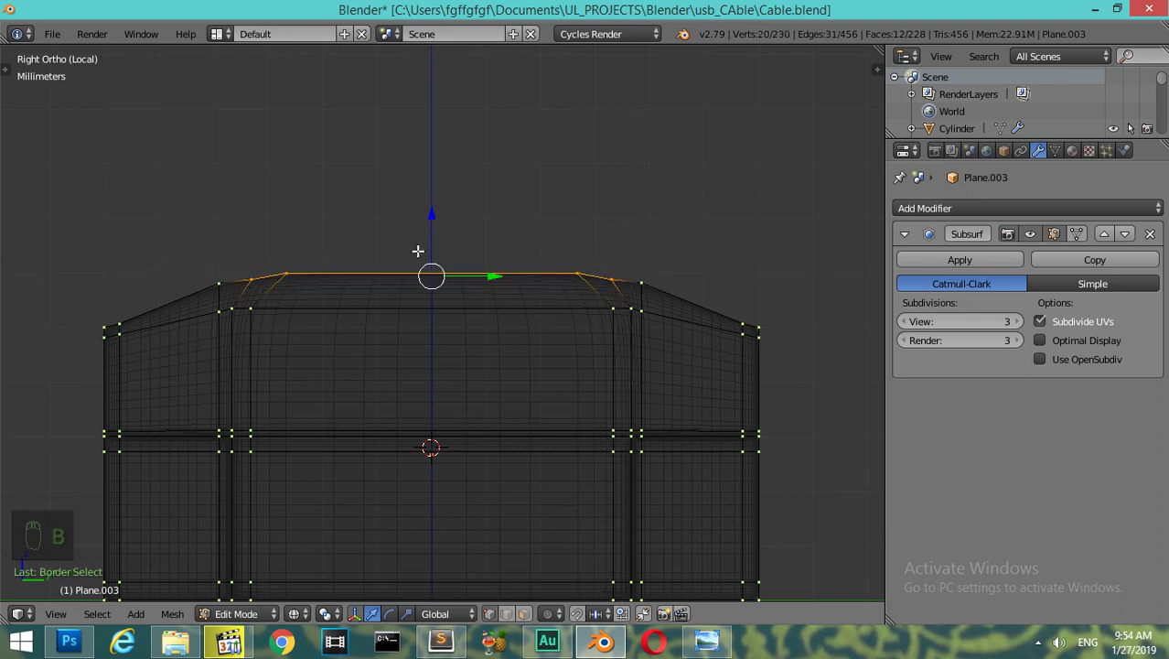
pyautogui.press('g')
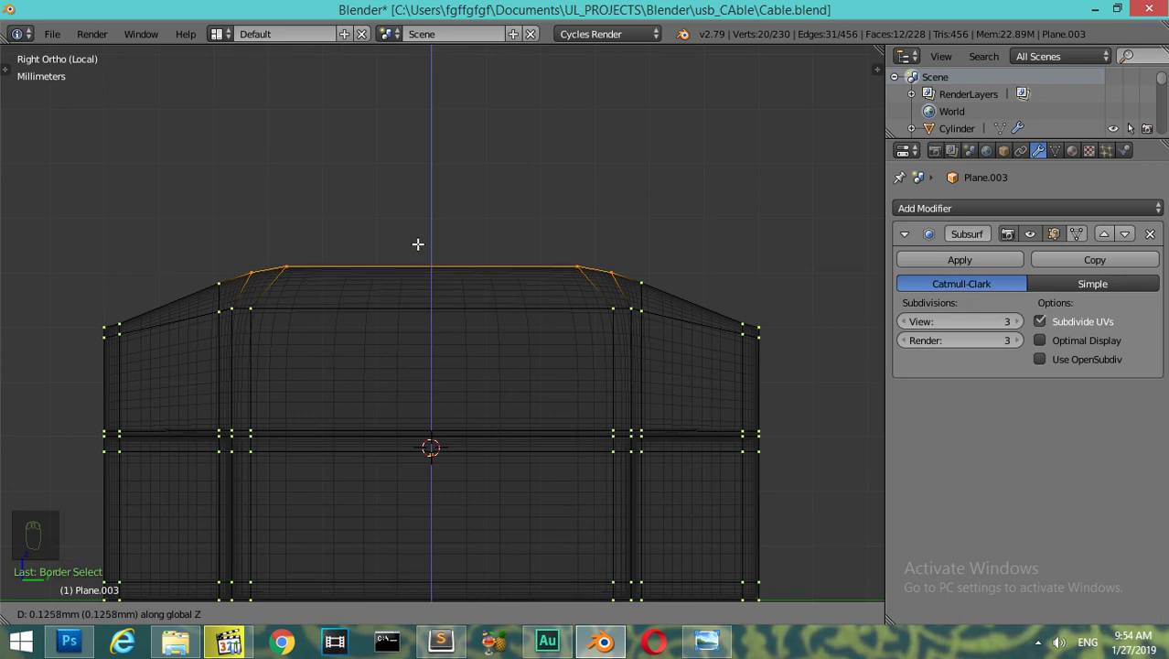
pyautogui.press('z')
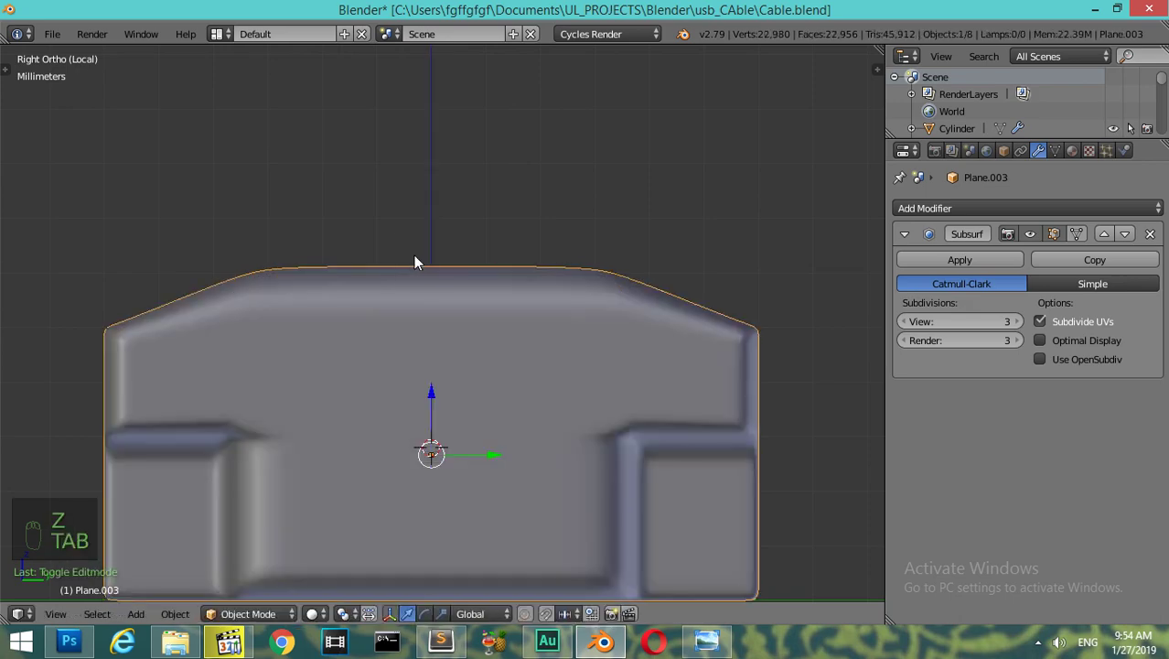
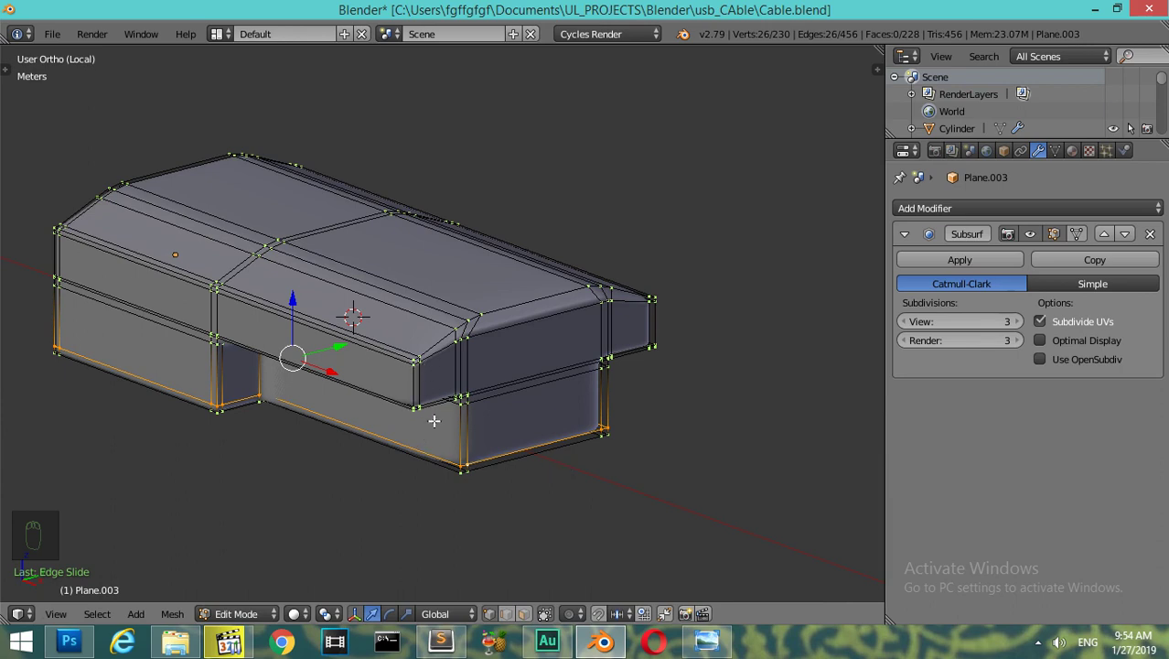
# - Add a loop cut near the housing's bottom, slide it toward the bottom edge, then exit local view
pyautogui.press('ctrl+r')
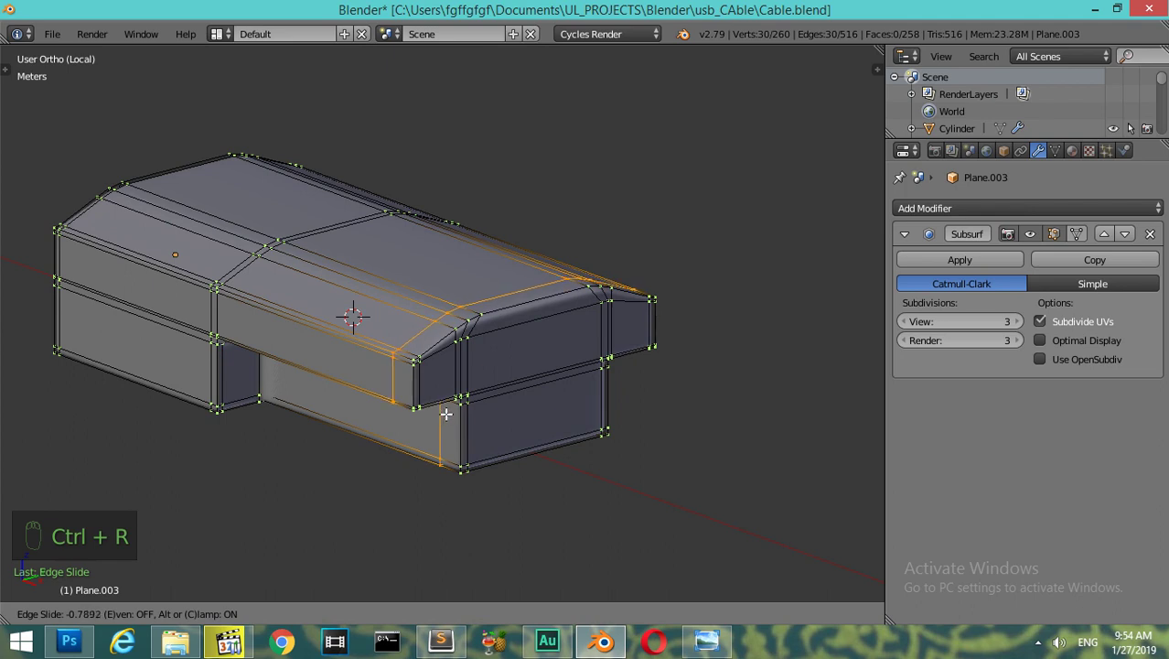
pyautogui.press('Tab')
pyautogui.moveTo(487, 426); pyautogui.dragTo(458, 429)
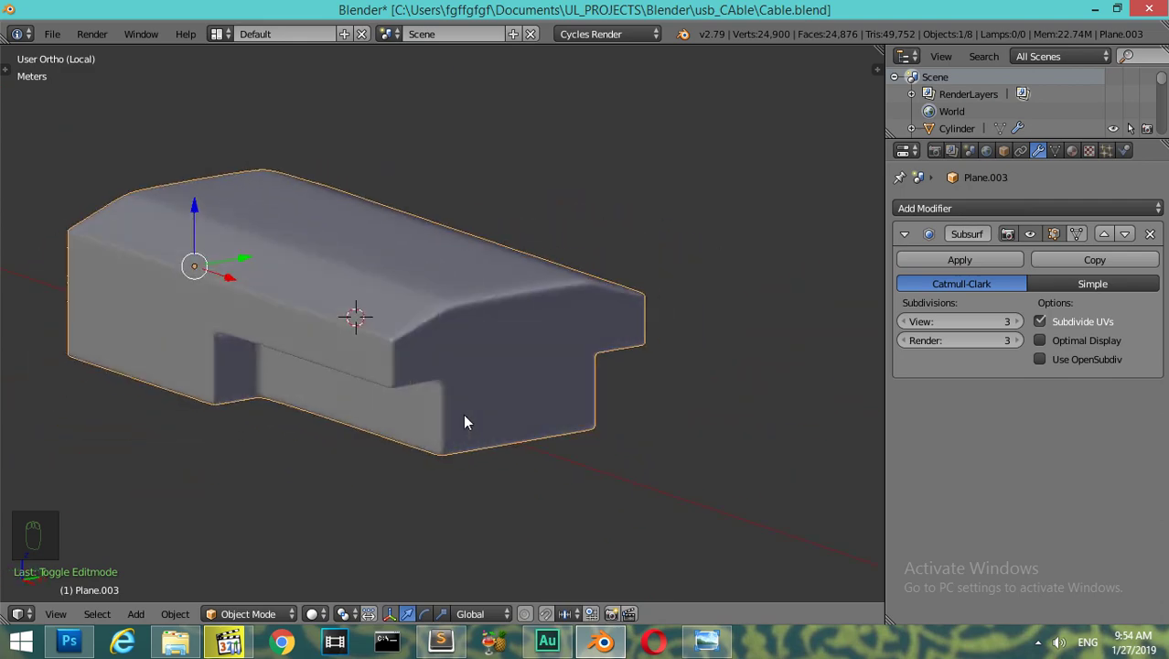
pyautogui.press('KP_Divide')
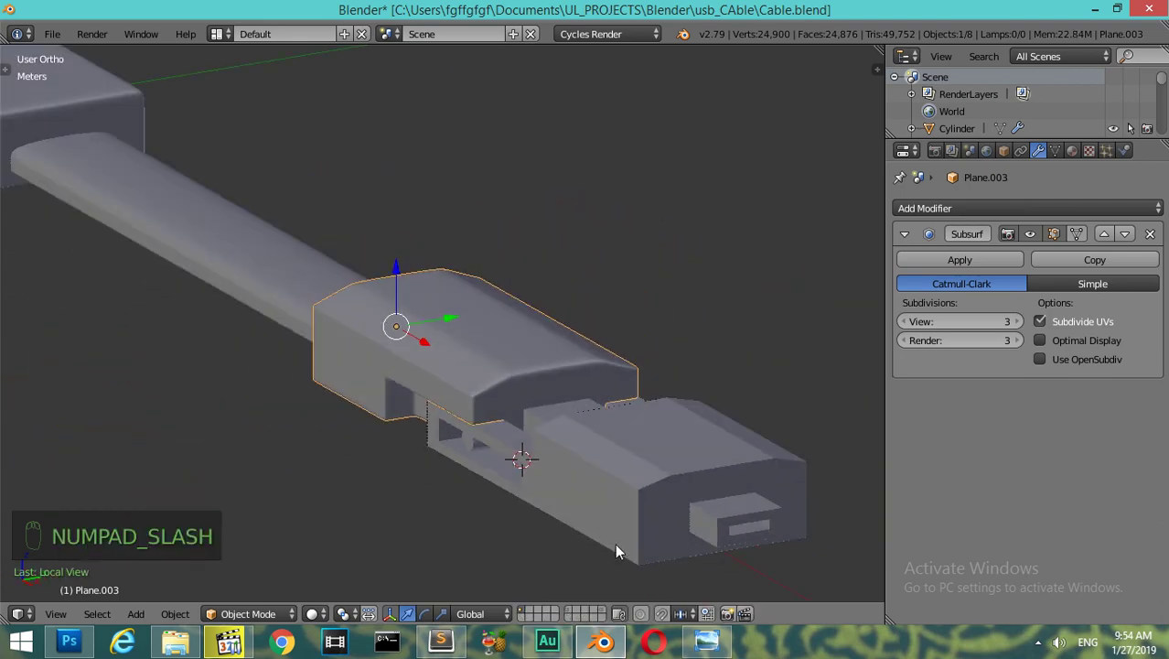
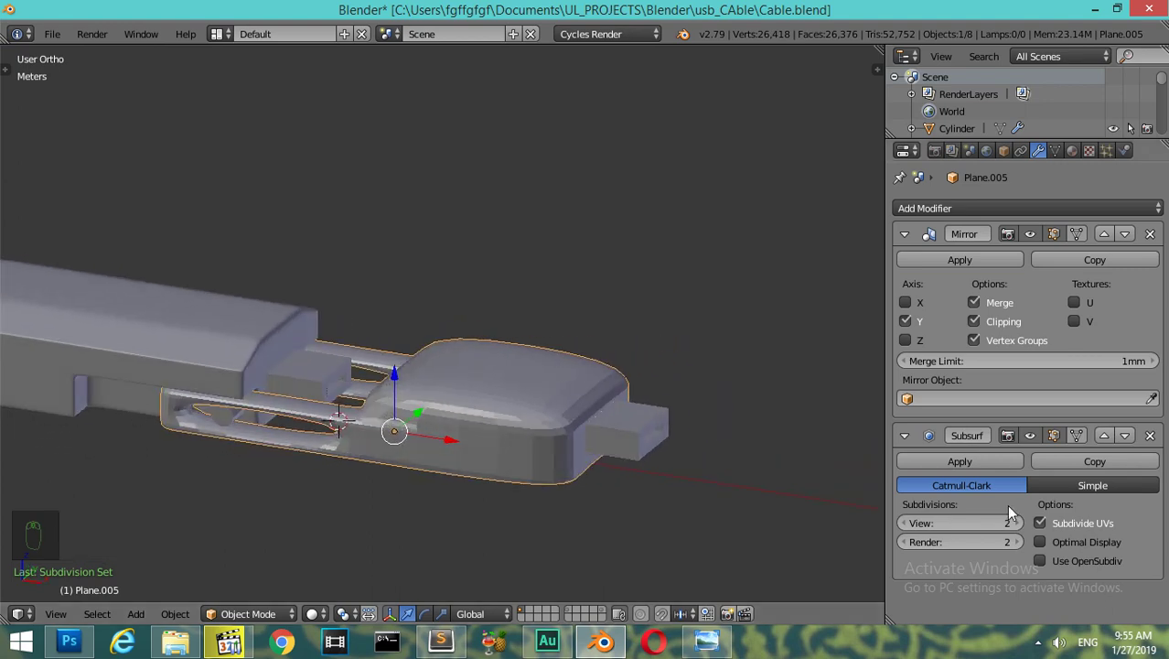
# - Maximize the 3D view, raise Plane.005's smoothing, check the reference photo and start a loop cut on the plug arms
pyautogui.moveTo(1020, 527); pyautogui.dragTo(809, 360)
pyautogui.press('ctrl+Up')
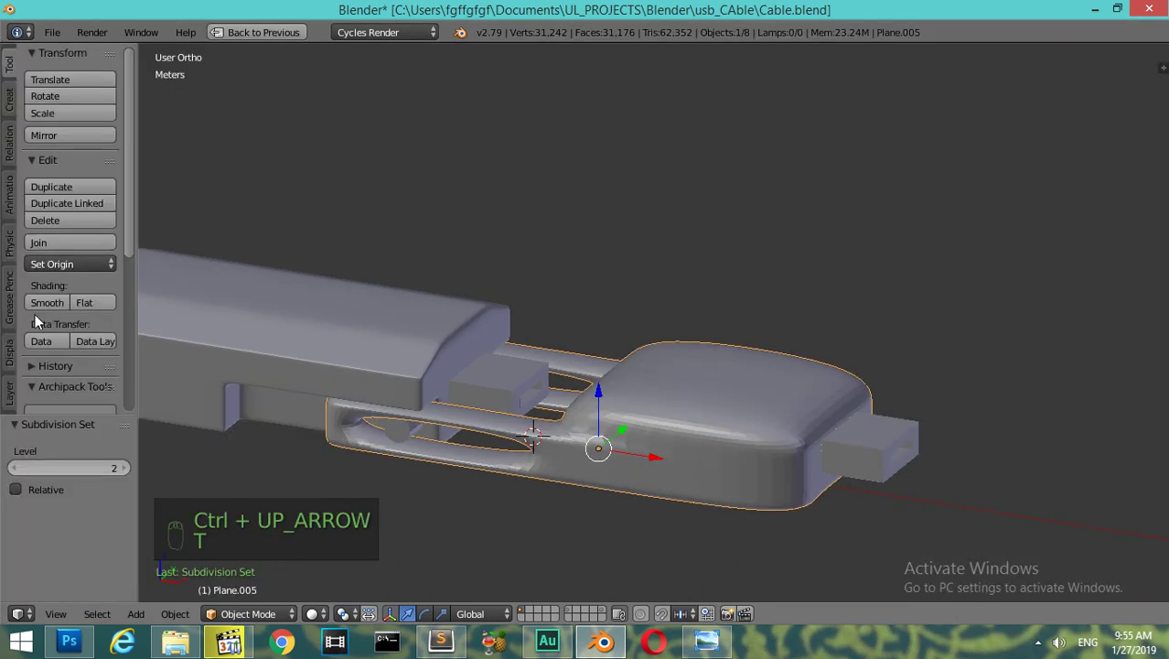
pyautogui.press('t')
pyautogui.moveTo(58, 305); pyautogui.dragTo(485, 428)
pyautogui.press('t')
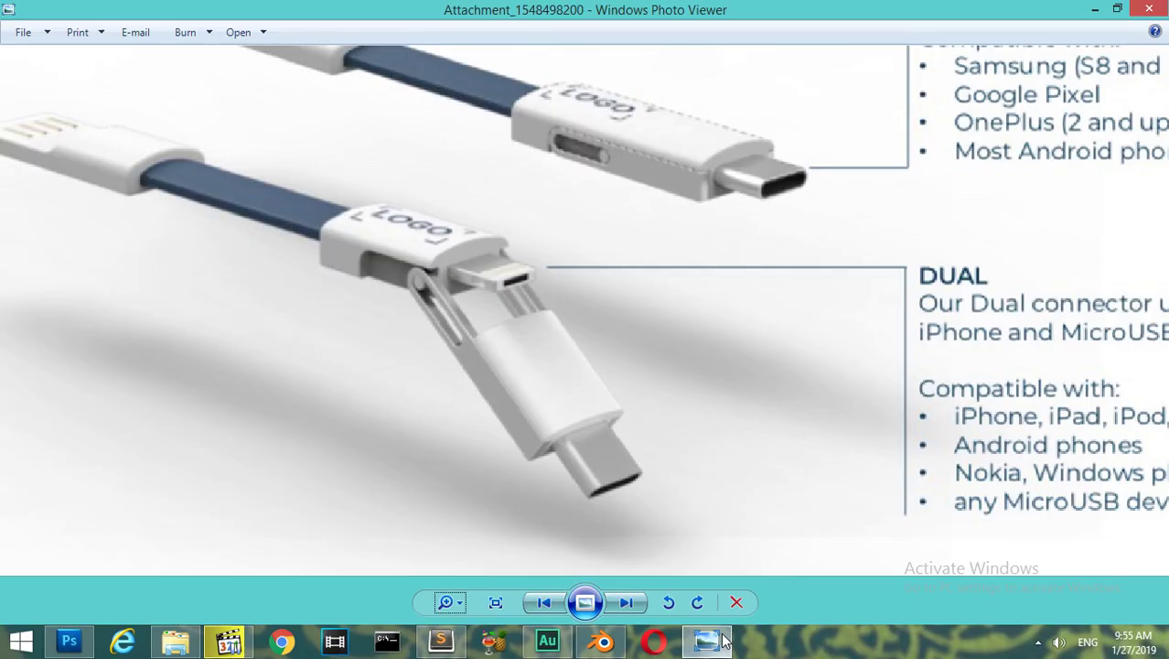
pyautogui.press('Tab')
pyautogui.press('ctrl+r')
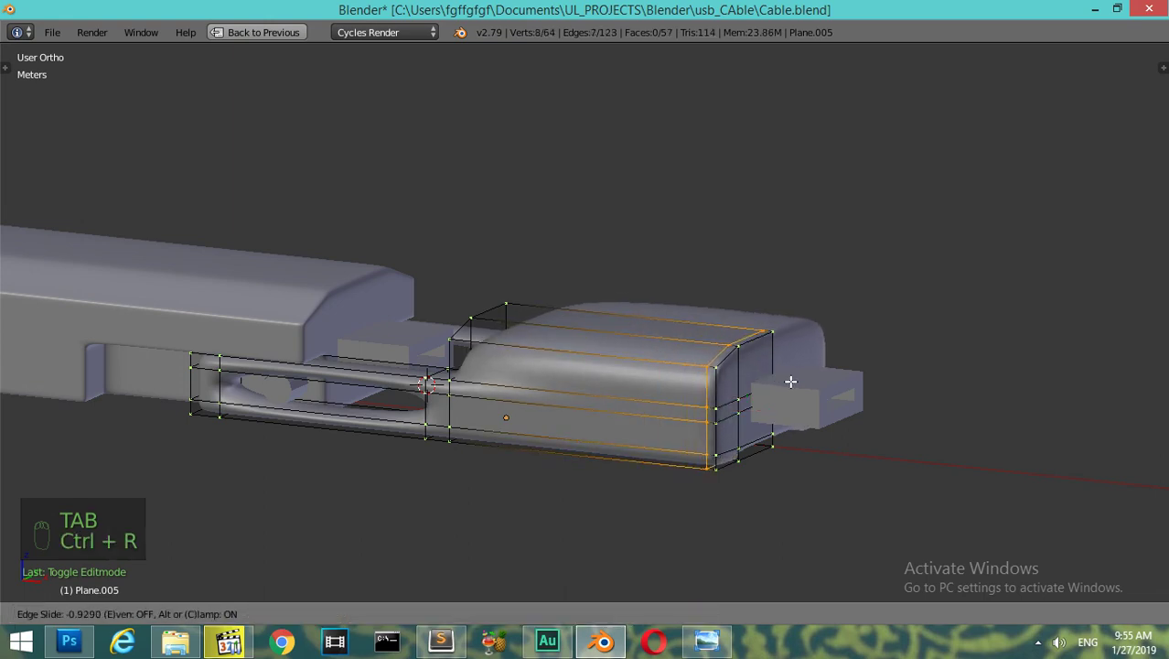
# - Add an edge loop across the plug body, preview the smoothing, then isolate the plug piece and view it from above
pyautogui.press('ctrl+r')
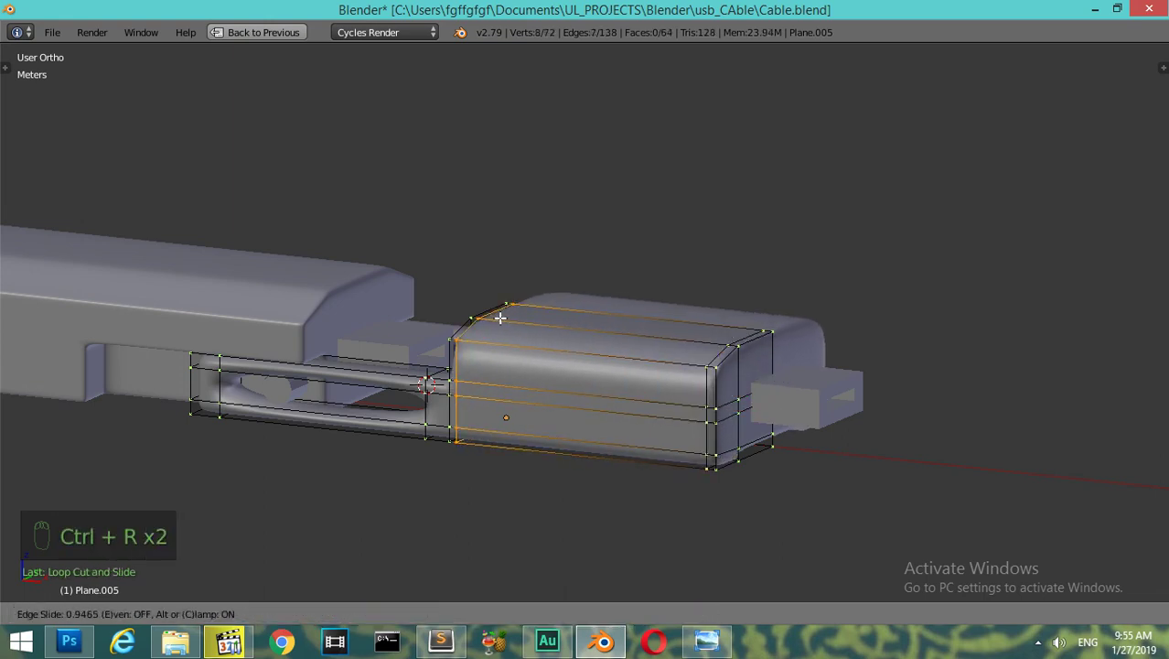
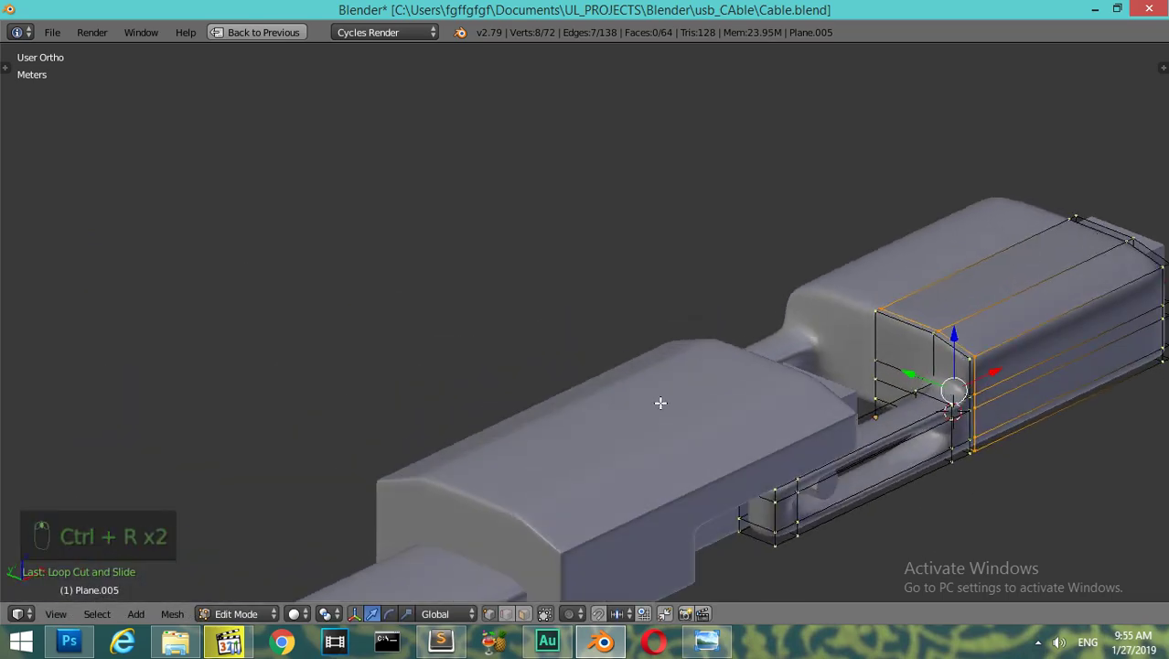
pyautogui.press('Tab')
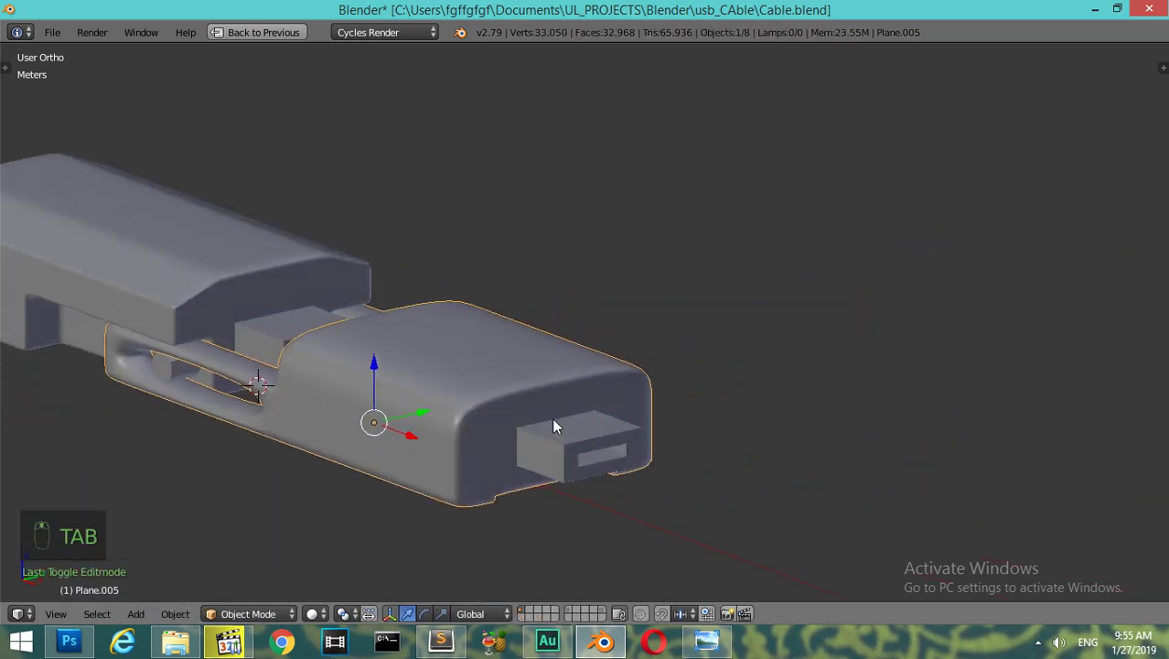
pyautogui.moveTo(523, 325); pyautogui.dragTo(690, 323)
pyautogui.press('KP_Divide')
pyautogui.press('Tab')
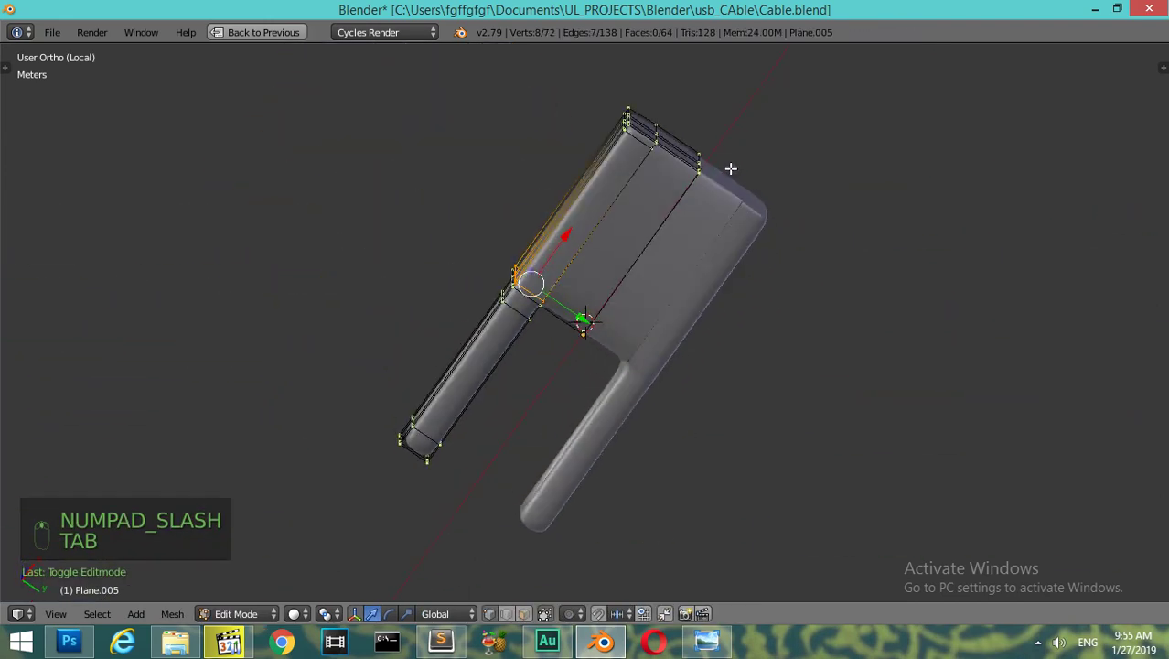
pyautogui.press('shift+b')
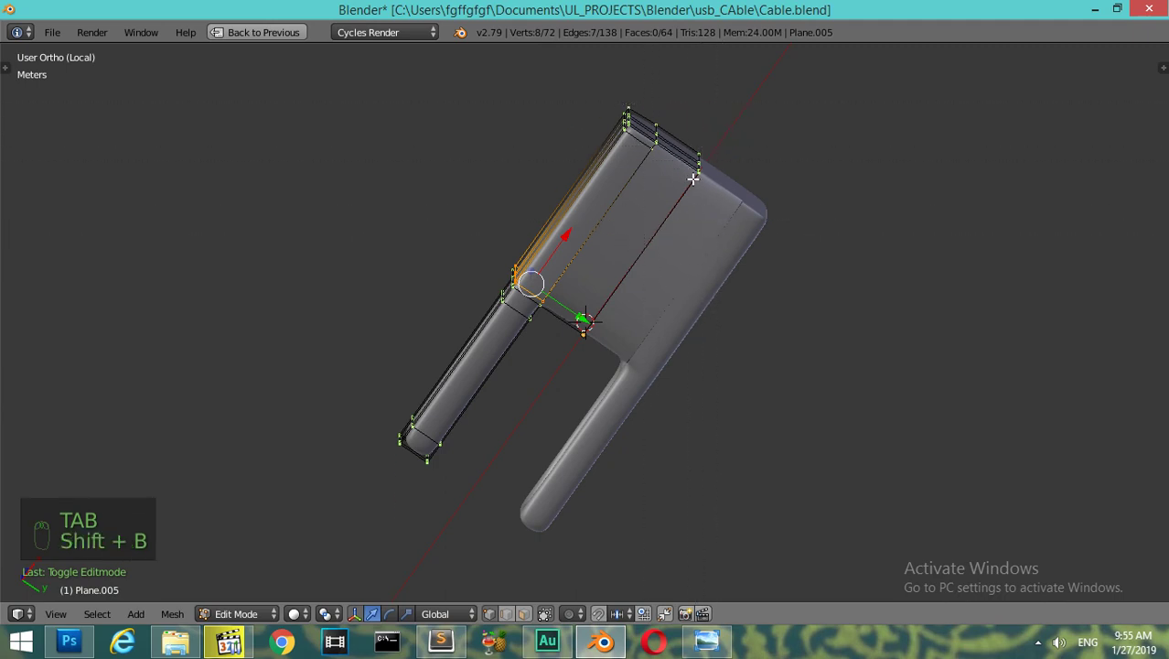
pyautogui.press('KP_Add')
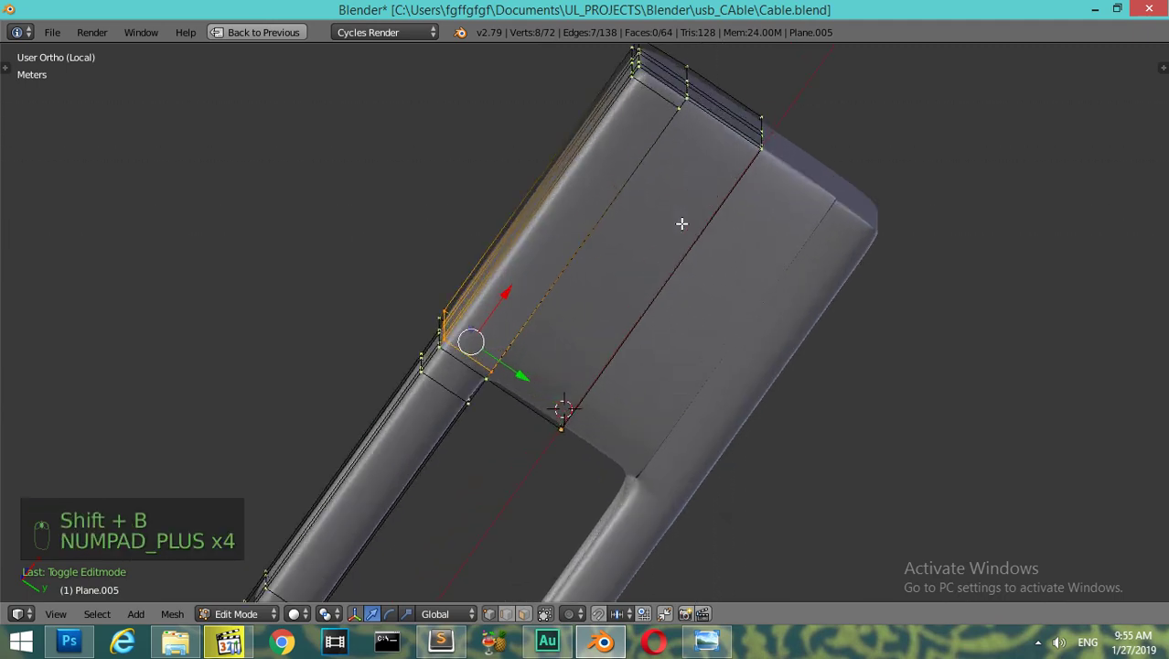
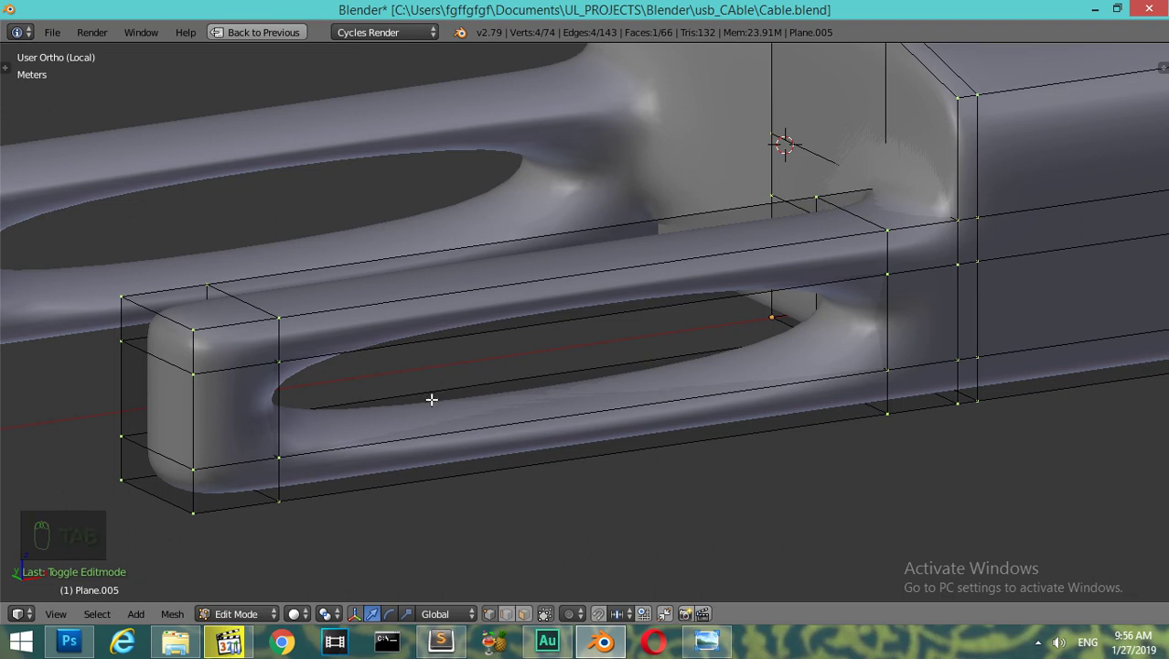
# - Cut several edge loops along the upper and lower plug arms and preview the smoothed result
pyautogui.press('ctrl+r')
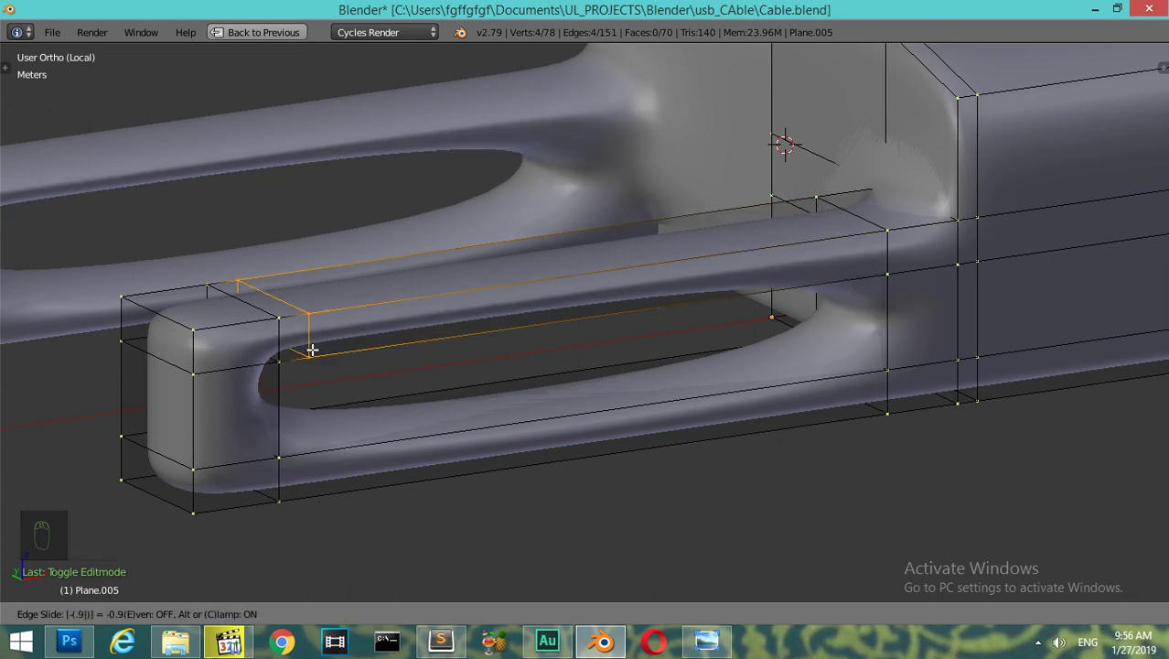
pyautogui.press('ctrl+r')
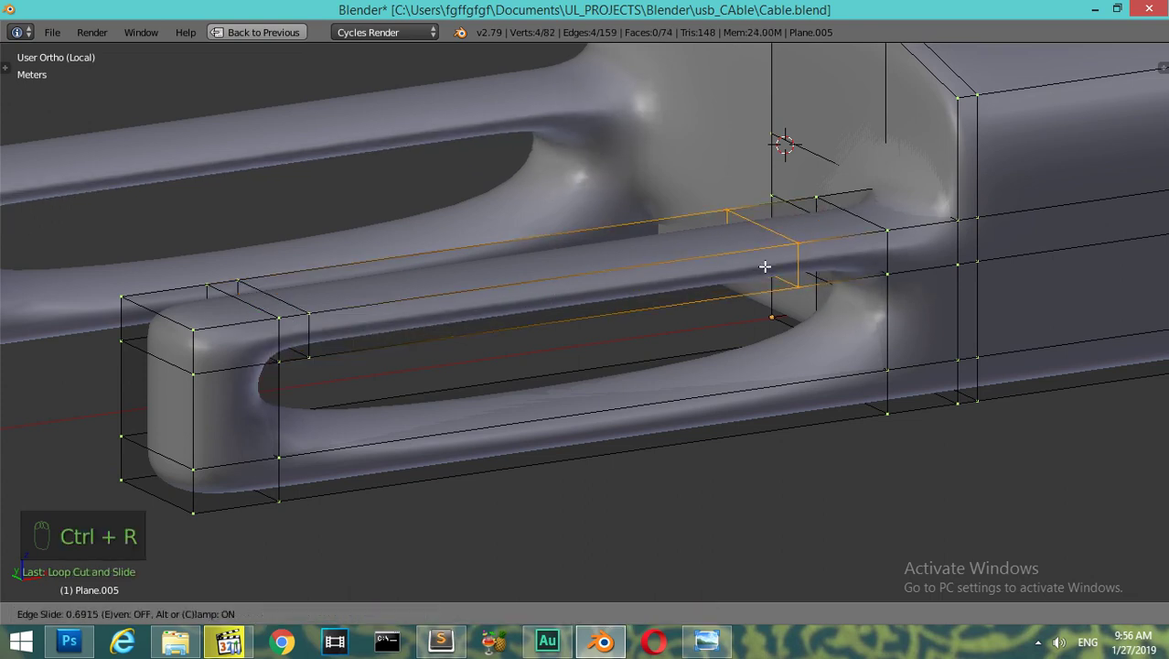
pyautogui.press('ctrl+r')
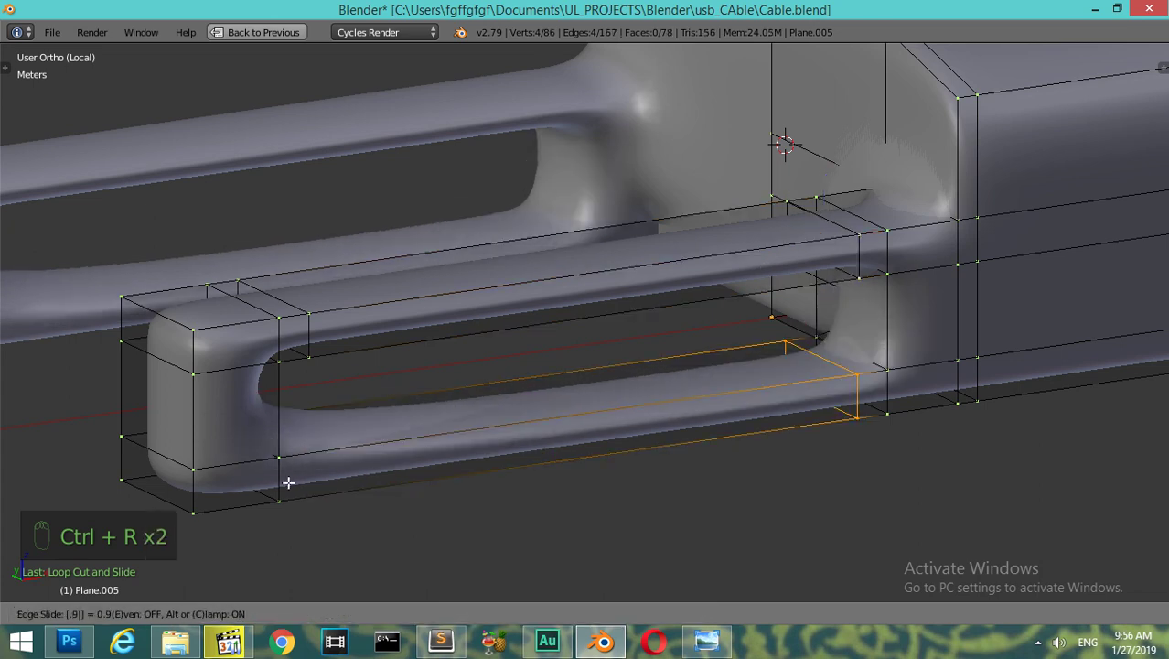
pyautogui.press('ctrl+r')
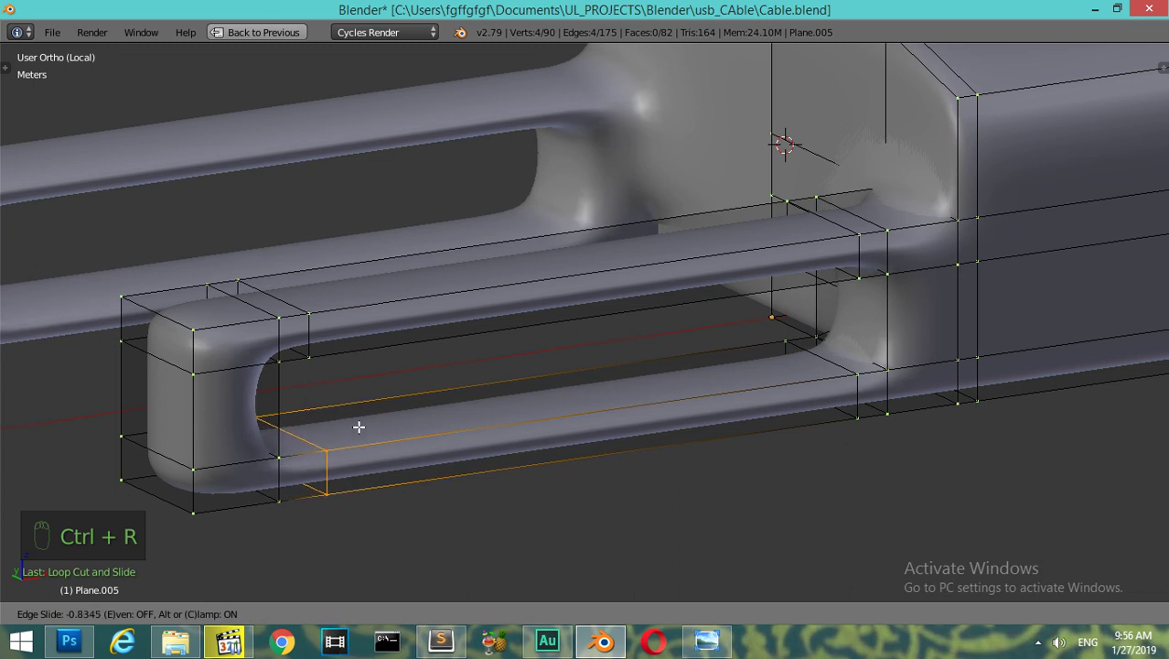
pyautogui.press('Tab')
pyautogui.press('Tab')
pyautogui.press('Tab')
pyautogui.press('Tab')
# - In Front Ortho wireframe, box-select the arm faces and scale them, then bring up the reference photo
pyautogui.press('KP_1')
pyautogui.press('z')
pyautogui.press('a')
pyautogui.press('b')
pyautogui.press('b')
pyautogui.press('s')
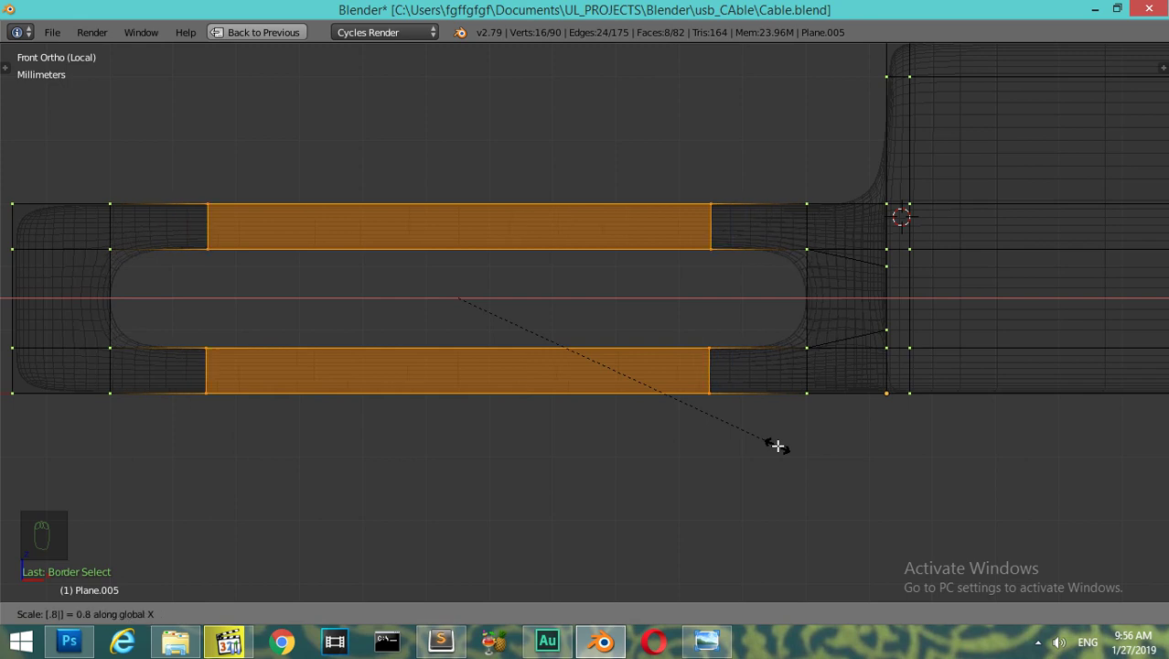
pyautogui.press('z')
pyautogui.press('Tab')
pyautogui.moveTo(471, 335); pyautogui.dragTo(611, 367)
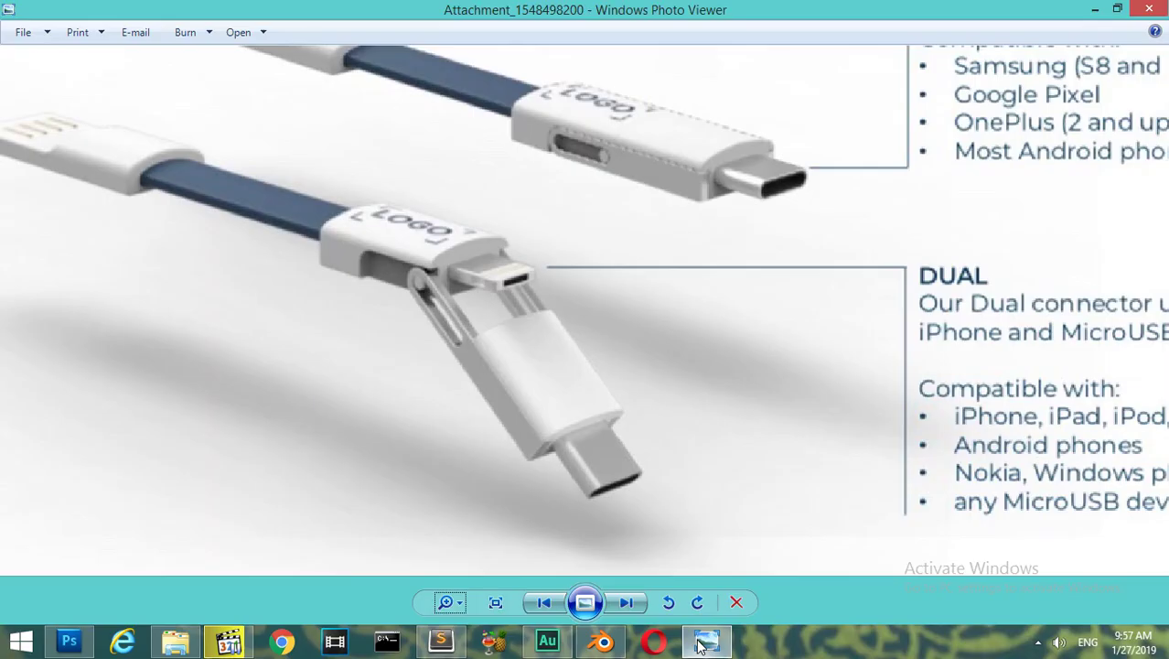
# - Select the inner slot edge loop in Front Ortho wireframe and scale it to narrow the slot between the arms
pyautogui.press('KP_1')
pyautogui.press('Tab')
pyautogui.press('z')
pyautogui.press('a')
pyautogui.press('b')
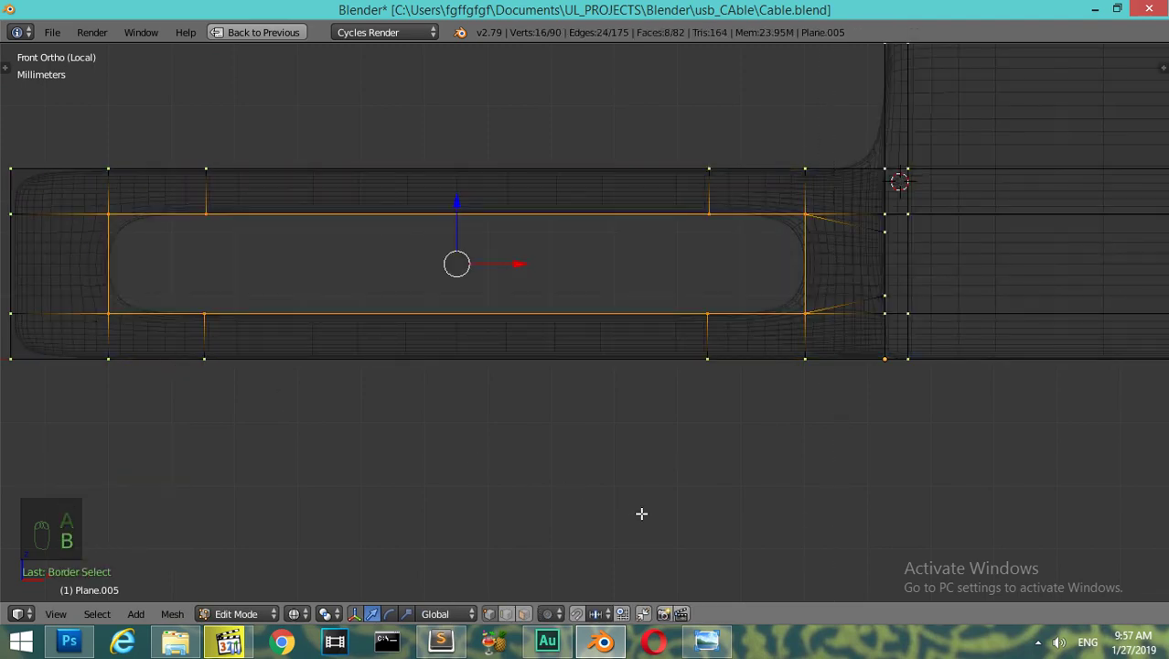
pyautogui.press('s')
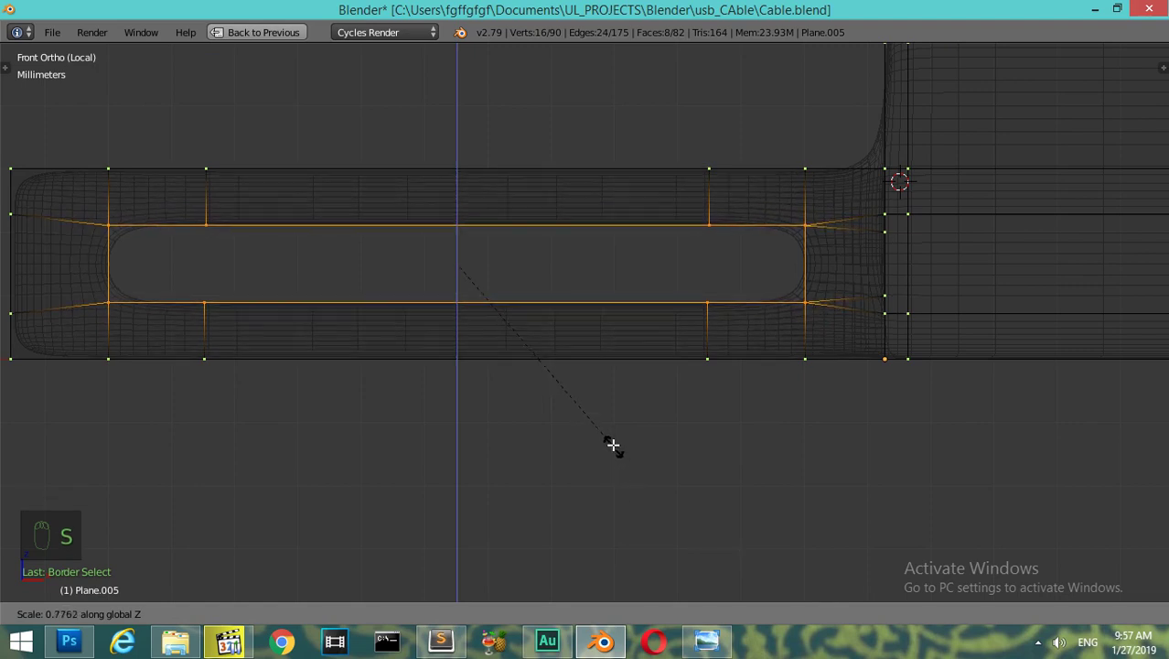
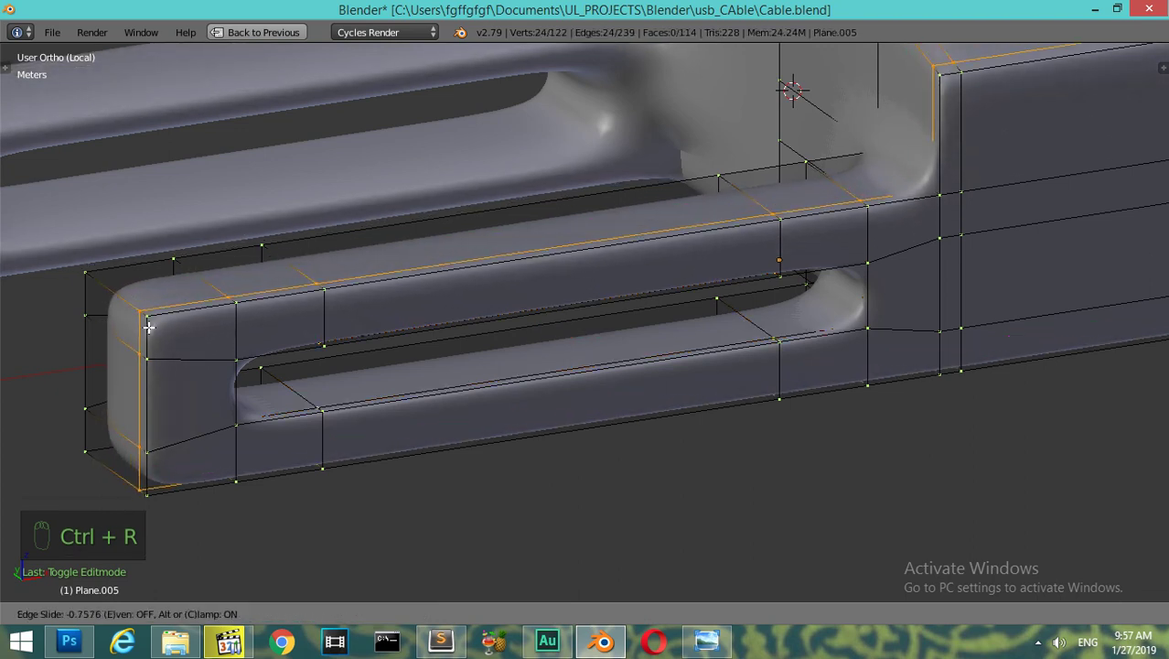
# - Leave Edit Mode on the slotted arms and exit Local View to show the whole connector assembly
pyautogui.press('Tab')
pyautogui.press('KP_Subtract')
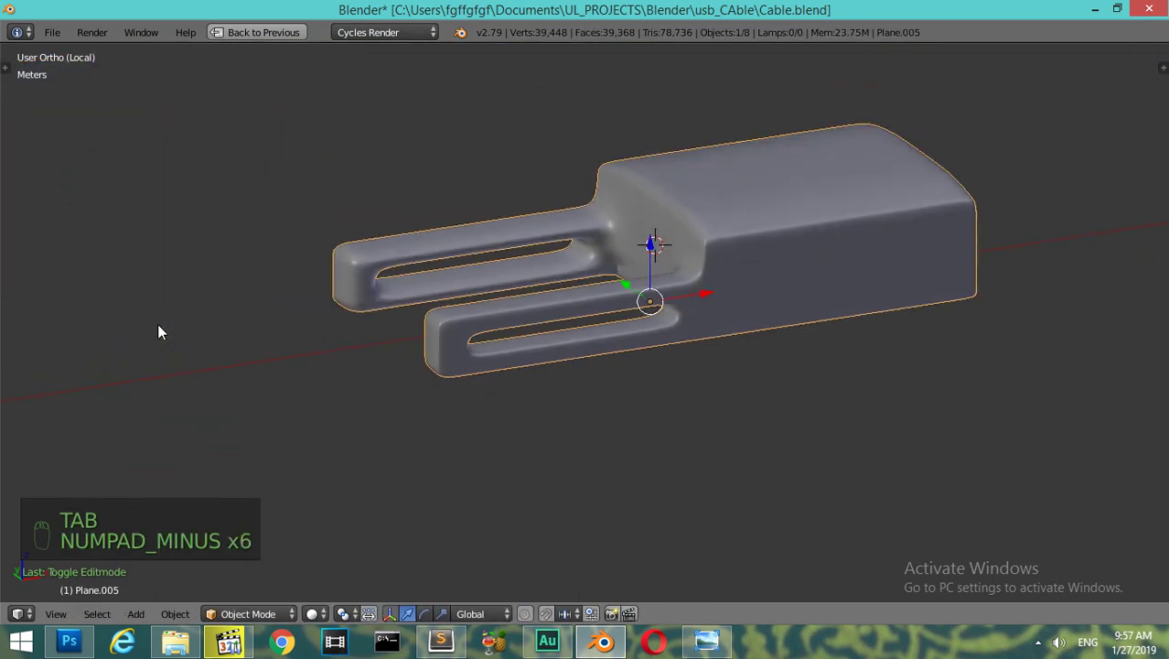
pyautogui.moveTo(696, 387); pyautogui.dragTo(644, 383)
pyautogui.press('KP_Divide')
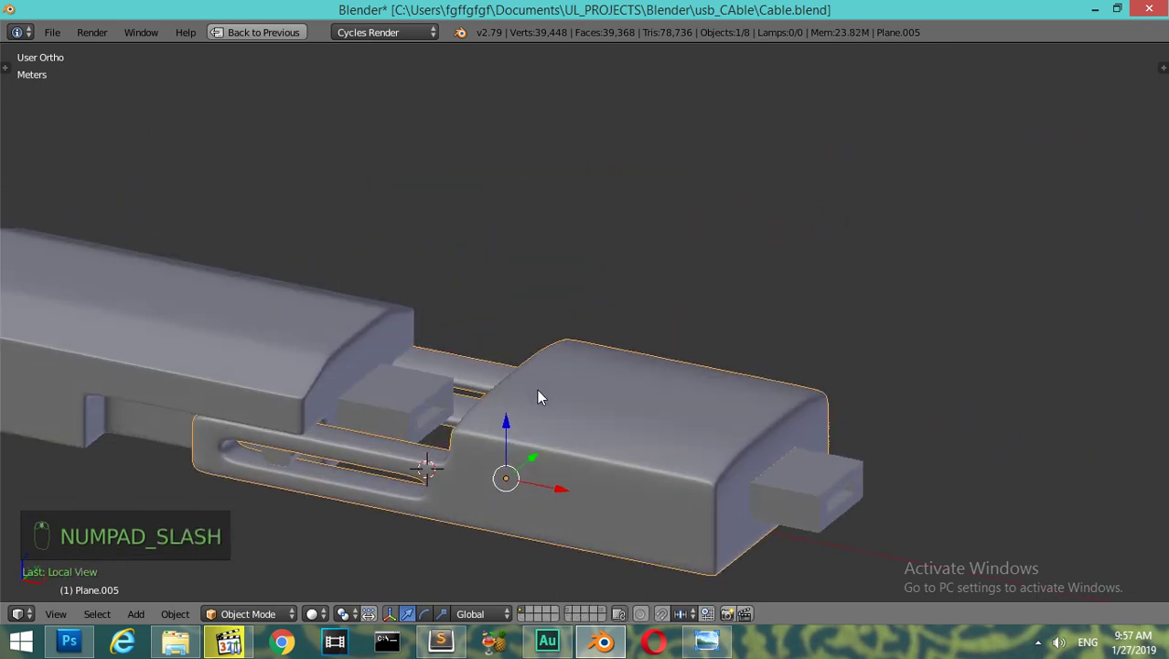
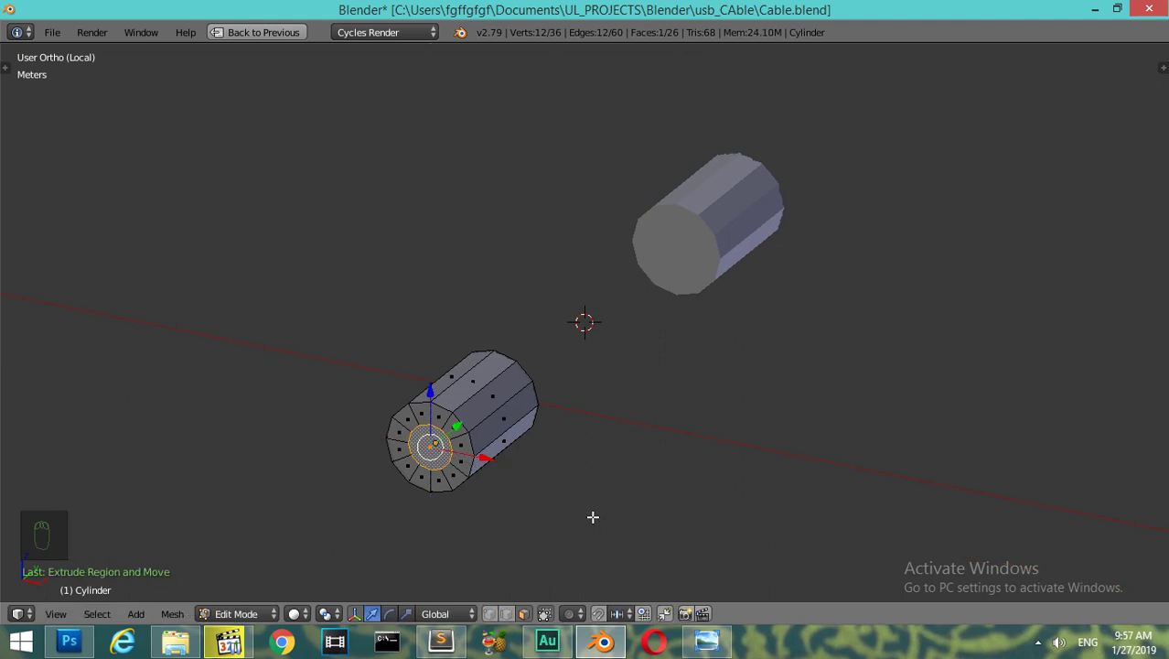
# - Give the cylinder a level-2 Subsurf, inset its end cap and add edge loops near both ends for crisp rims
pyautogui.press('Tab')
pyautogui.press('ctrl+2')
pyautogui.press('Tab')
pyautogui.press('ctrl+r')
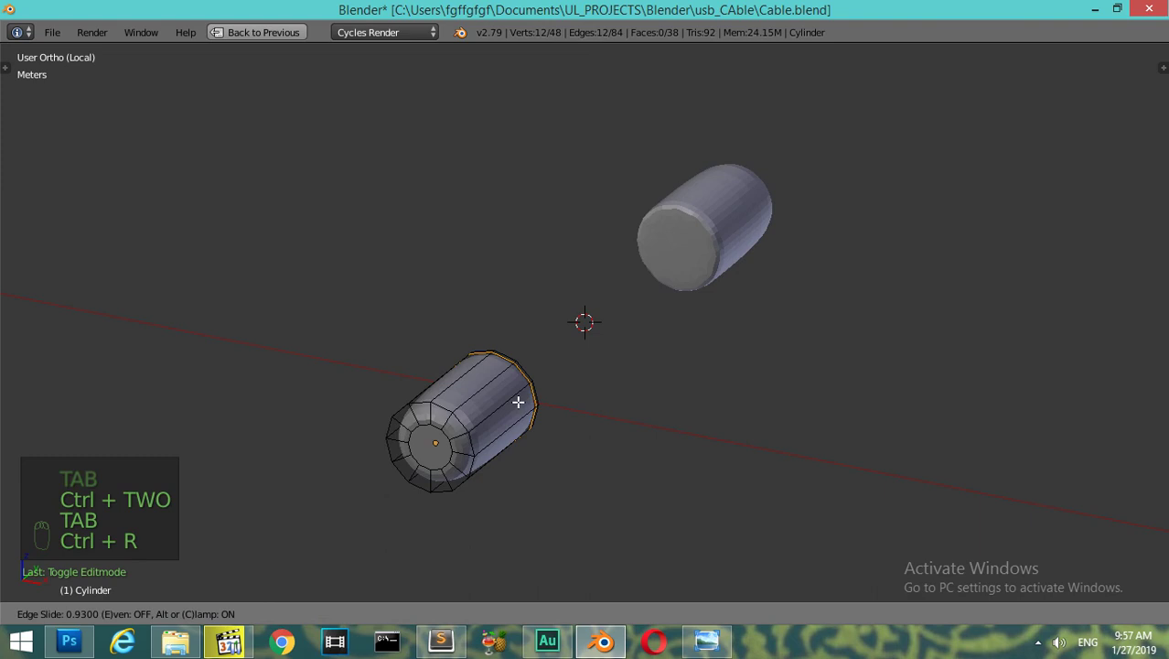
pyautogui.press('ctrl+r')
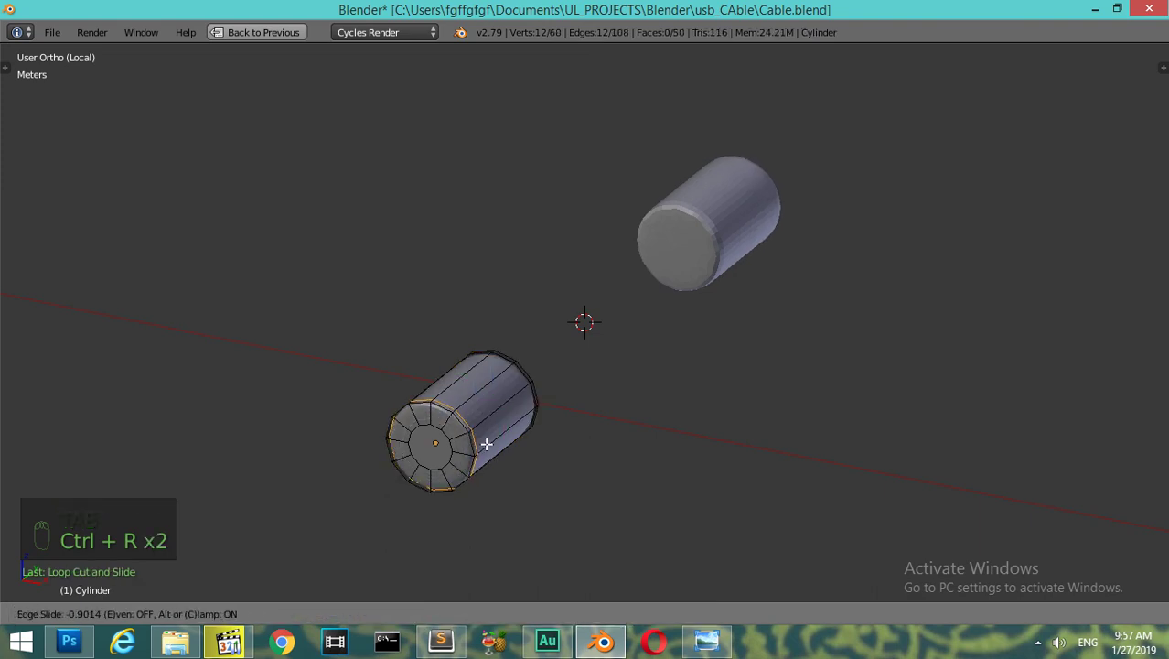
pyautogui.press('Tab')
# - Check the reference photo, exit Local View and select the small tip block to start scaling it
pyautogui.moveTo(49, 304); pyautogui.dragTo(468, 379)
pyautogui.press('t')
pyautogui.press('KP_Divide')
pyautogui.moveTo(469, 379); pyautogui.dragTo(485, 393)
pyautogui.click(485, 394)
pyautogui.rightClick(482, 395)
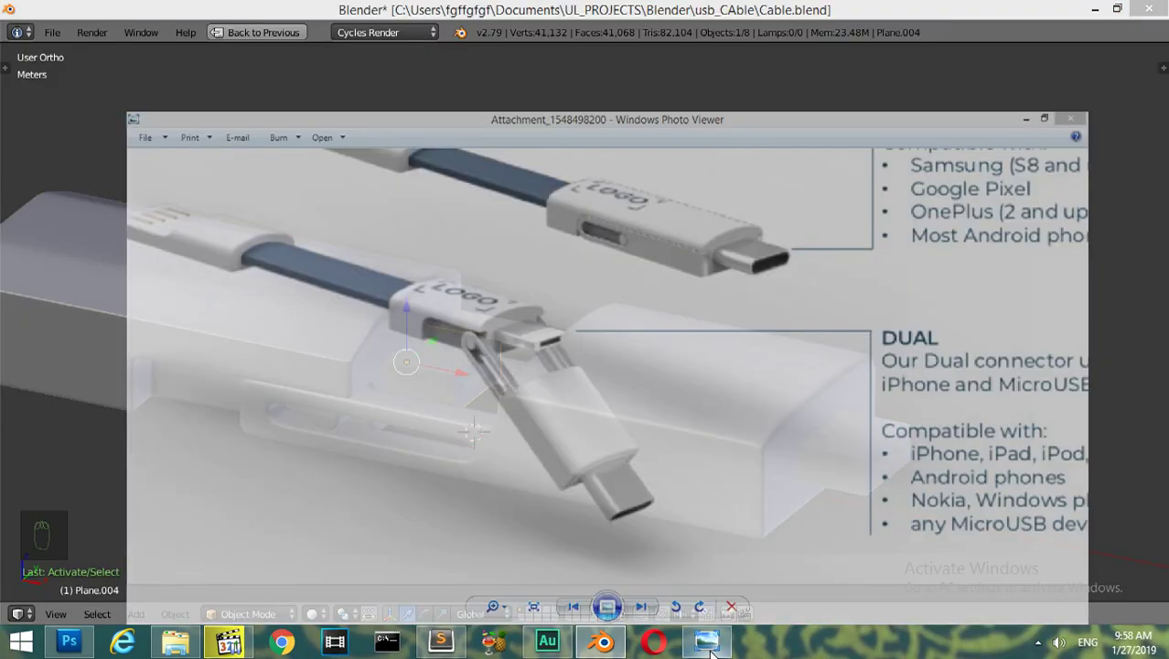
pyautogui.press('s')
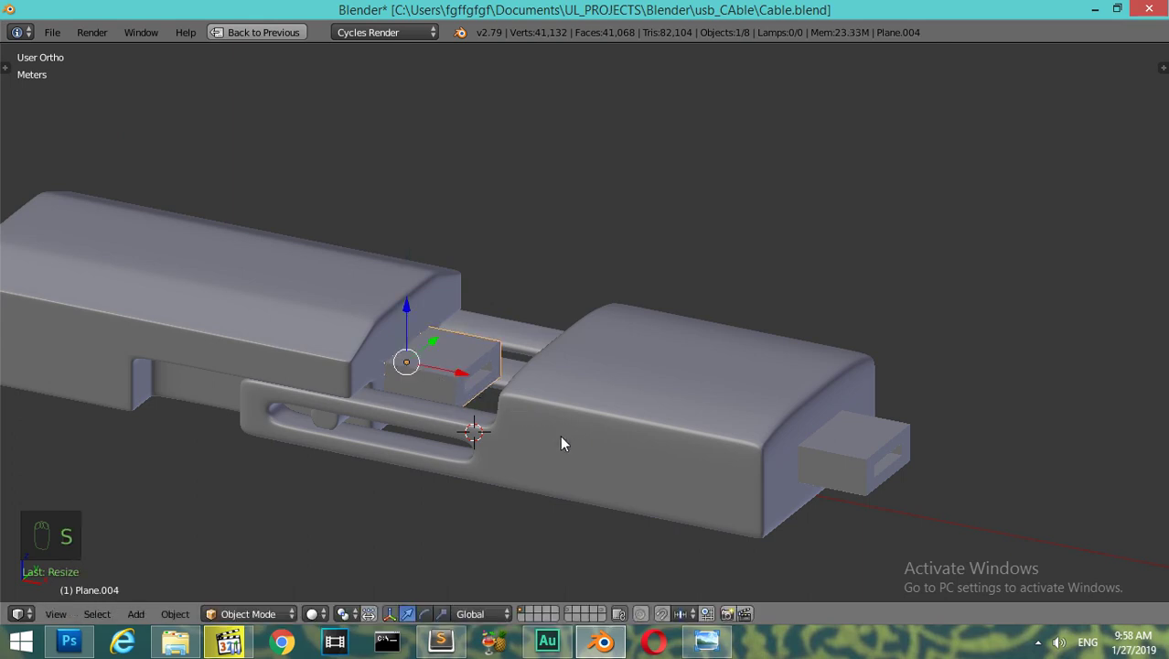
# - Isolate the tip block and add edge loops near its front and back ends
pyautogui.press('ctrl+shift+alt+2')
pyautogui.press('KP_Divide')
pyautogui.press('Tab')
pyautogui.press('ctrl+r')
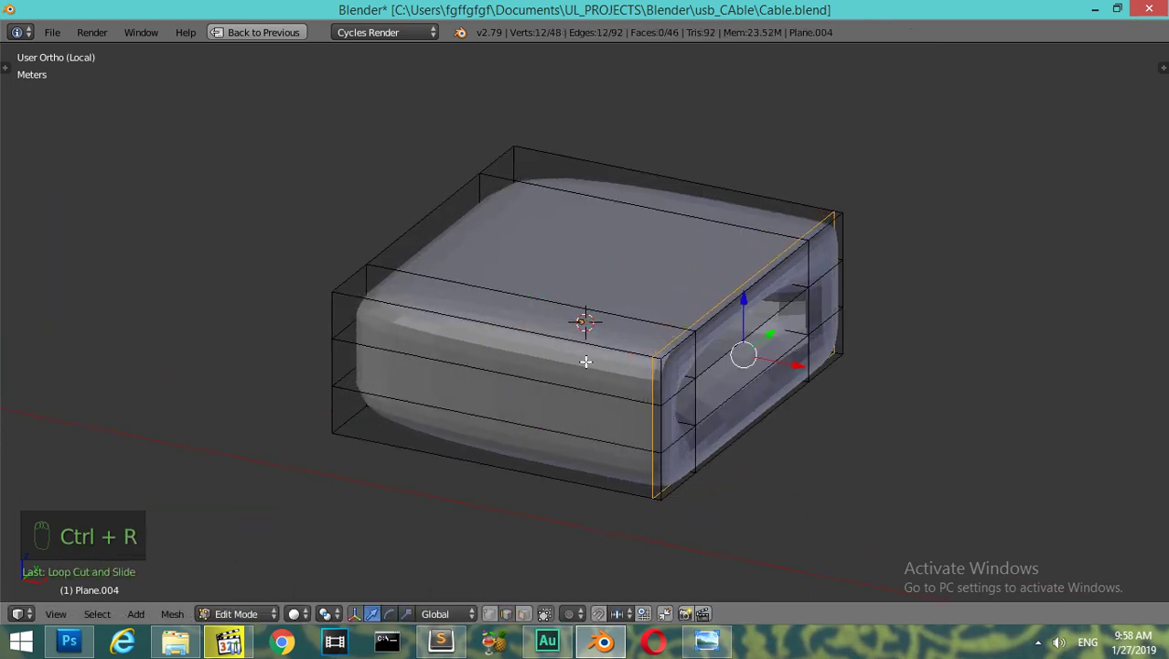
pyautogui.press('ctrl+r')
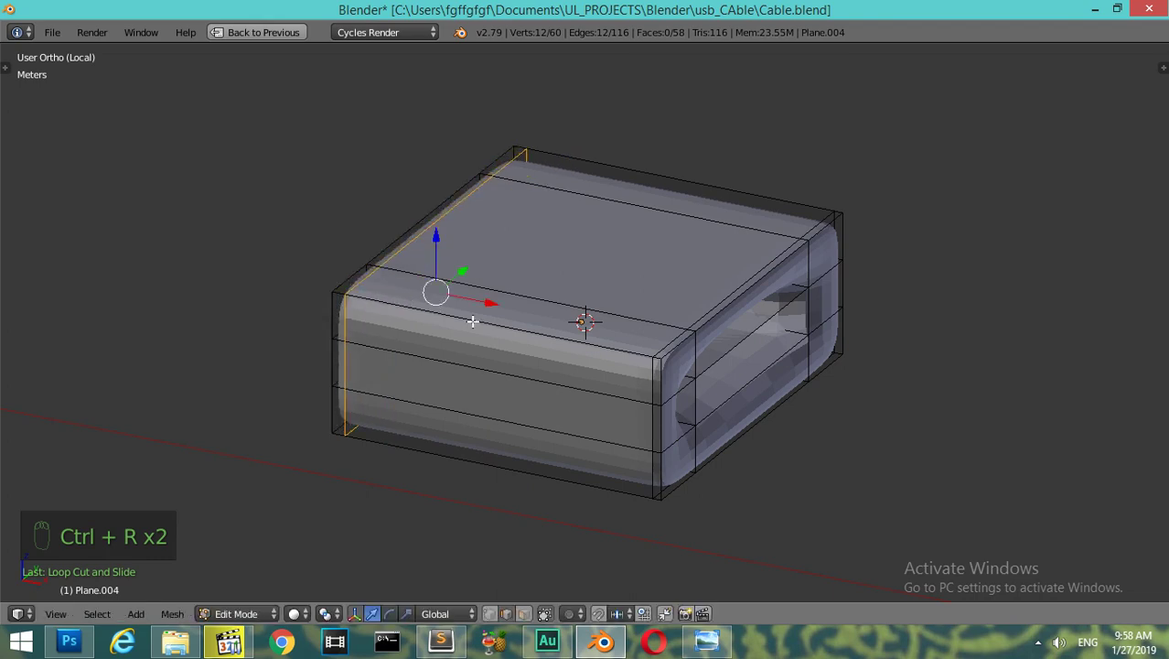
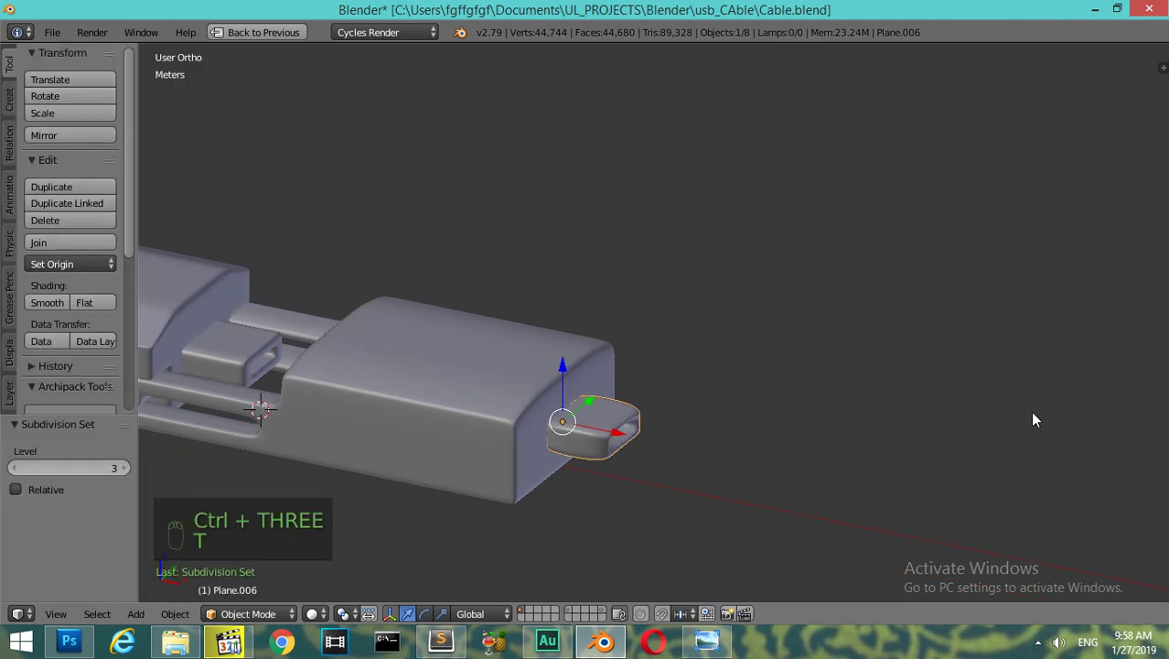
# - Isolate the right-hand tip and add a first edge loop to hold its shape under subdivision
pyautogui.press('t')
pyautogui.press('ctrl+Up')
pyautogui.moveTo(1021, 342); pyautogui.dragTo(436, 420)
pyautogui.press('t')
pyautogui.press('t')
pyautogui.press('KP_Decimal')
pyautogui.press('Tab')
pyautogui.press('ctrl+r')
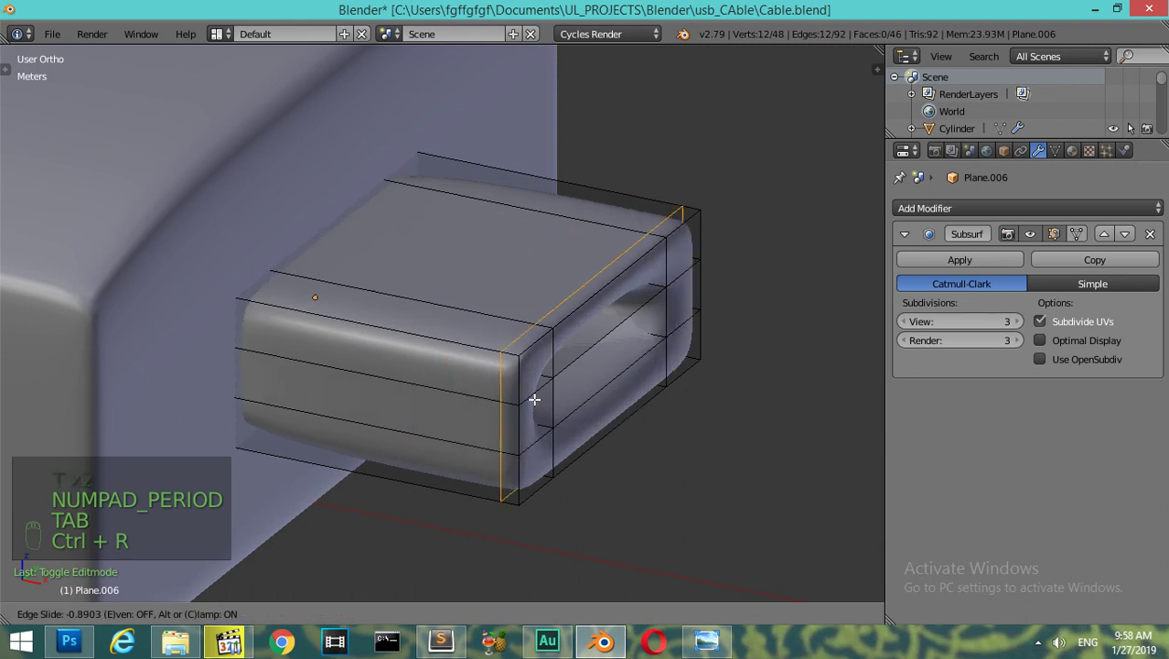
# - Add loops near the front edge and inside the opening, resize them, and view the smoothed hollow tip
pyautogui.press('ctrl+r')
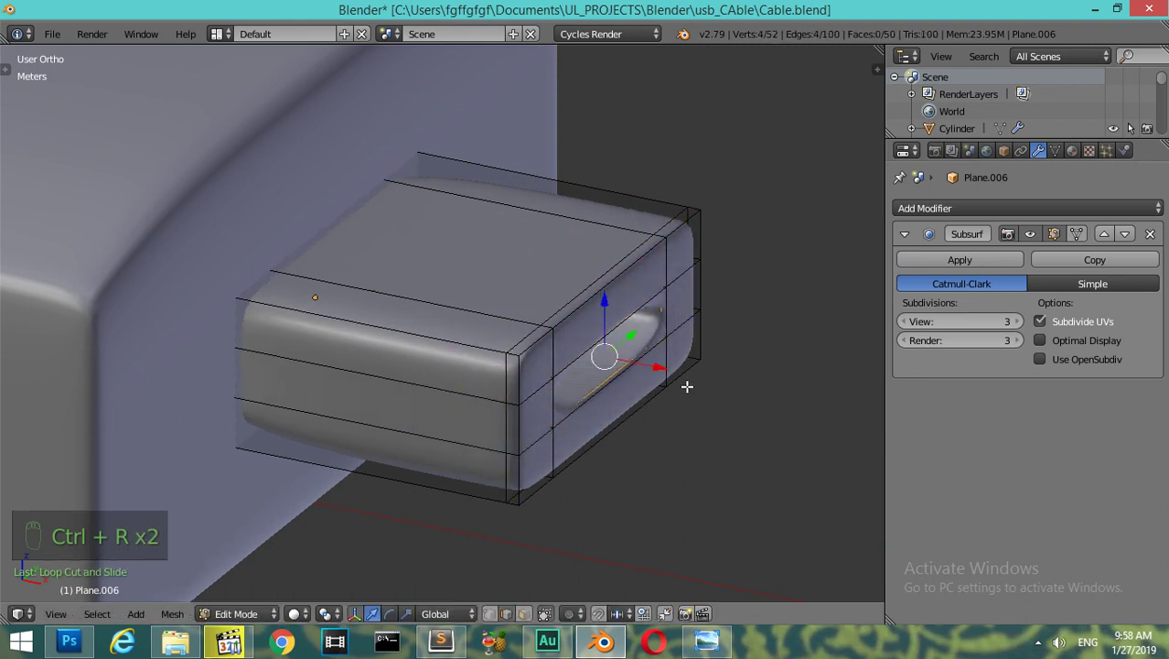
pyautogui.press('ctrl+r')
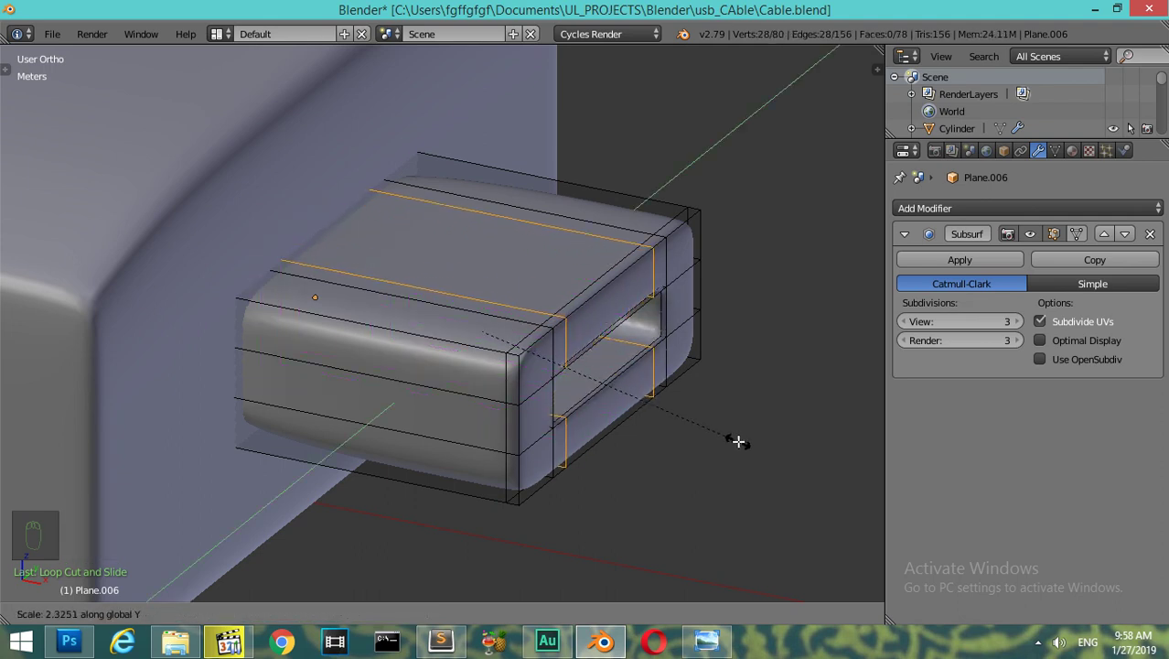
pyautogui.press('Tab')
pyautogui.press('Tab')
pyautogui.press('ctrl+r')
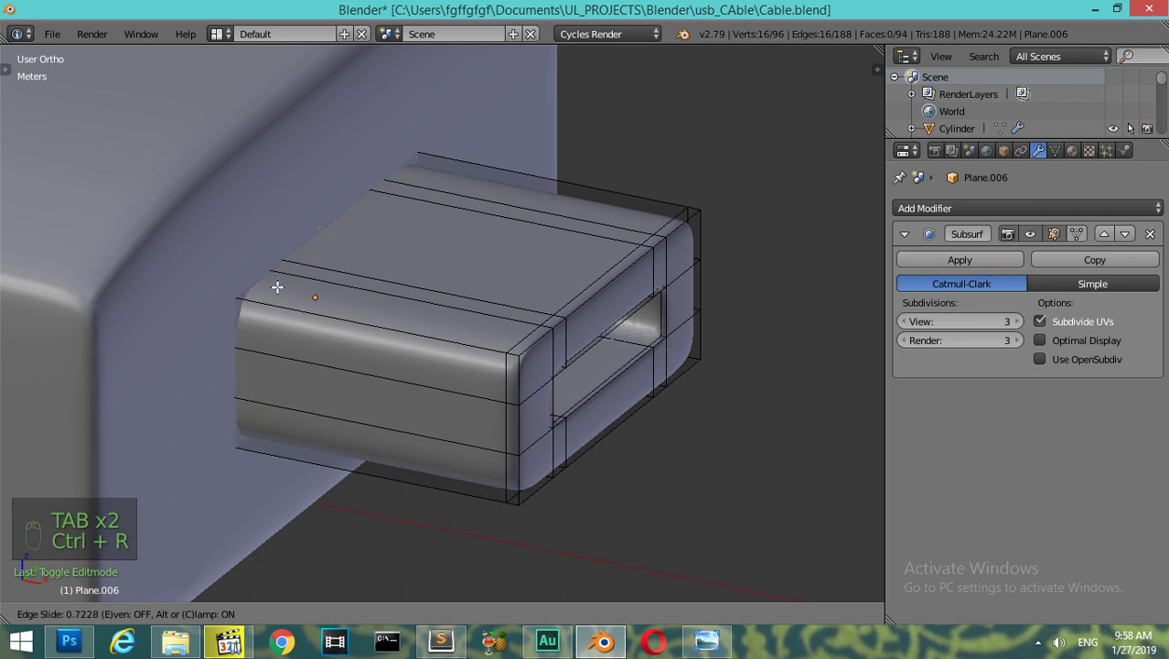
pyautogui.press('Tab')
pyautogui.moveTo(380, 308); pyautogui.dragTo(446, 329)
pyautogui.press('KP_Subtract')
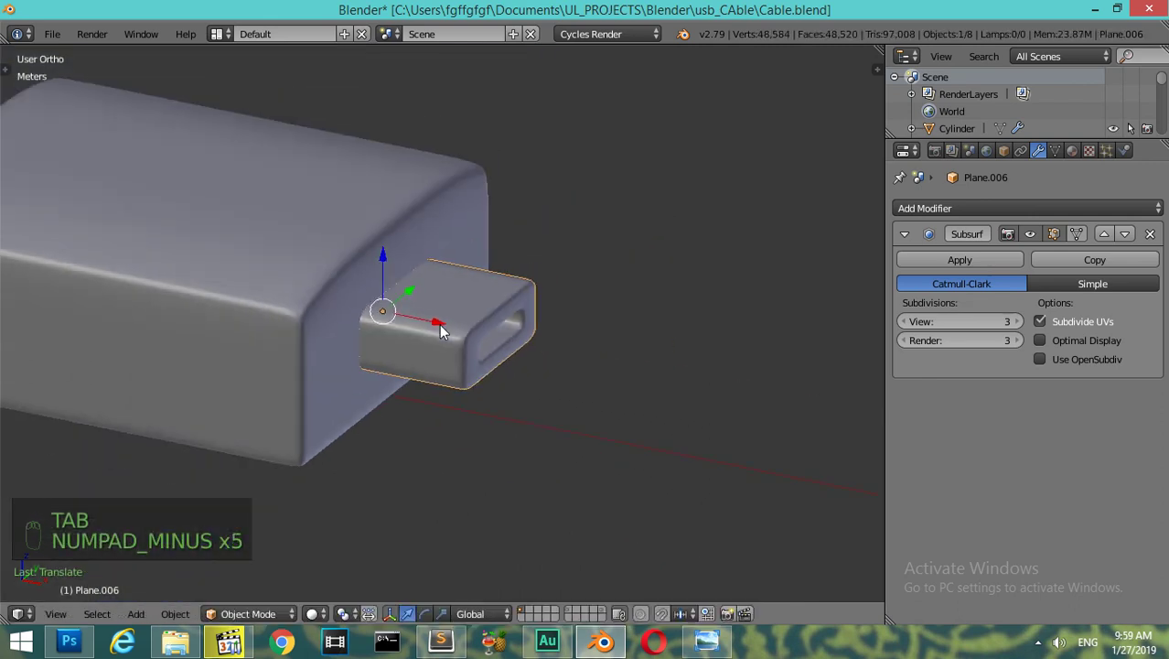
pyautogui.press('s')
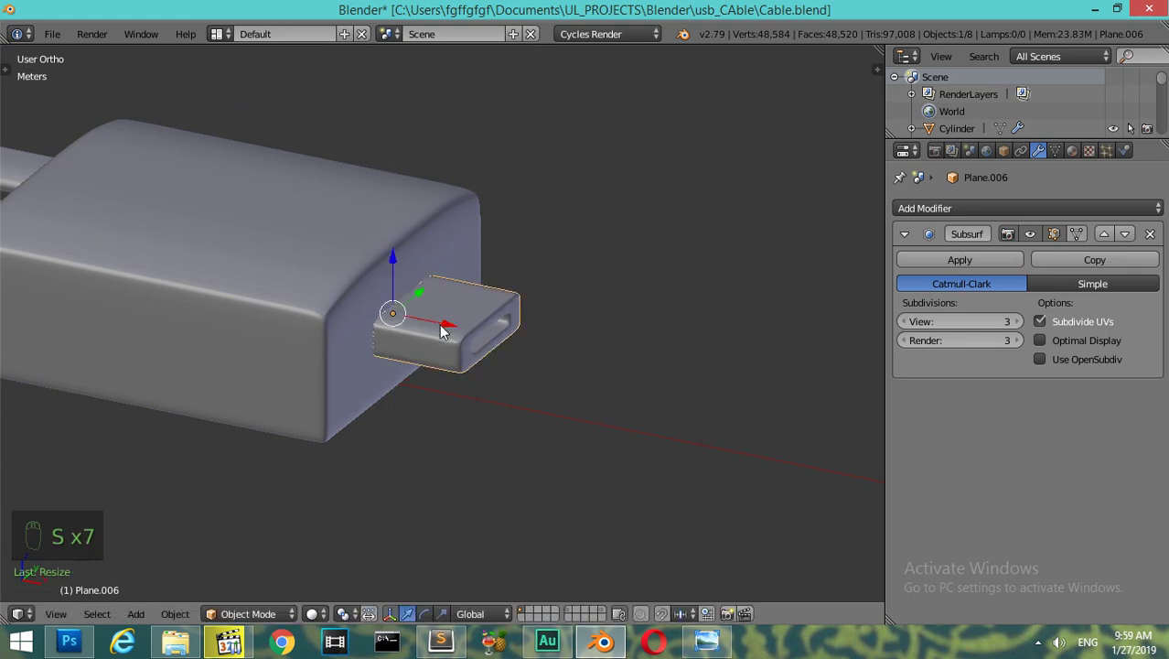
pyautogui.press('KP_Subtract')
pyautogui.press('z')
pyautogui.press('z')
pyautogui.moveTo(291, 317); pyautogui.dragTo(591, 409)
pyautogui.press('KP_Subtract')
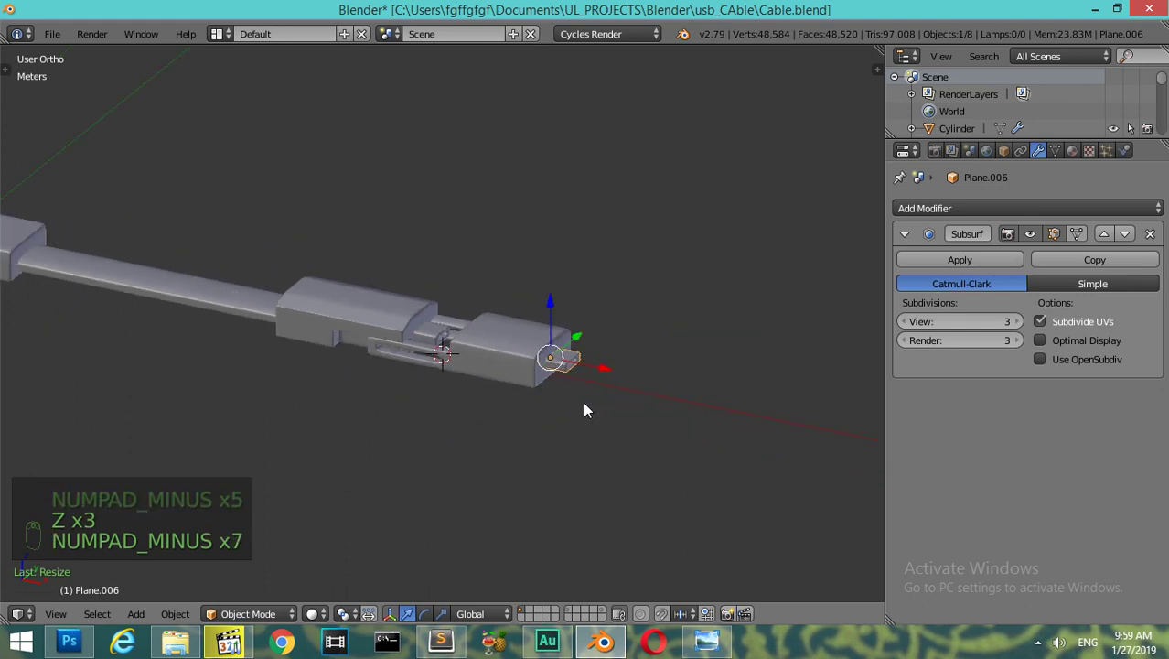
pyautogui.moveTo(285, 411); pyautogui.dragTo(486, 475)
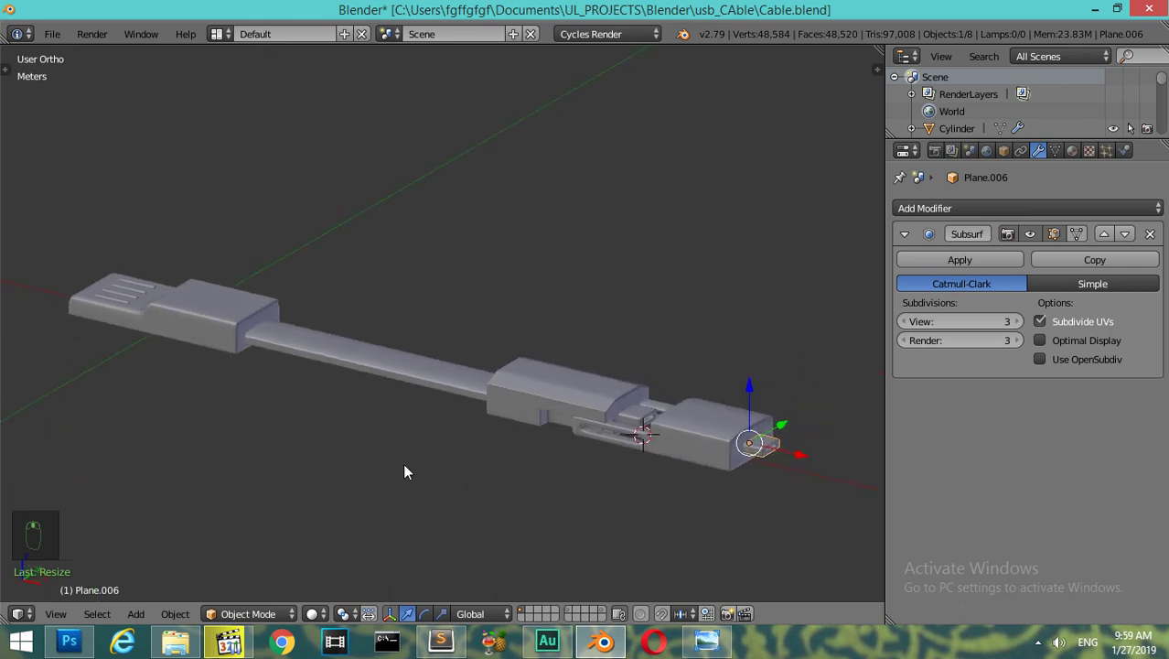